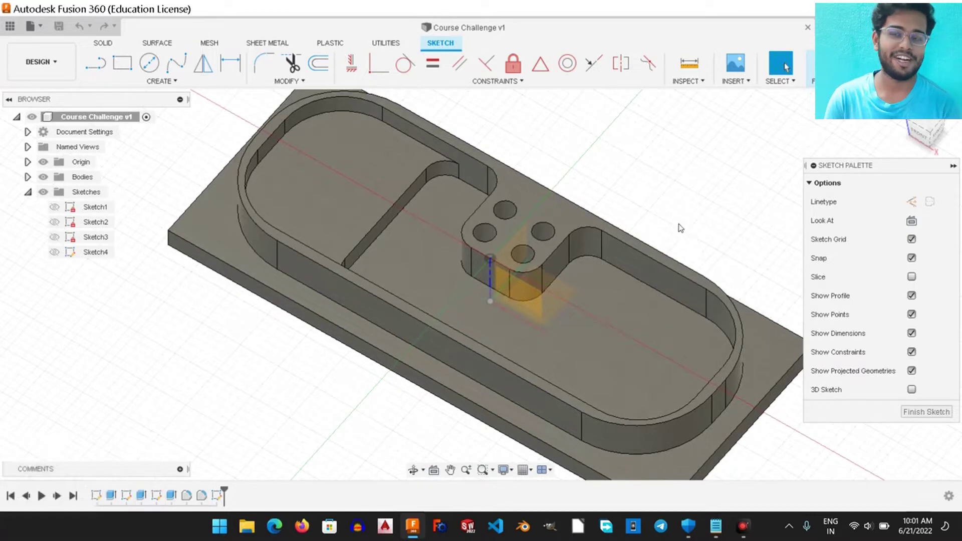
# Inspect the finished Course Challenge tray model and start a blank Untitled design.
pyautogui.moveTo(682, 225); pyautogui.dragTo(659, 234)
pyautogui.scroll(3)
pyautogui.scroll(-3)
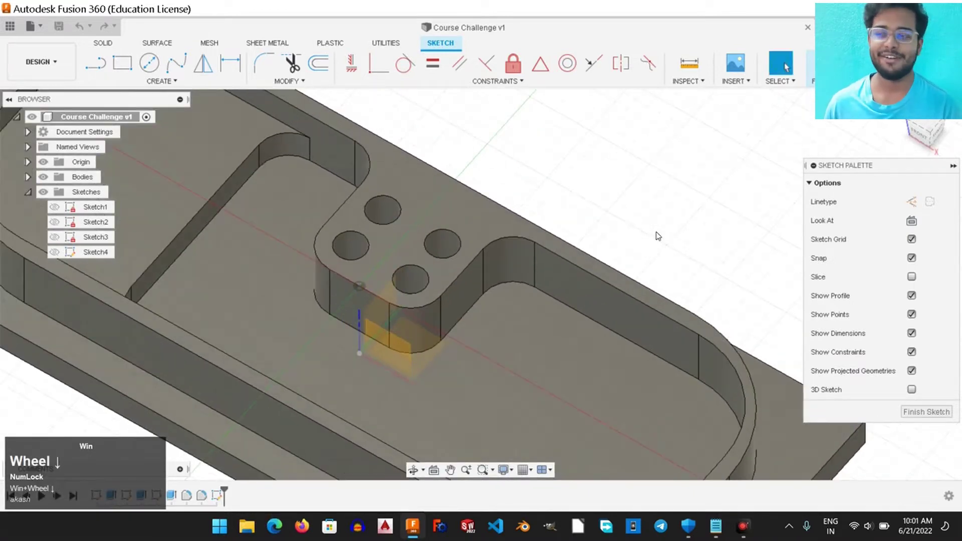
pyautogui.scroll(3)
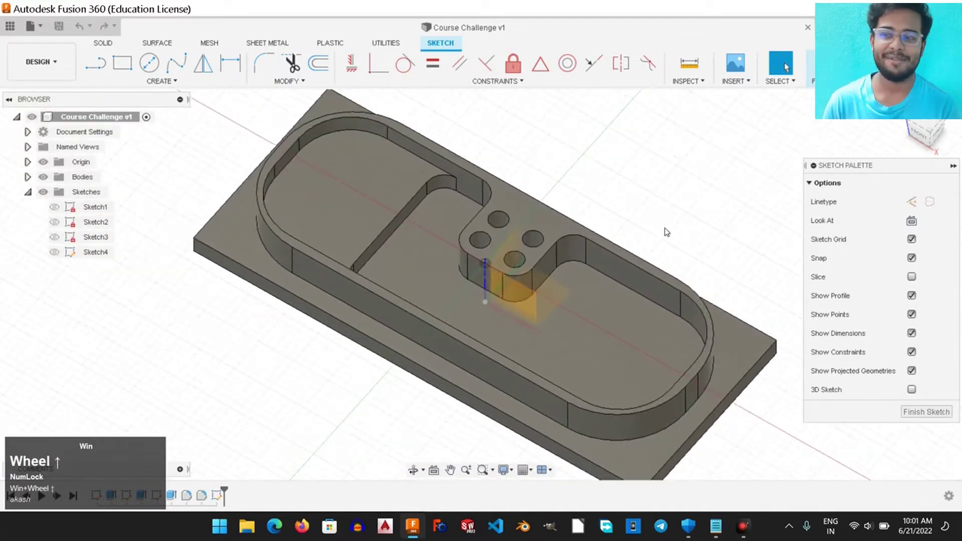
pyautogui.middleClick(628, 243)
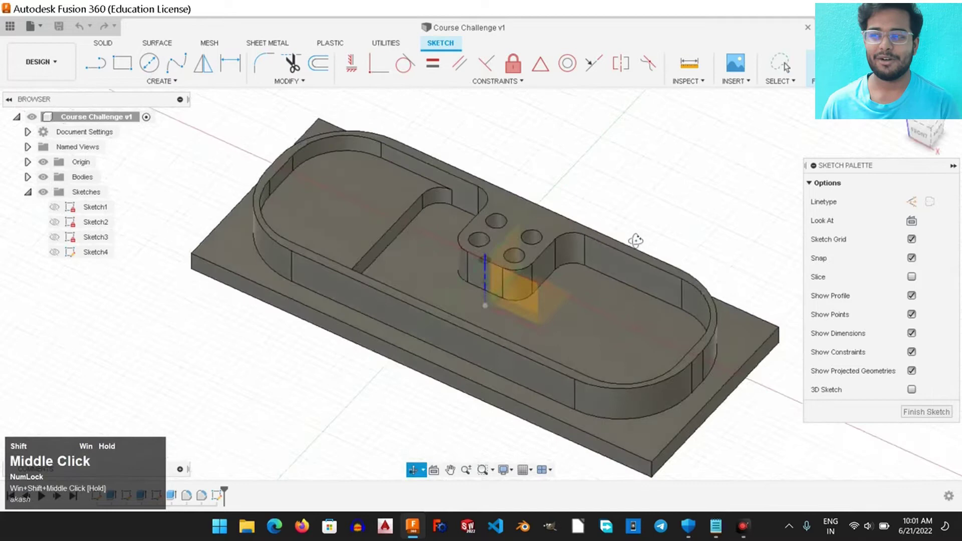
# Start a new sketch placed on the top (XY) origin plane of the empty design.
pyautogui.click(28, 24)
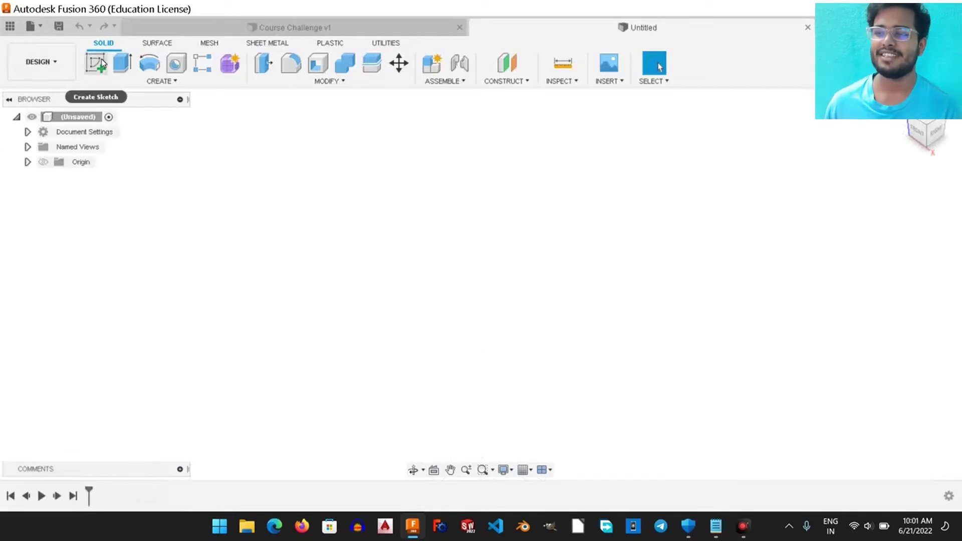
pyautogui.click(103, 65)
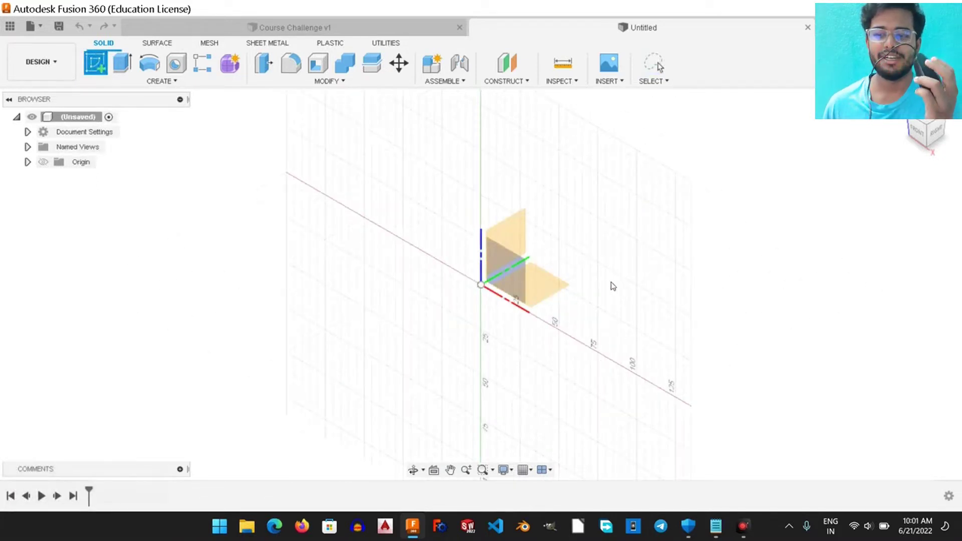
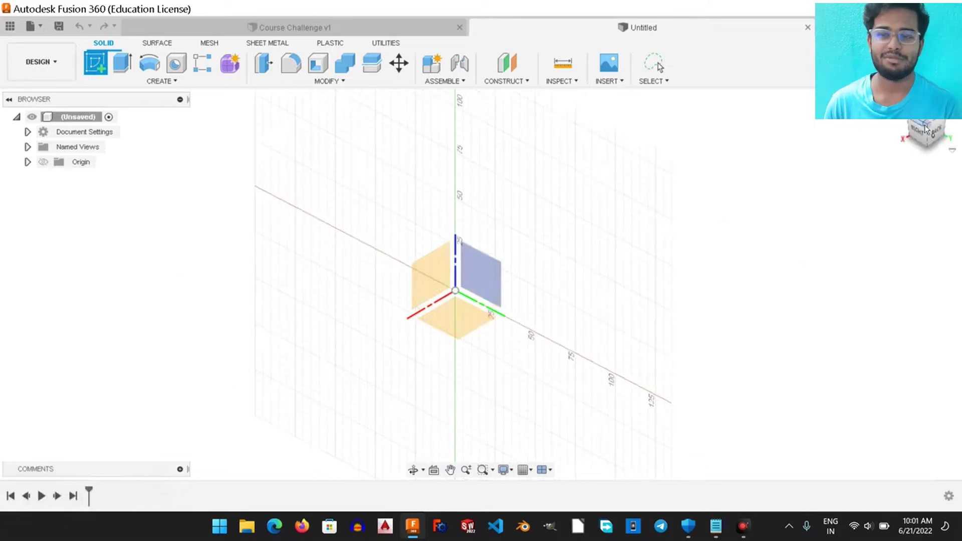
pyautogui.moveTo(927, 127); pyautogui.dragTo(640, 242)
pyautogui.moveTo(641, 242); pyautogui.dragTo(472, 321)
pyautogui.click(471, 322)
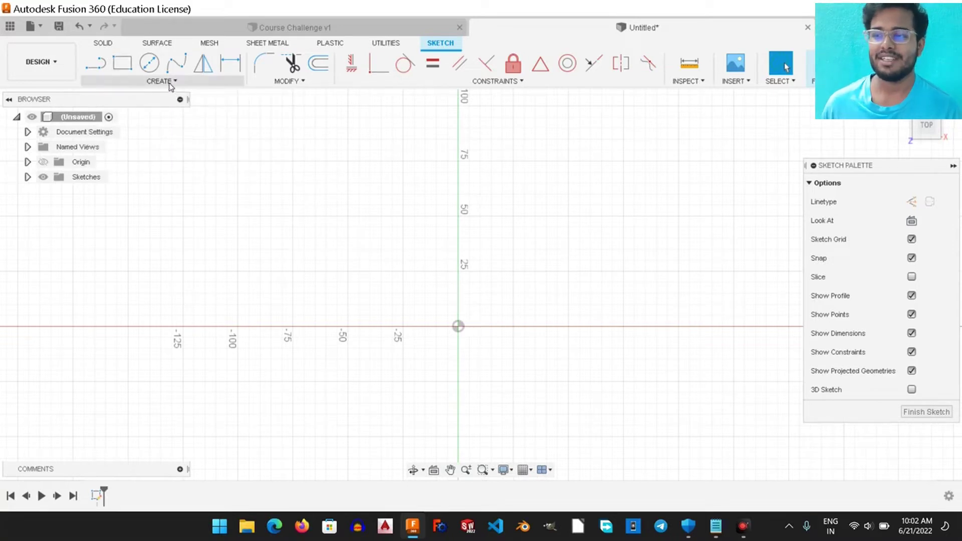
# Draw a centre rectangle from the origin and finish the rectangle tool.
pyautogui.click(172, 85)
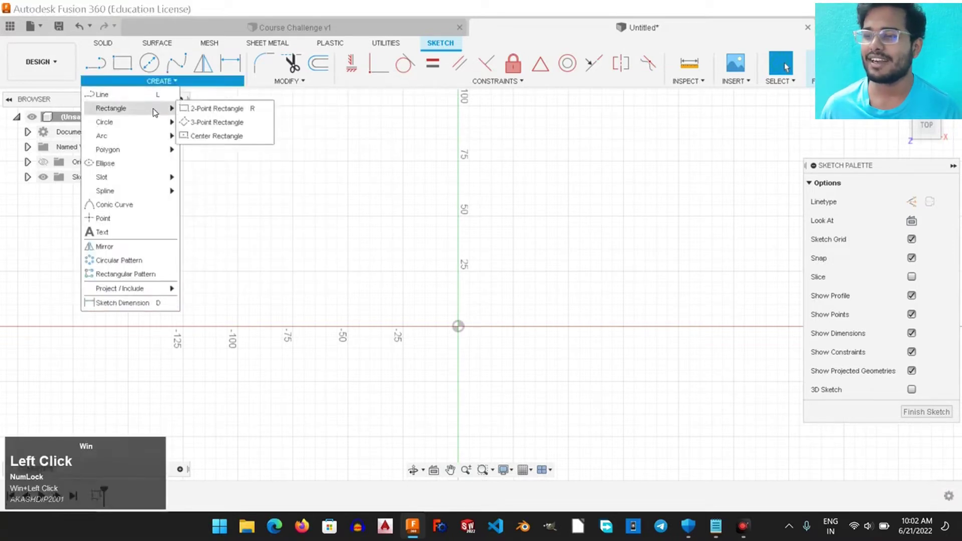
pyautogui.click(211, 141)
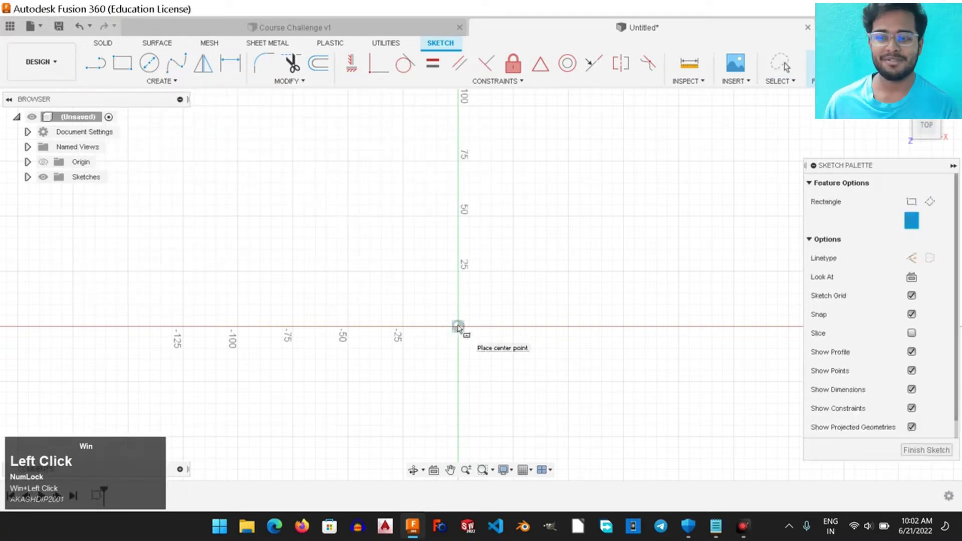
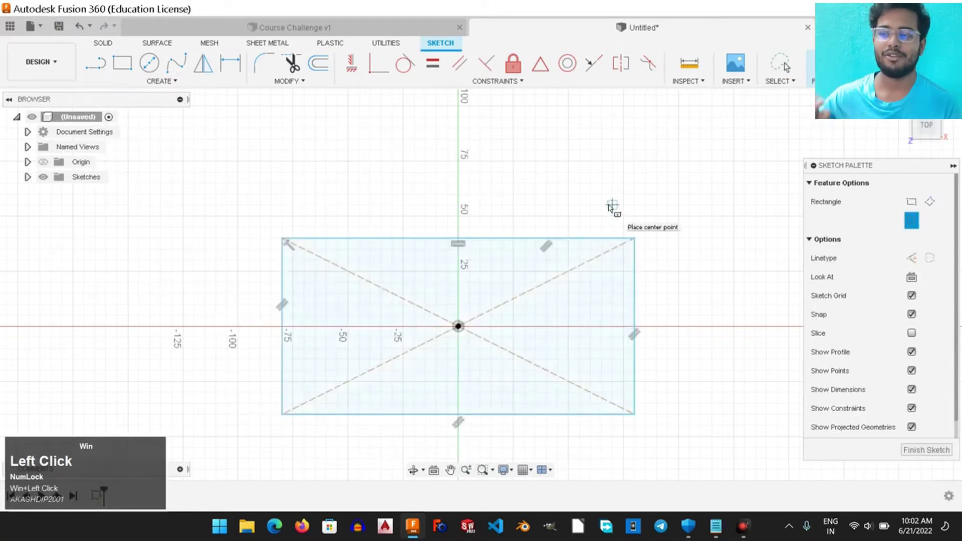
pyautogui.rightClick(611, 207)
pyautogui.click(562, 205)
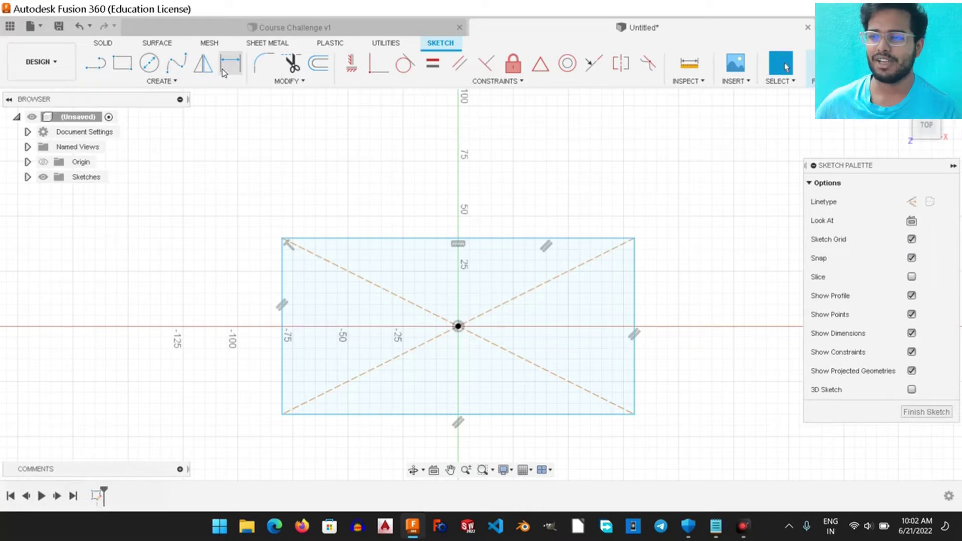
# Dimension the rectangle 6.5 wide on the top edge and 2.75 tall on the right edge.
pyautogui.click(225, 72)
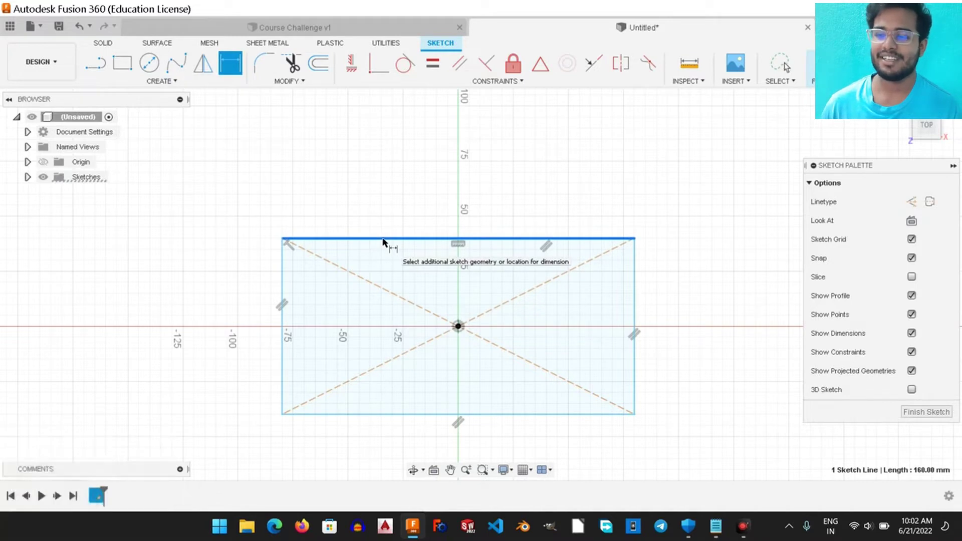
pyautogui.click(390, 223)
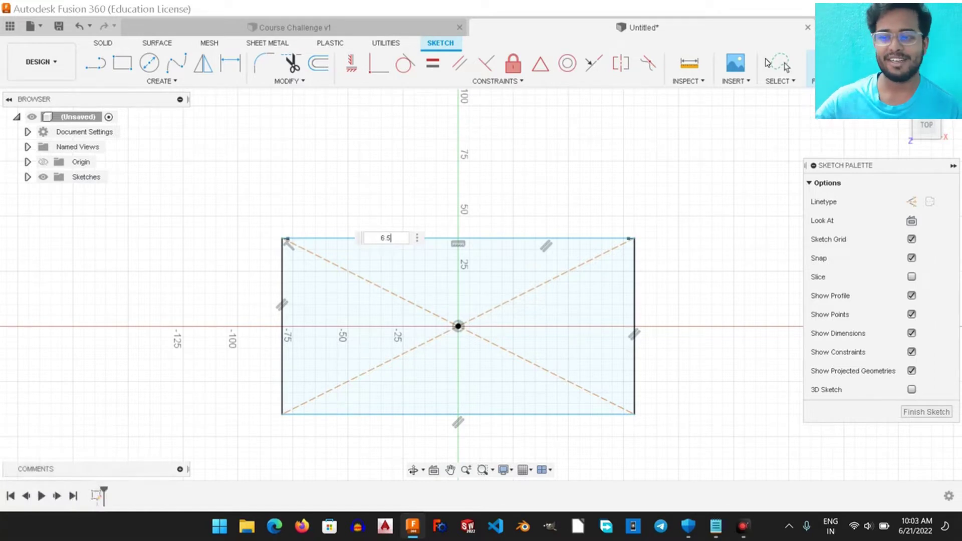
pyautogui.press('super+Return')
pyautogui.scroll(3)
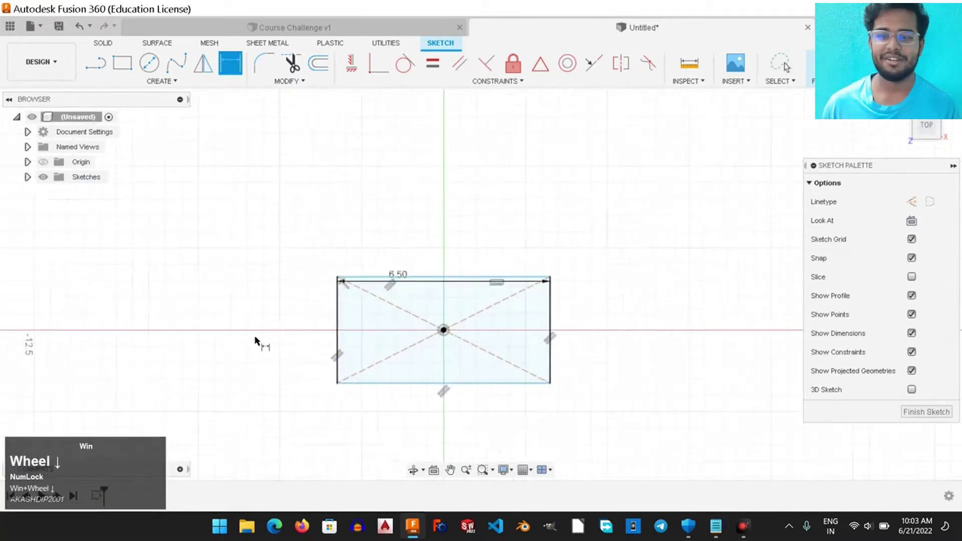
pyautogui.scroll(-3)
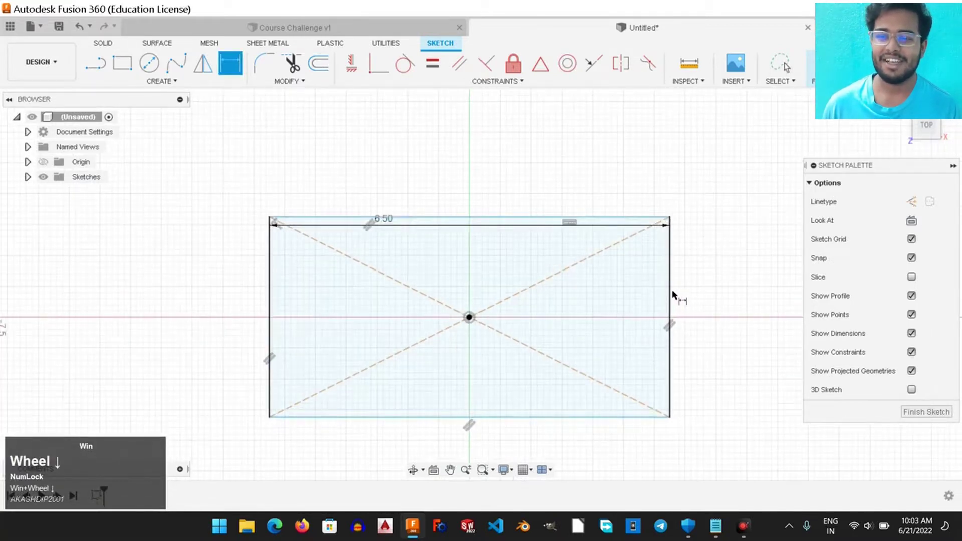
pyautogui.click(788, 65)
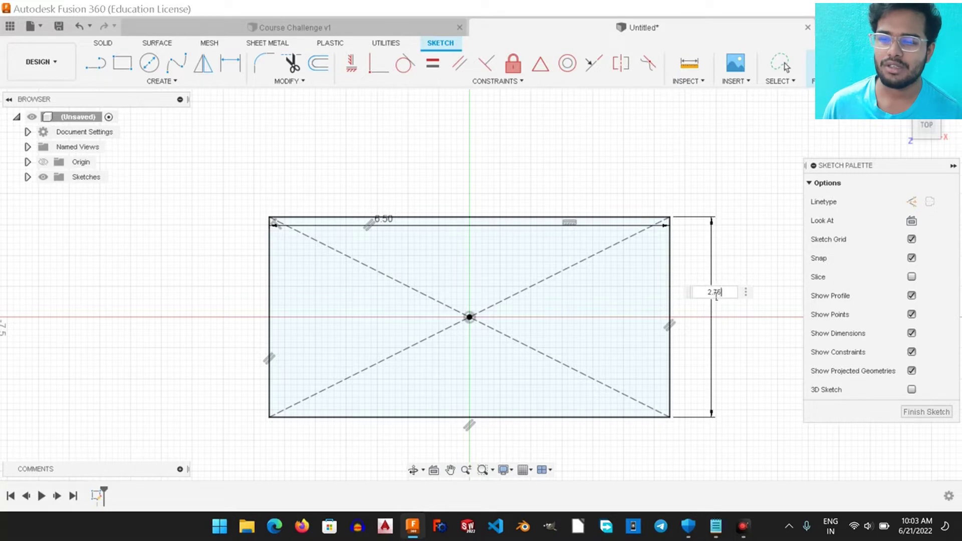
pyautogui.press('super+Return')
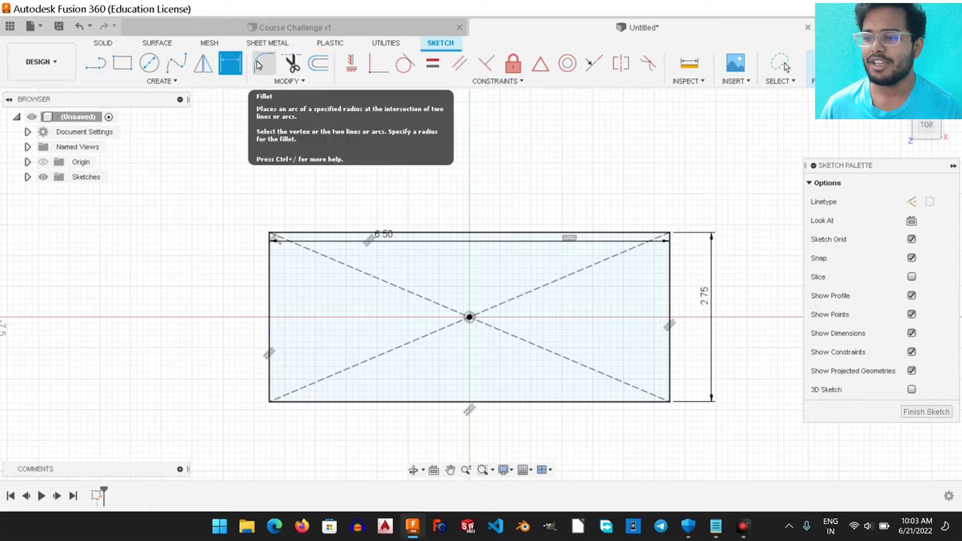
pyautogui.press('super+Return')
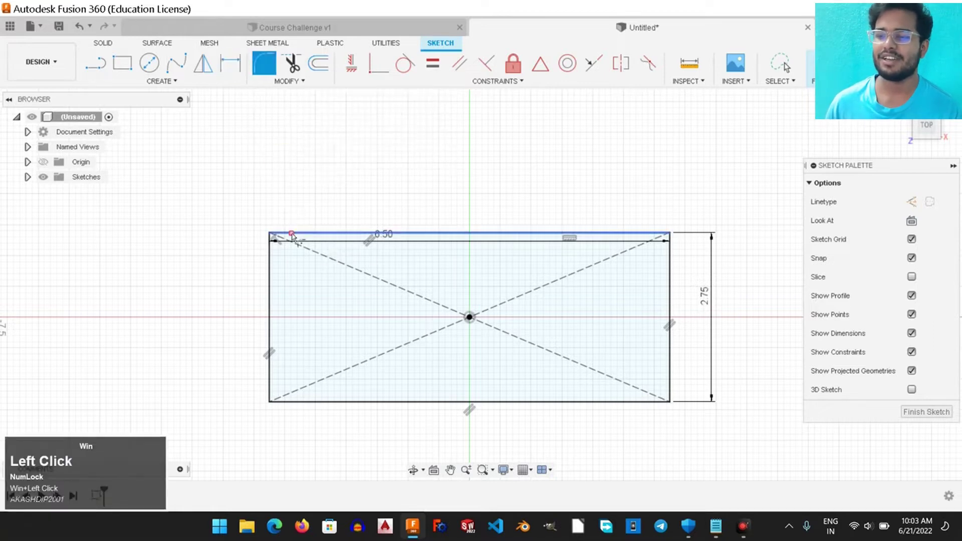
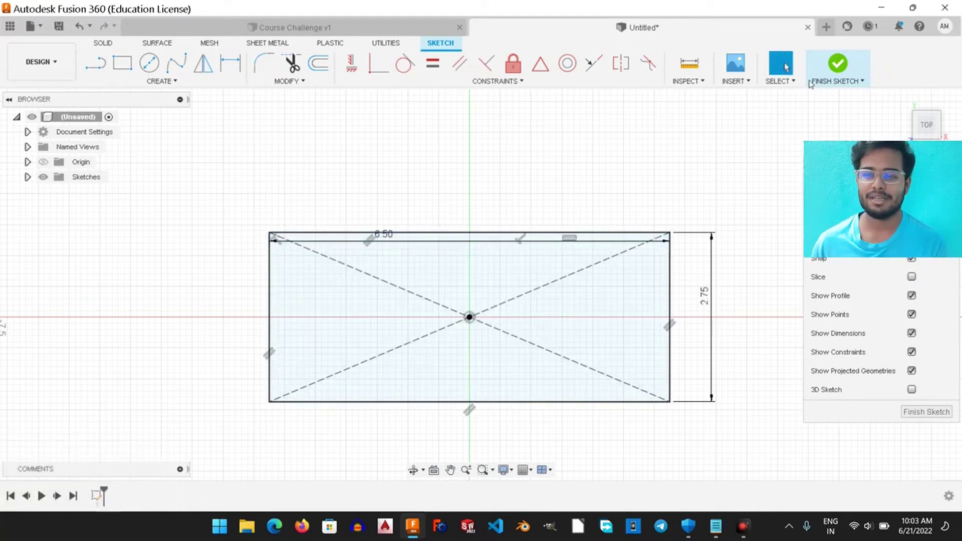
# Finish the sketch and extrude the rectangle profile 0.25 into a thin plate.
pyautogui.click(831, 73)
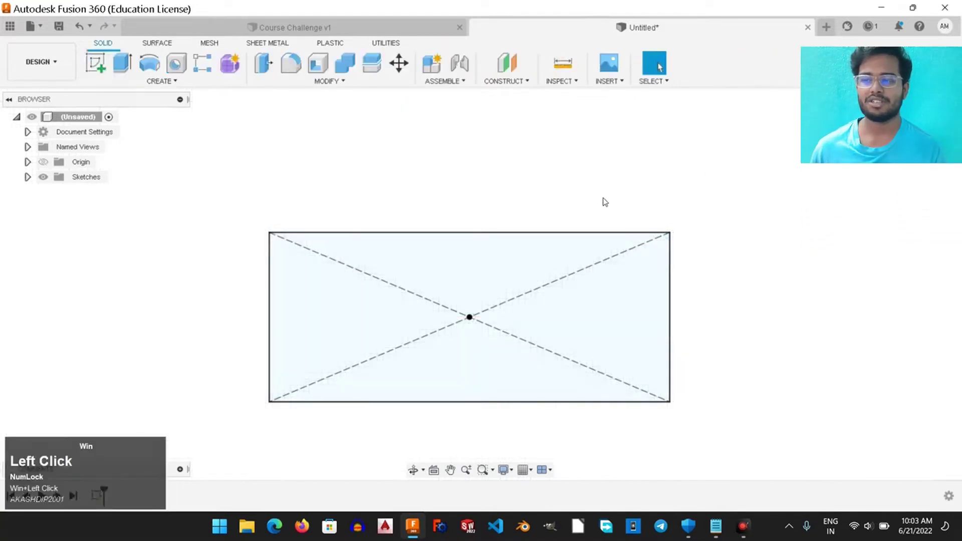
pyautogui.click(499, 187)
pyautogui.middleClick(498, 187)
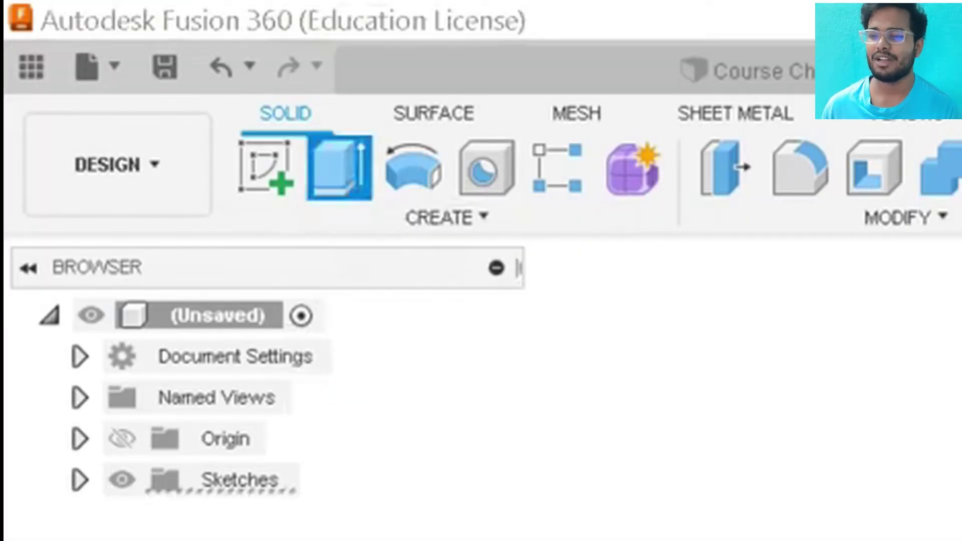
pyautogui.click(865, 199)
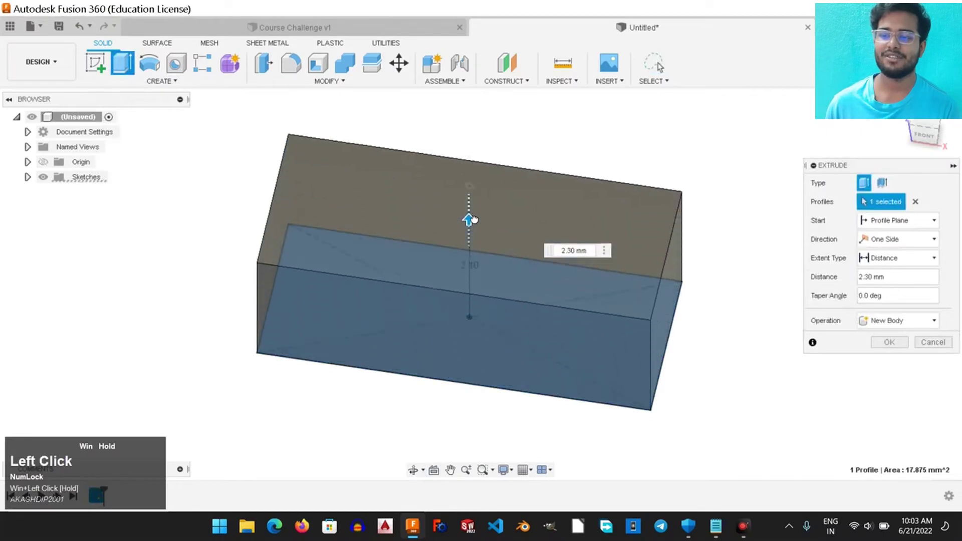
pyautogui.middleClick(865, 199)
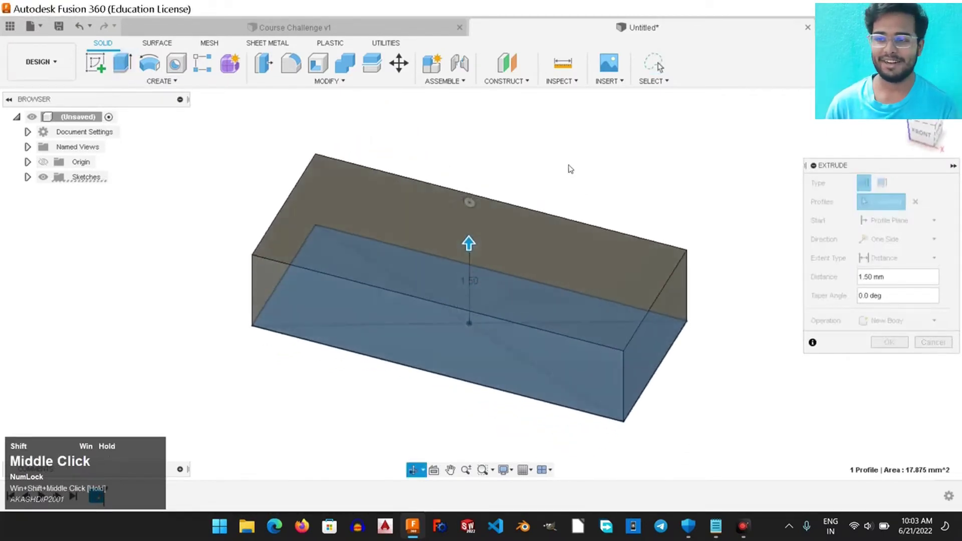
pyautogui.click(865, 199)
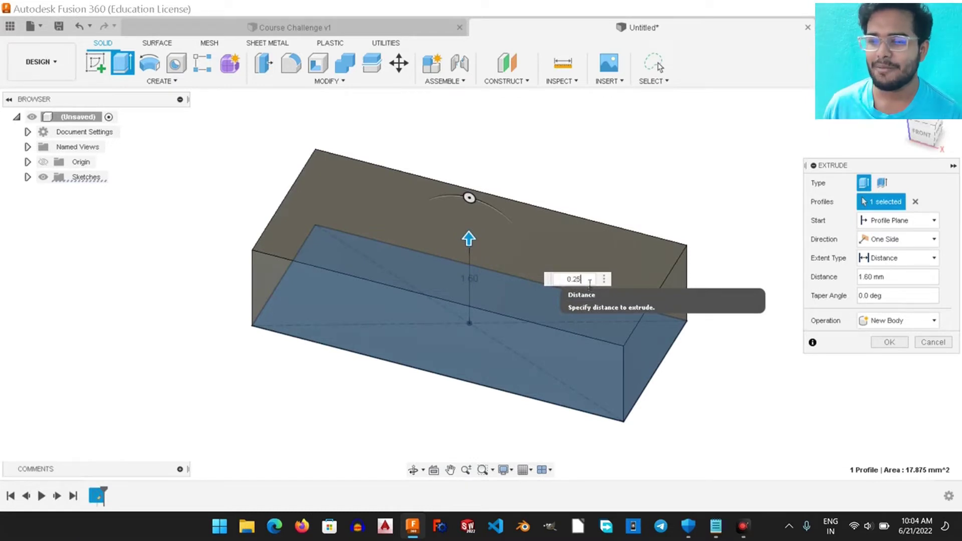
pyautogui.press('super+Return')
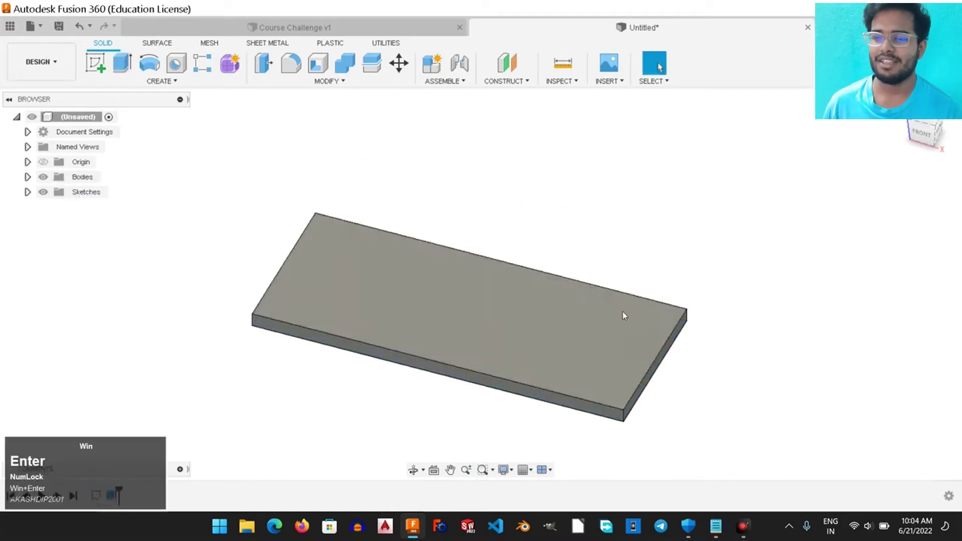
# Sketch on the plate's top face and draw a smaller inner centre rectangle at the origin.
pyautogui.moveTo(718, 337); pyautogui.dragTo(98, 63)
pyautogui.click(98, 64)
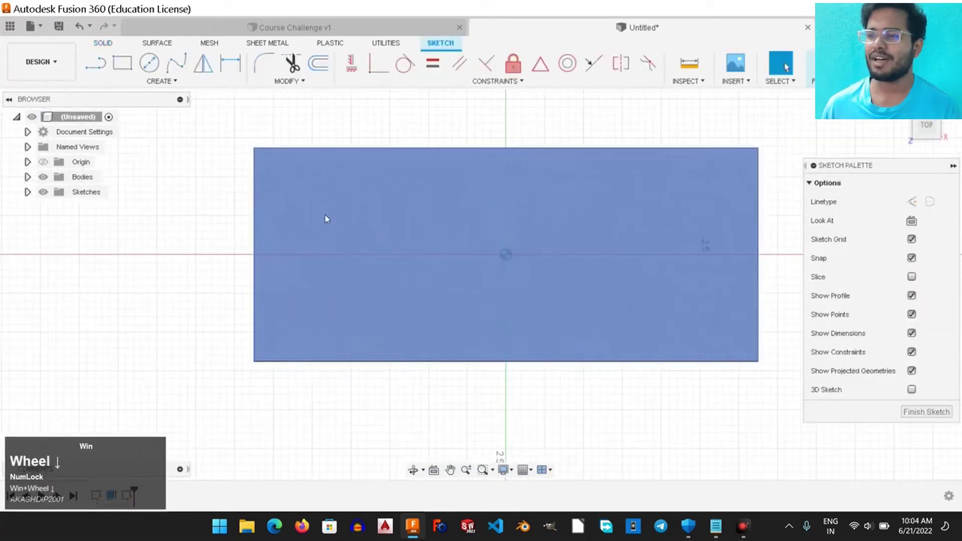
pyautogui.scroll(-3)
pyautogui.click(148, 81)
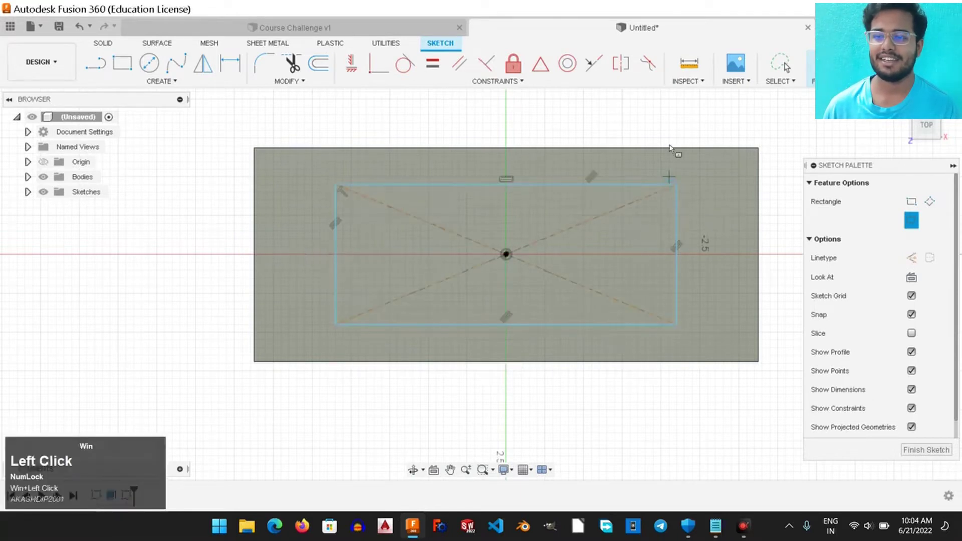
pyautogui.rightClick(672, 122)
pyautogui.click(672, 122)
pyautogui.click(632, 124)
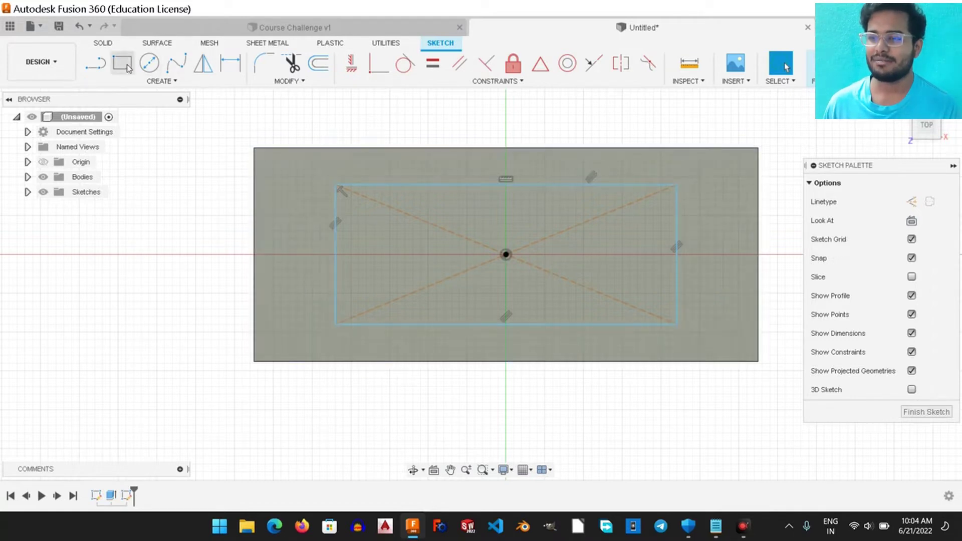
# Begin an outer centre rectangle around the inner one from the origin.
pyautogui.click(154, 80)
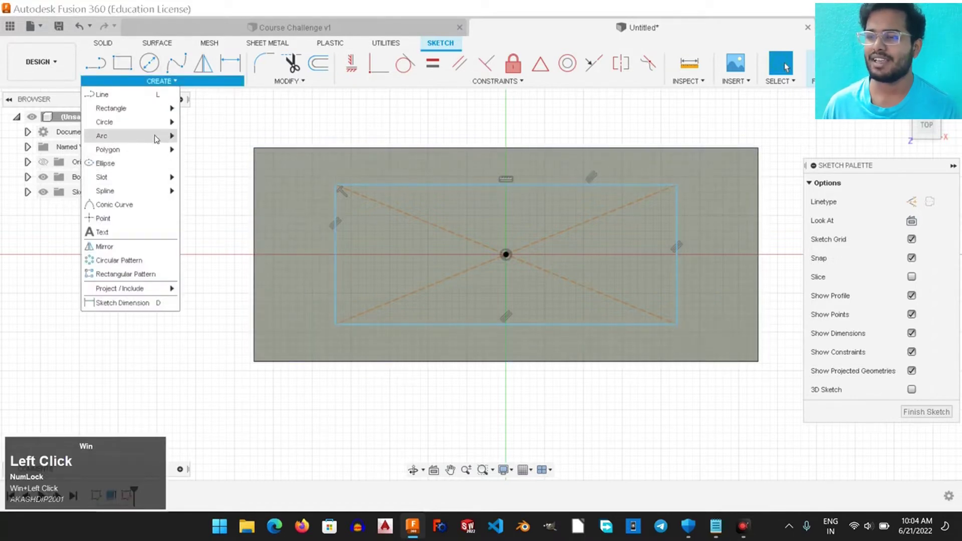
pyautogui.click(206, 136)
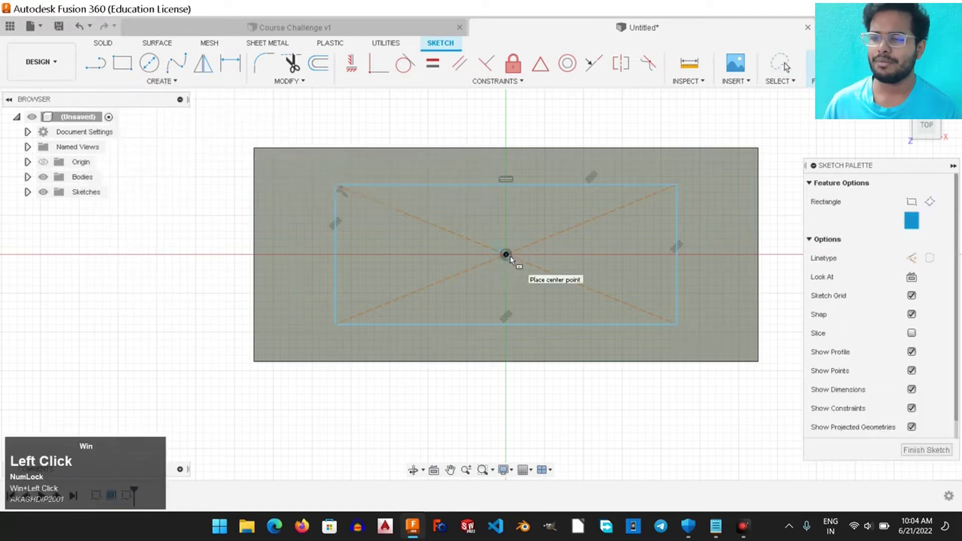
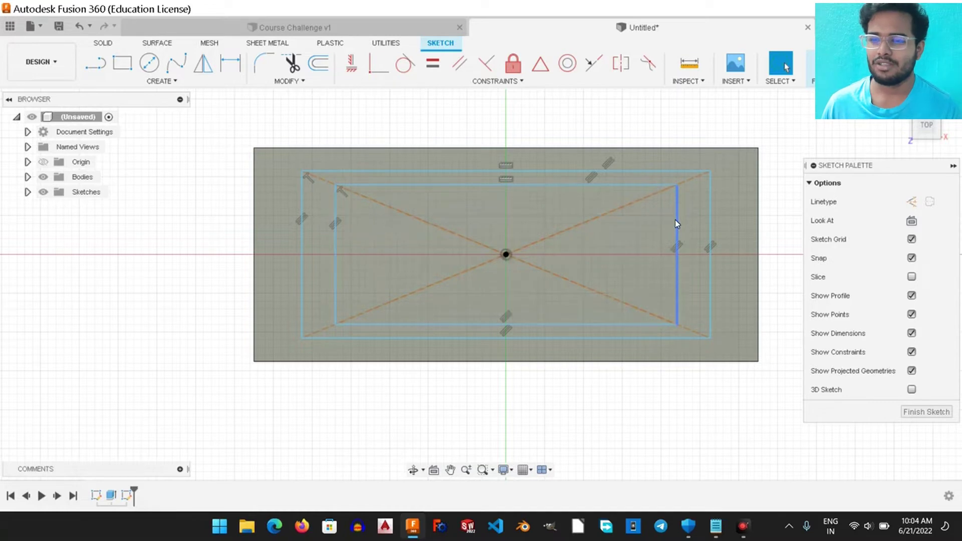
# Dimension the outer rectangle's width to 6.00, undoing a couple of mis-picks.
pyautogui.click(712, 231)
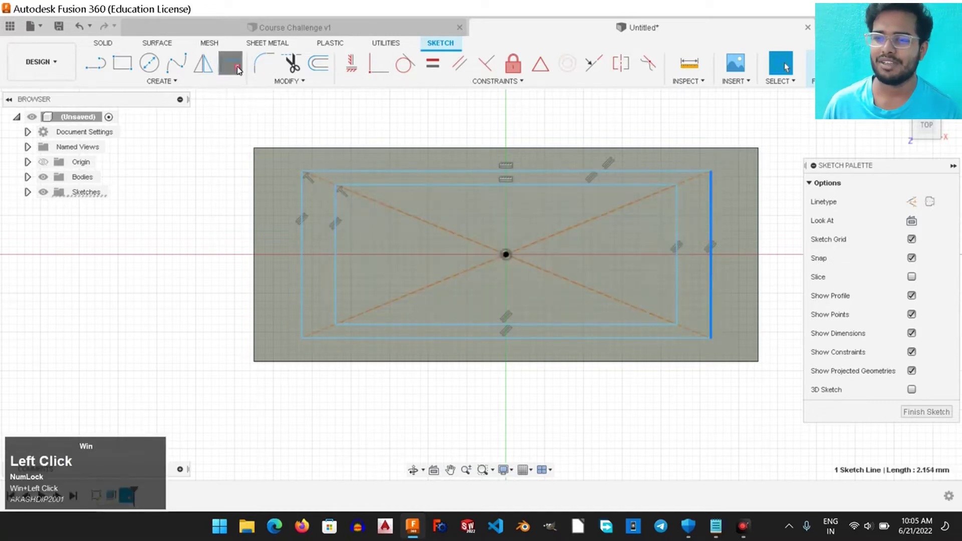
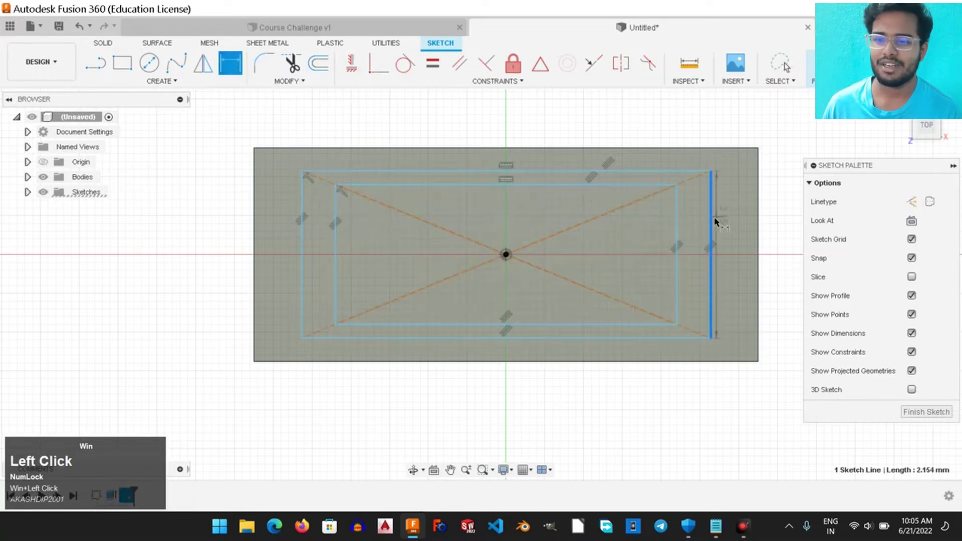
pyautogui.doubleClick(715, 223)
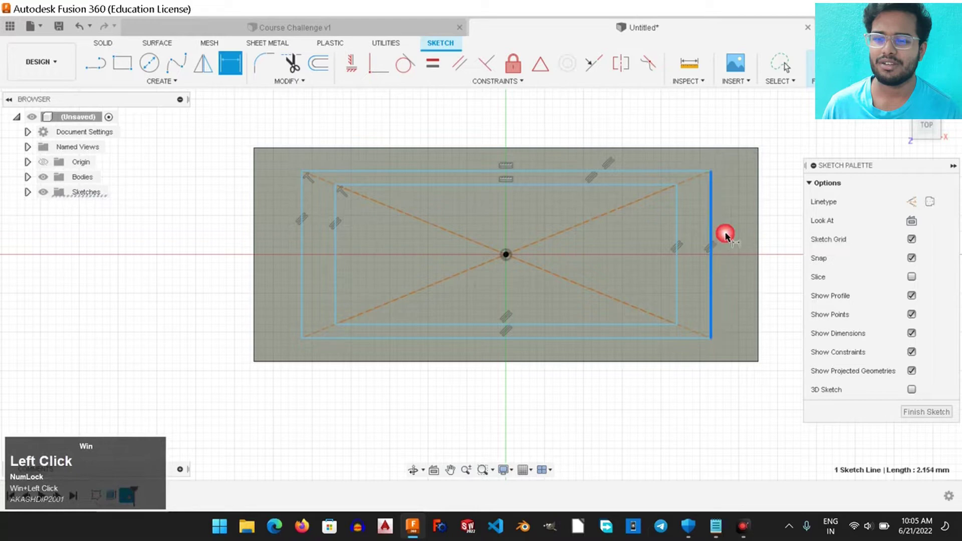
pyautogui.press('ctrl+super+z')
pyautogui.press('ctrl+super+z')
pyautogui.click(686, 176)
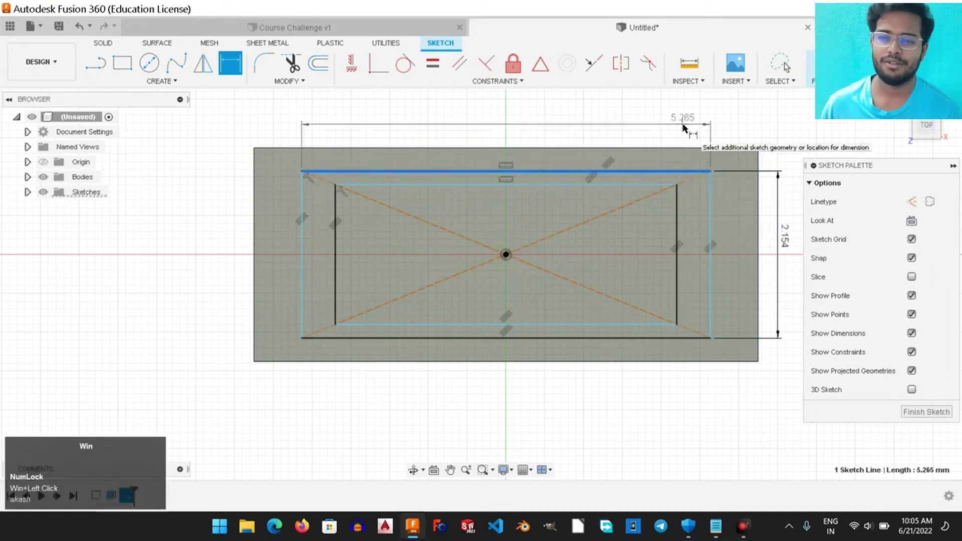
pyautogui.press('super+Return')
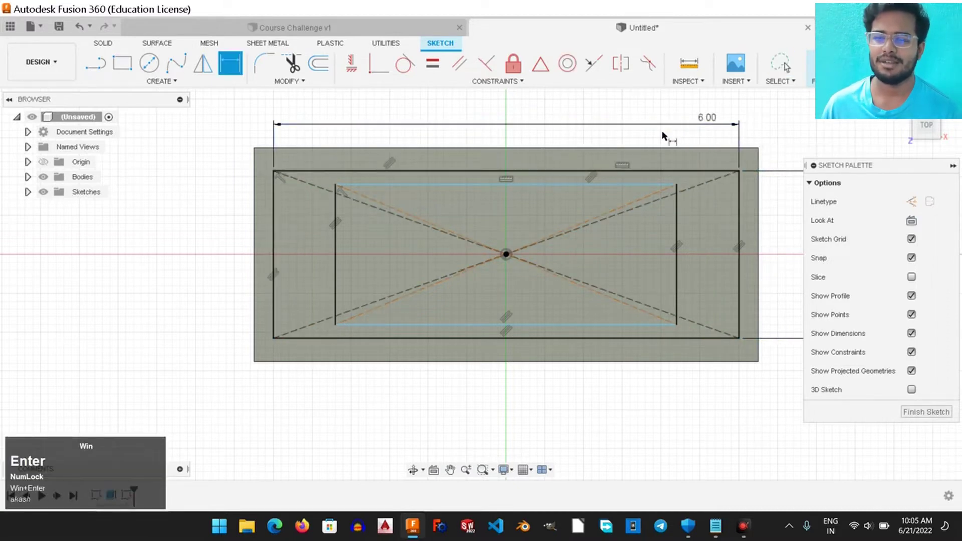
# Edit the outer rectangle's height dimension to 2.25.
pyautogui.moveTo(665, 136); pyautogui.dragTo(624, 111)
pyautogui.click(624, 110)
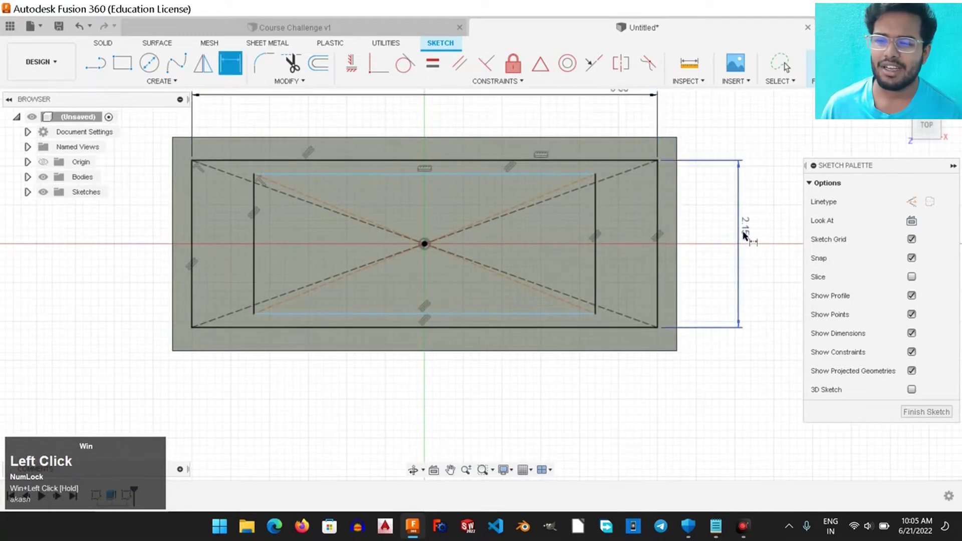
pyautogui.rightClick(758, 196)
pyautogui.click(722, 191)
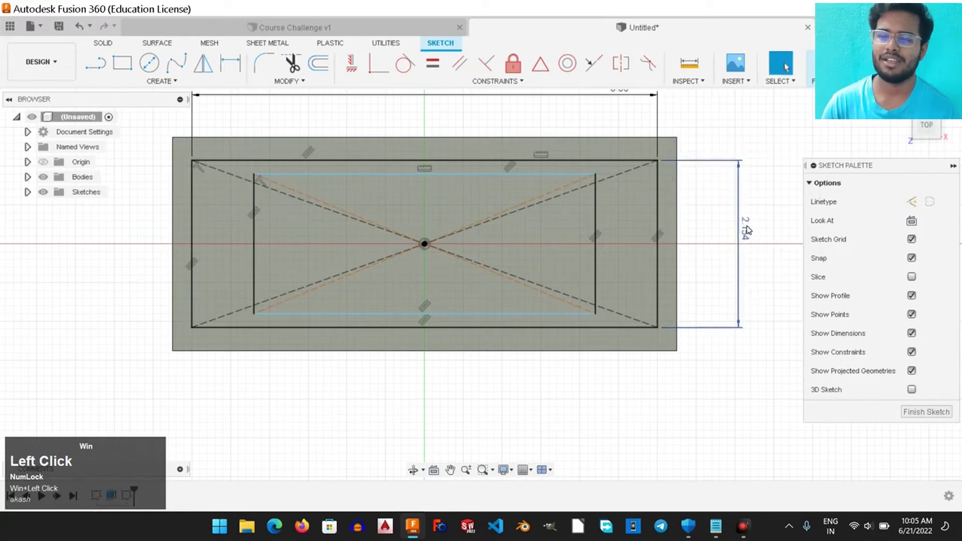
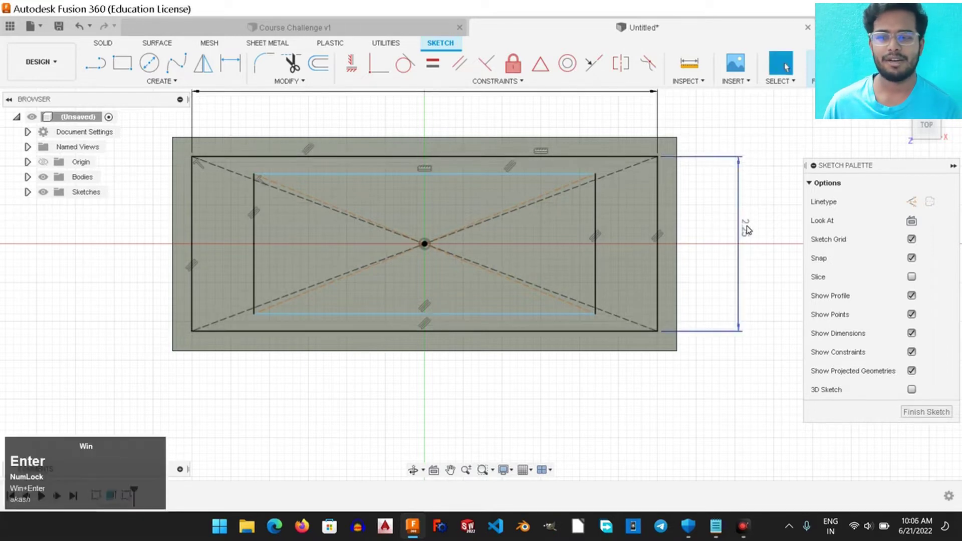
pyautogui.press('super+Return')
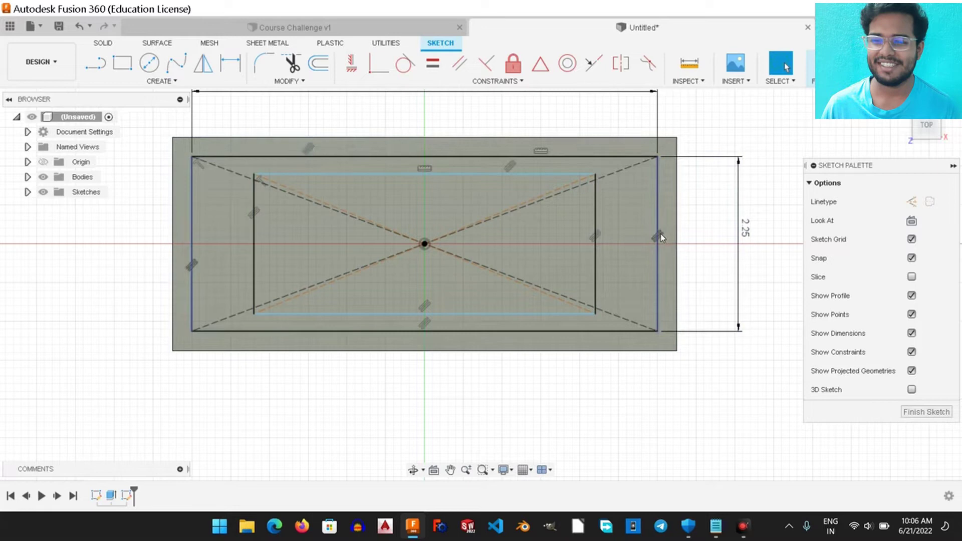
pyautogui.press('super+Return')
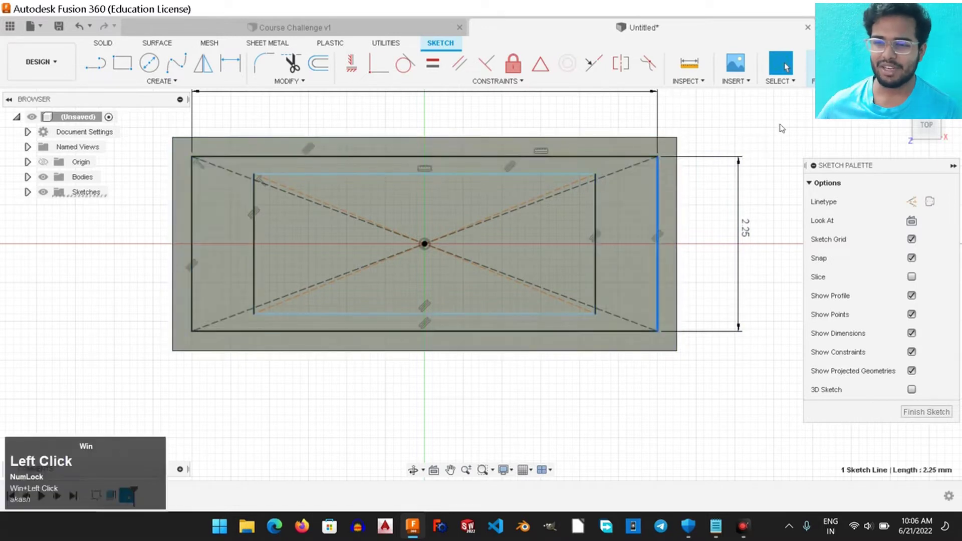
pyautogui.scroll(3)
pyautogui.scroll(-3)
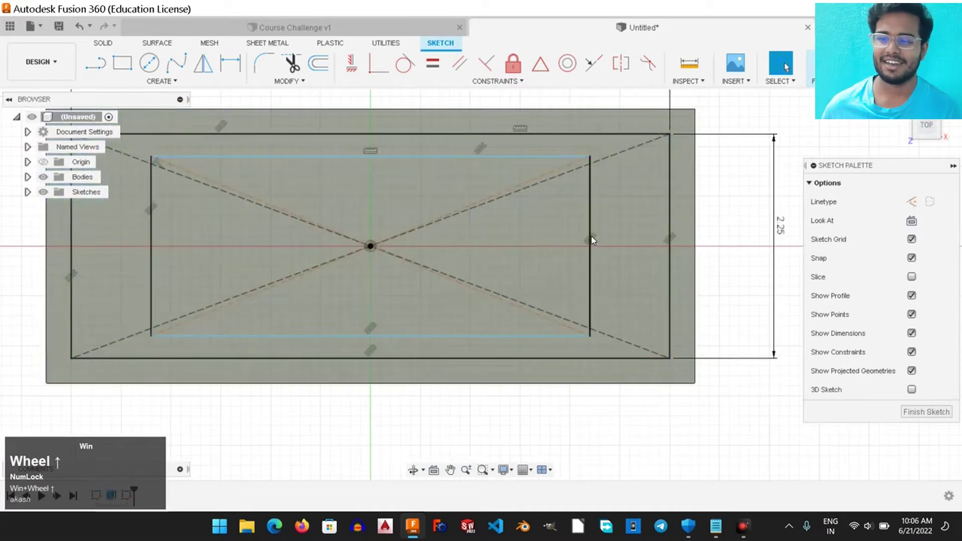
pyautogui.scroll(3)
# Delete the inner rectangle's side lines and pick the top-right corner for a fillet.
pyautogui.click(595, 239)
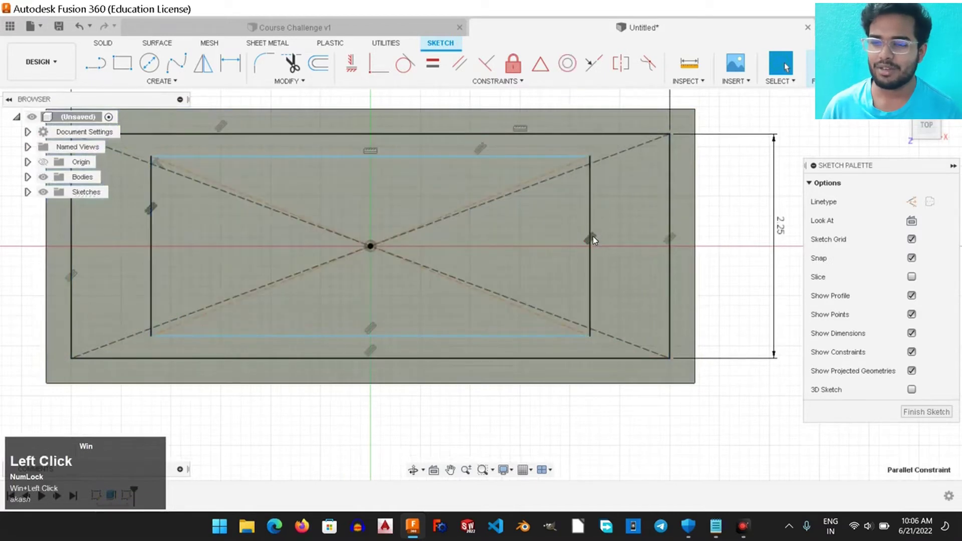
pyautogui.press('super+Delete')
pyautogui.click(731, 203)
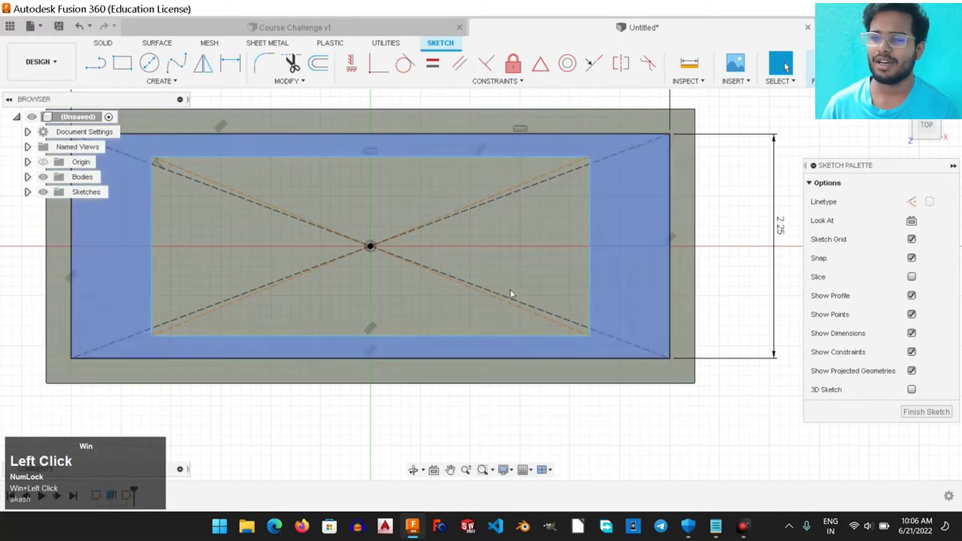
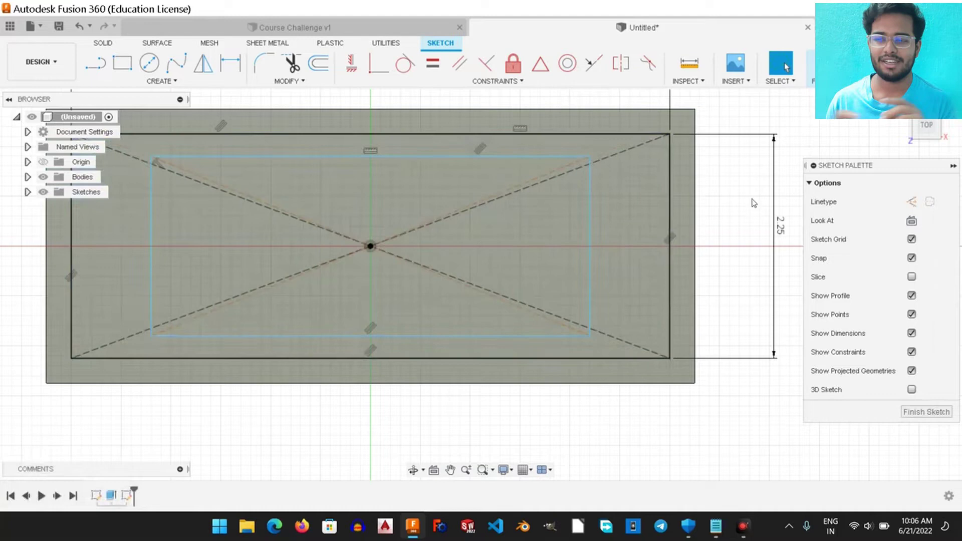
pyautogui.moveTo(709, 191); pyautogui.dragTo(264, 66)
pyautogui.click(265, 65)
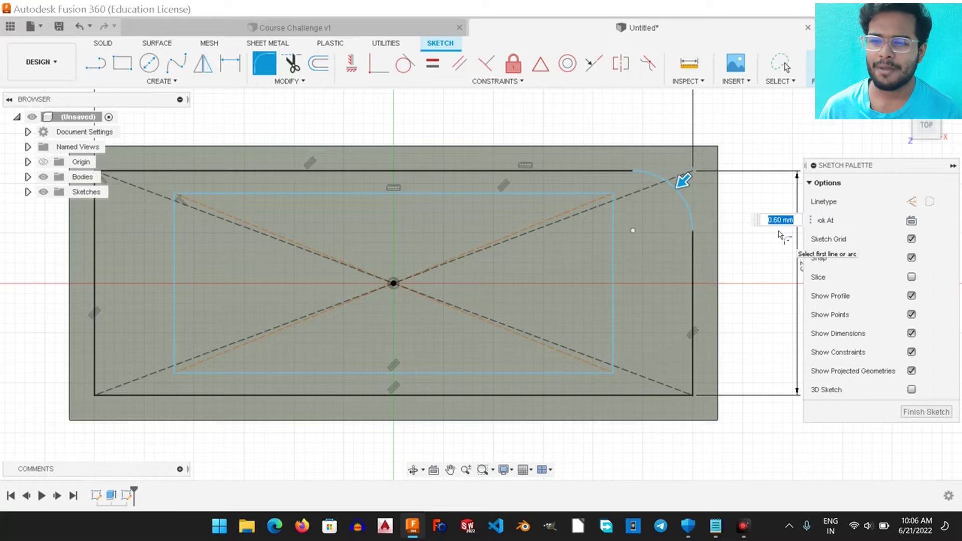
# Apply R1.00 sketch fillets to the top-right and bottom-right corners.
pyautogui.press('super+Return')
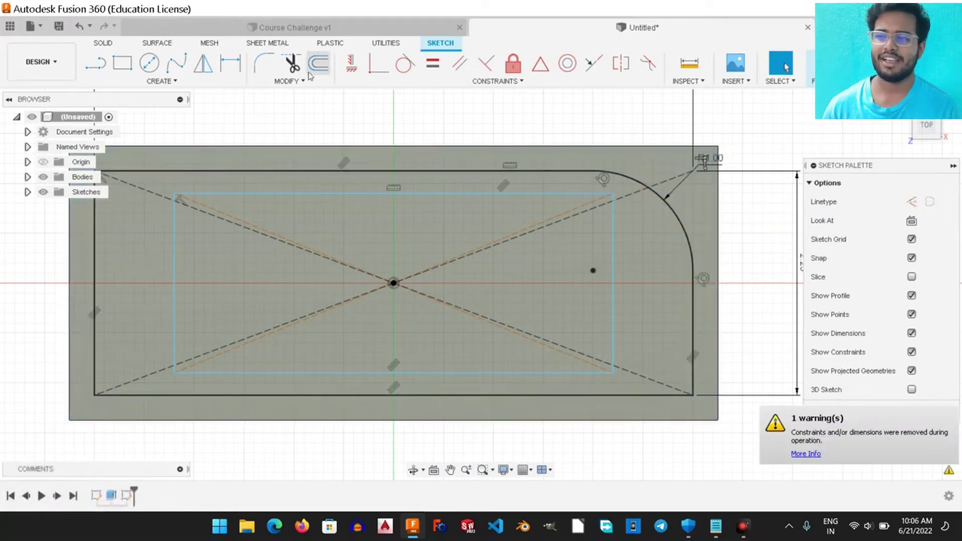
pyautogui.click(267, 65)
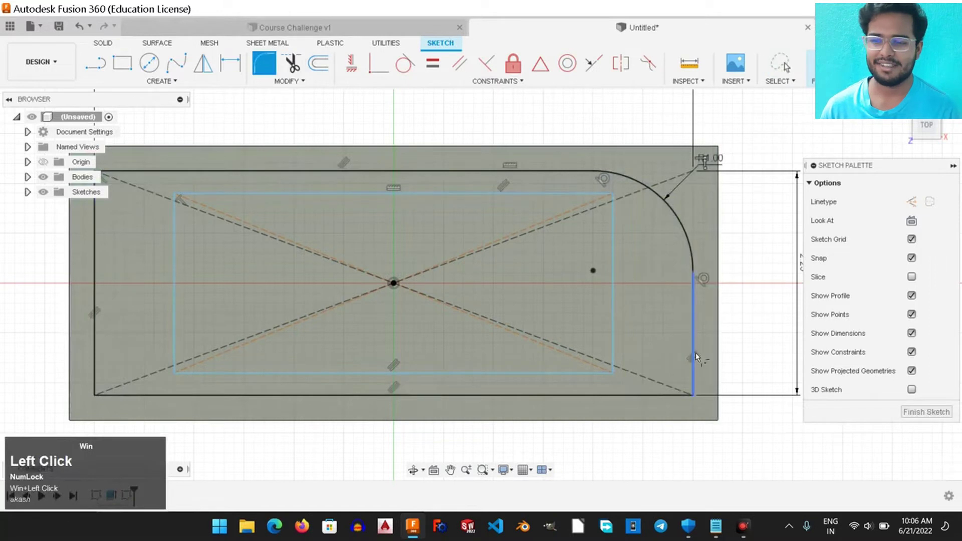
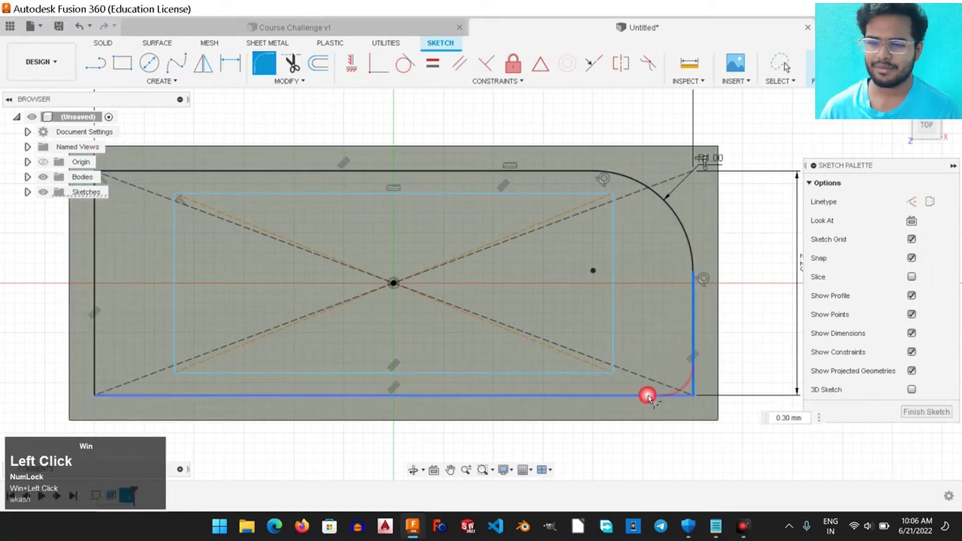
pyautogui.press('super+Return')
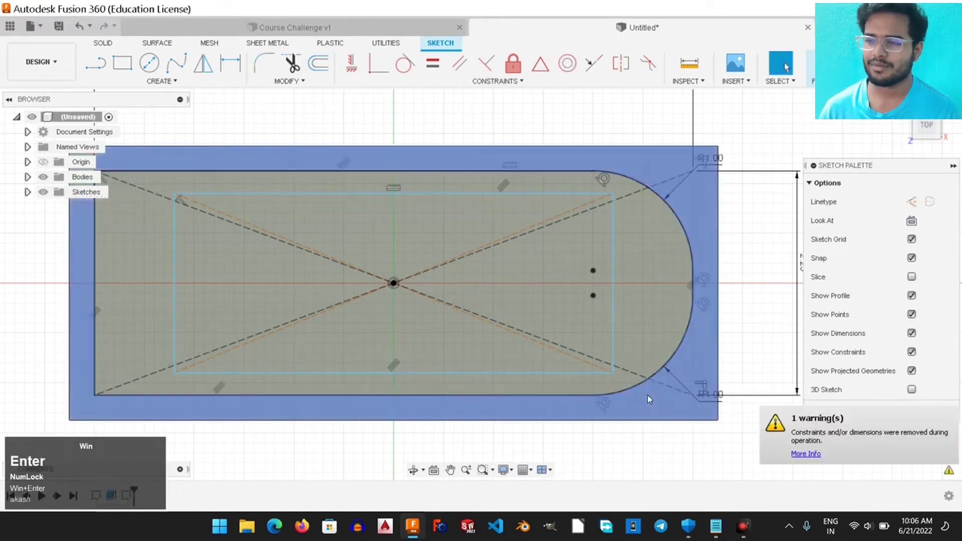
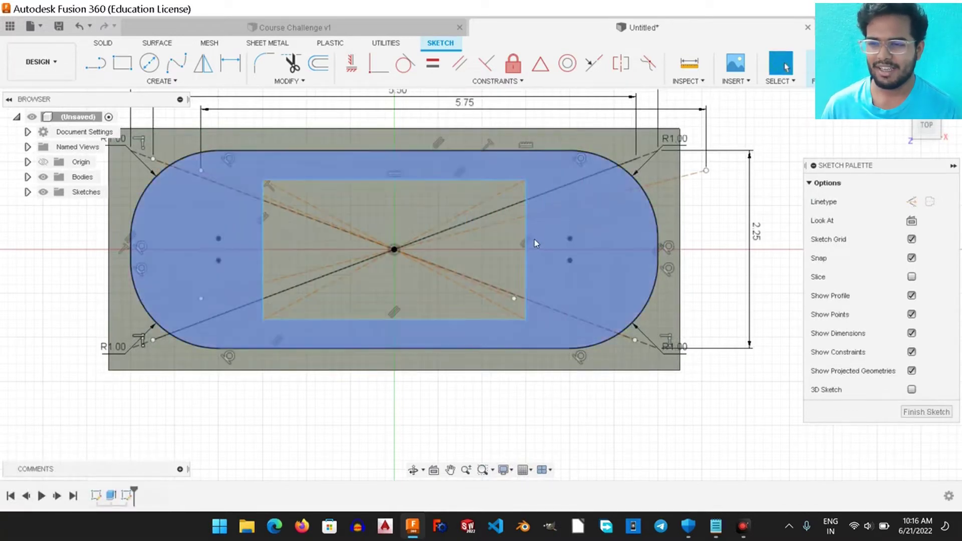
# Remove a stray sketch element near the inner rectangle after the corner fillets.
pyautogui.click(533, 241)
pyautogui.scroll(3)
pyautogui.scroll(-3)
pyautogui.click(523, 257)
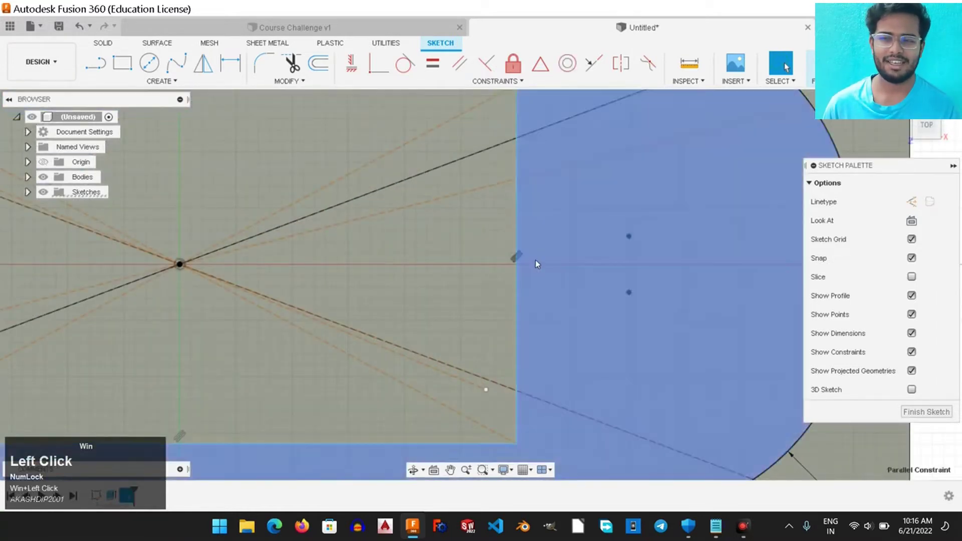
pyautogui.press('super+Delete')
pyautogui.scroll(-3)
pyautogui.scroll(3)
pyautogui.scroll(-3)
pyautogui.scroll(3)
# Start a length dimension on the inner rectangle's right side.
pyautogui.click(520, 288)
pyautogui.rightClick(519, 287)
pyautogui.click(515, 365)
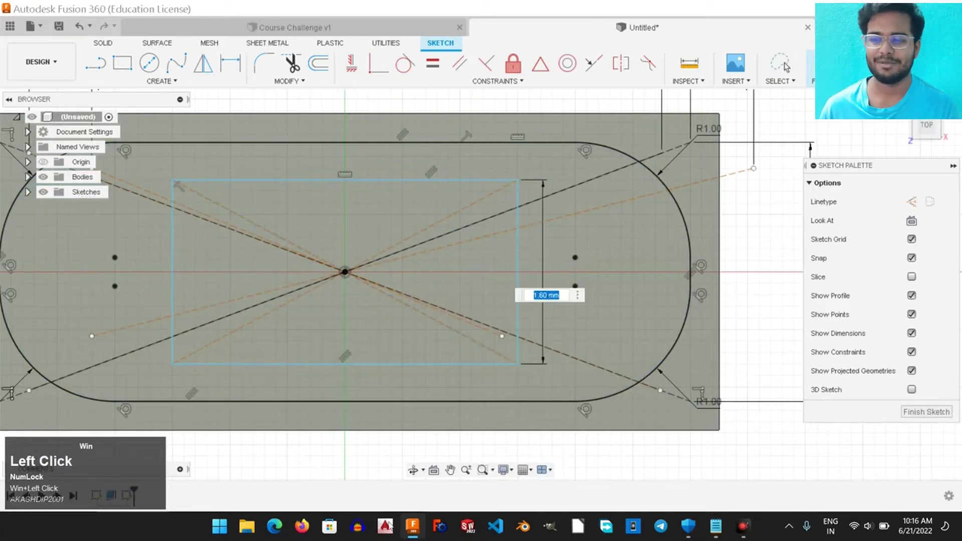
# Work out the side length by subtraction in Windows Calculator, then clear it.
pyautogui.click(221, 530)
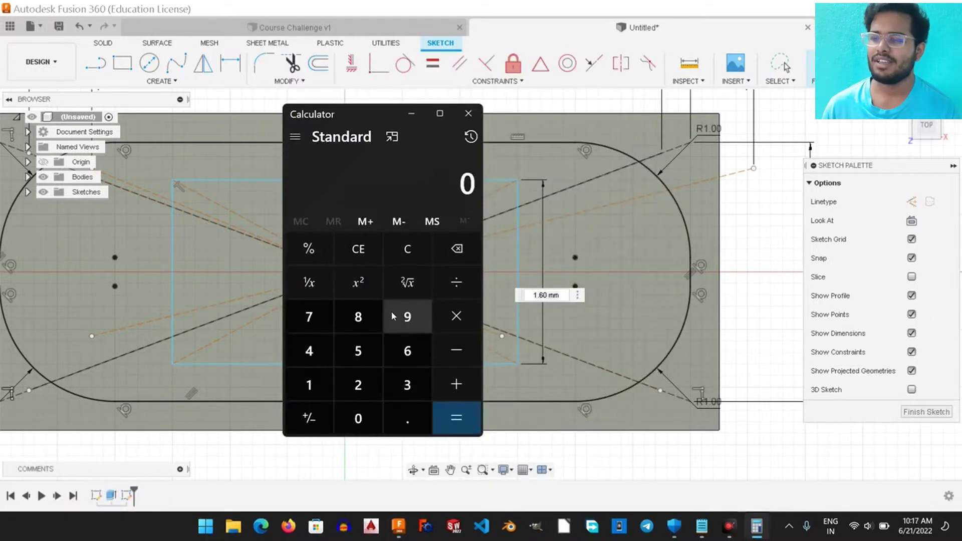
pyautogui.click(314, 388)
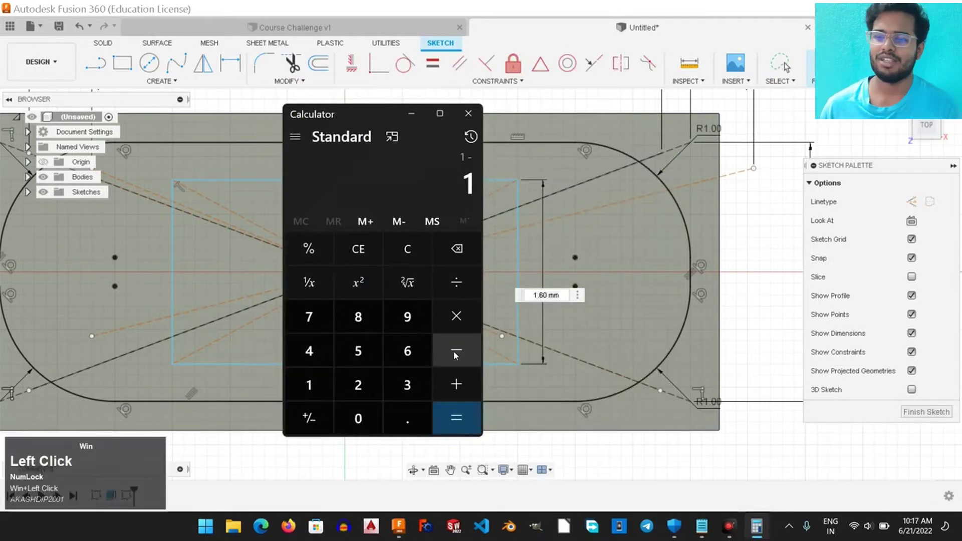
pyautogui.click(373, 427)
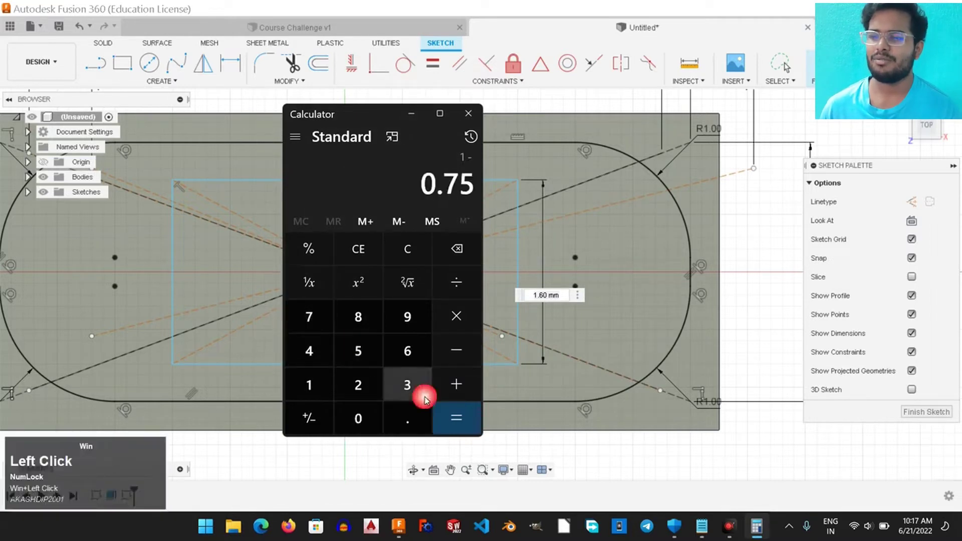
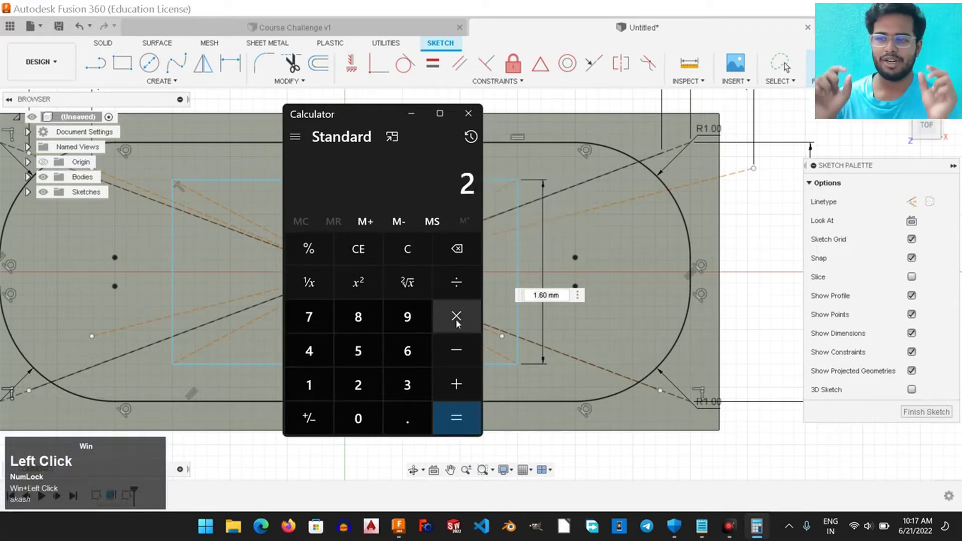
pyautogui.click(459, 322)
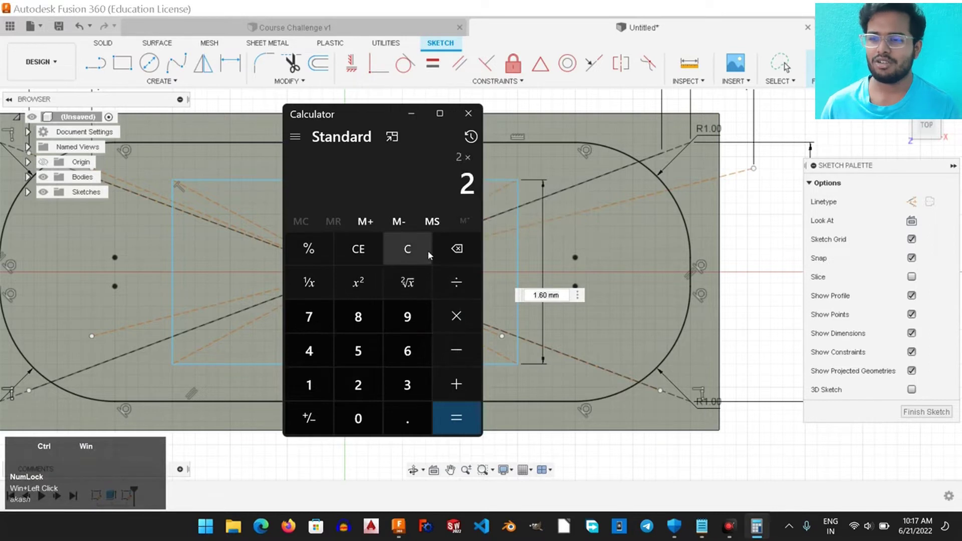
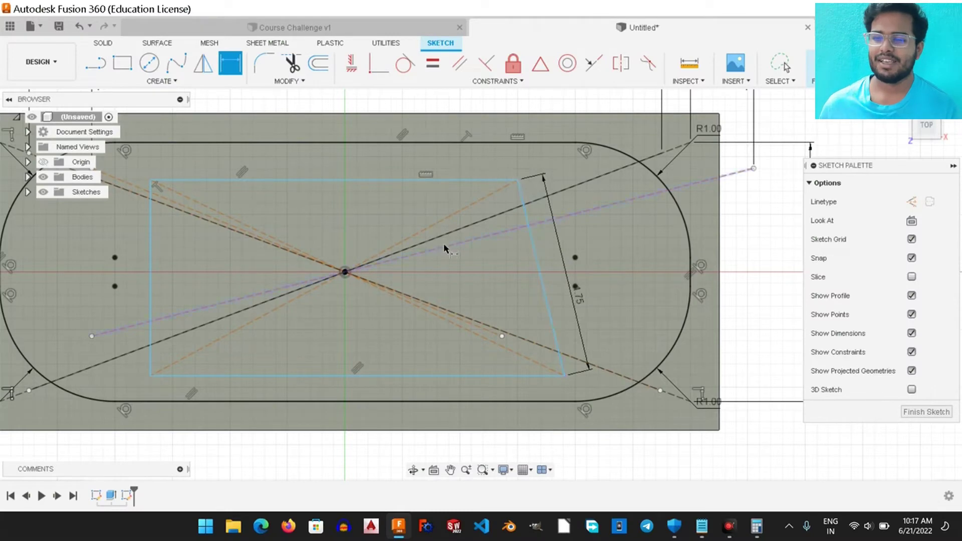
# Delete the slanted inner dimension that skewed the rectangle.
pyautogui.moveTo(498, 281); pyautogui.dragTo(372, 442)
pyautogui.rightClick(372, 442)
pyautogui.click(332, 438)
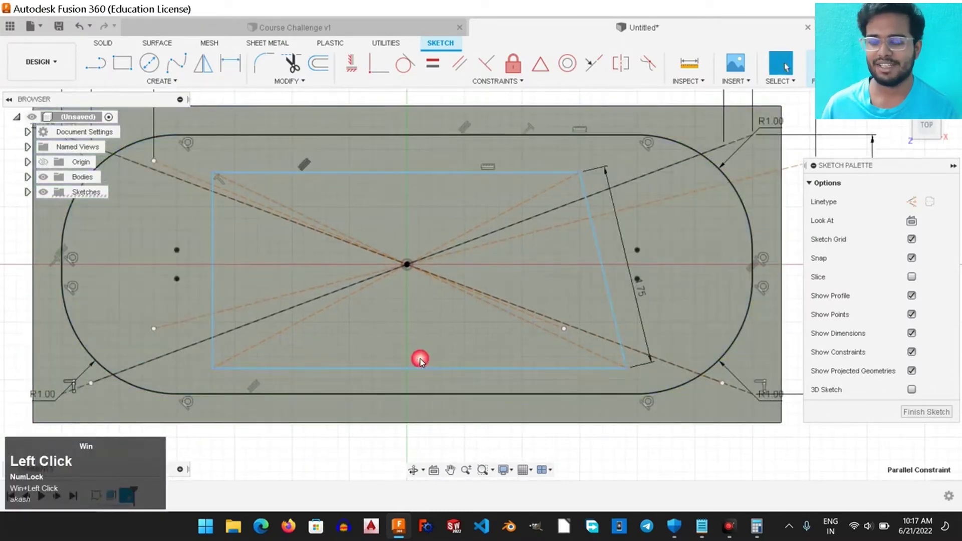
pyautogui.press('super+Delete')
# Redraw the inner centre rectangle at the origin, checking a value in Calculator.
pyautogui.click(599, 240)
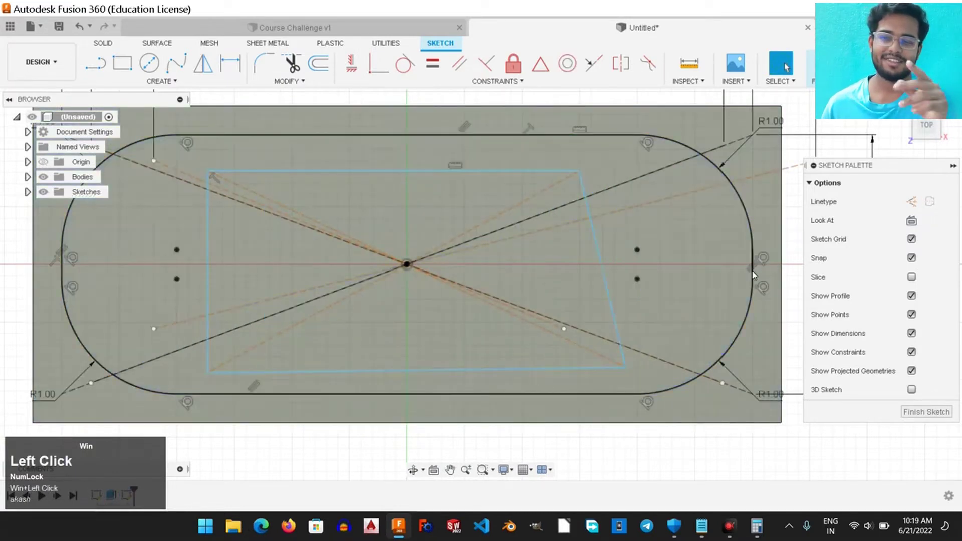
pyautogui.click(755, 270)
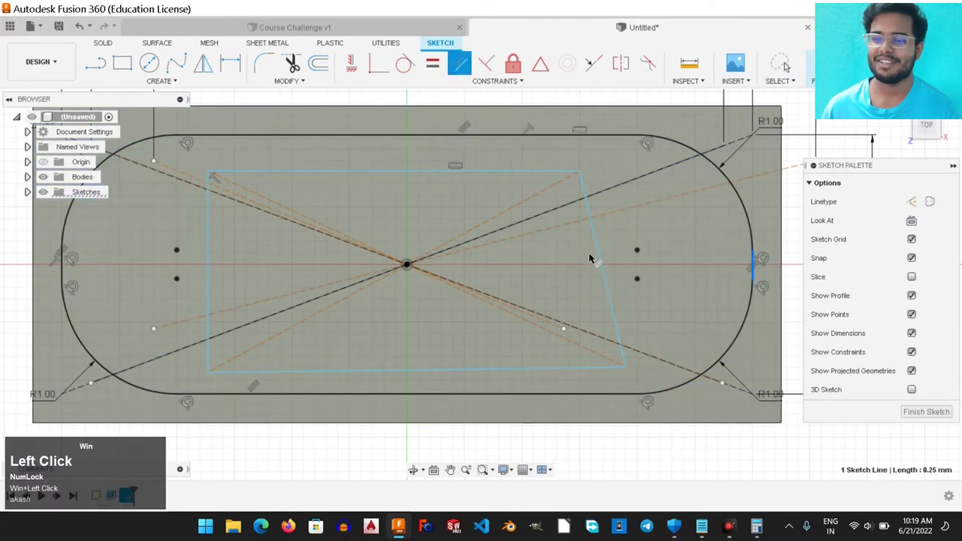
pyautogui.rightClick(706, 452)
pyautogui.click(655, 447)
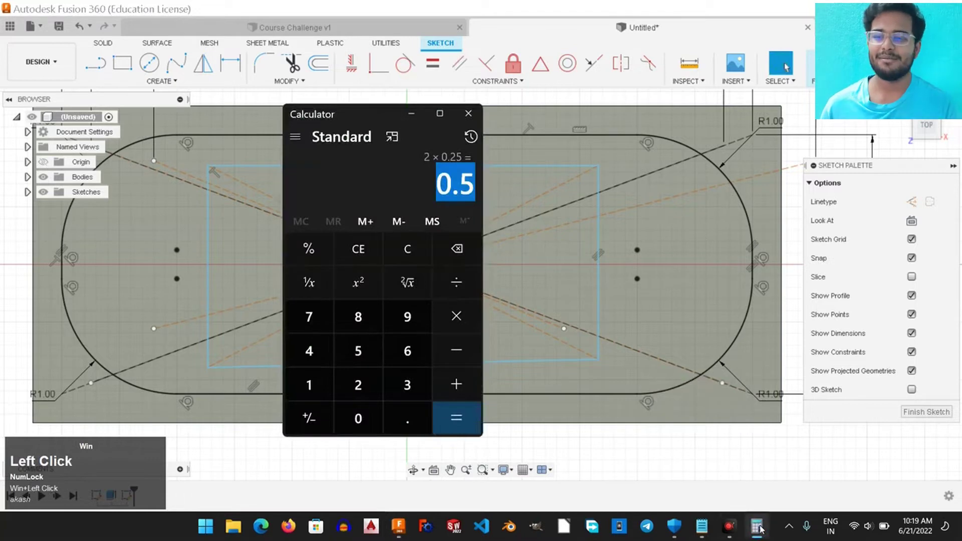
pyautogui.click(601, 237)
pyautogui.rightClick(603, 226)
pyautogui.click(594, 306)
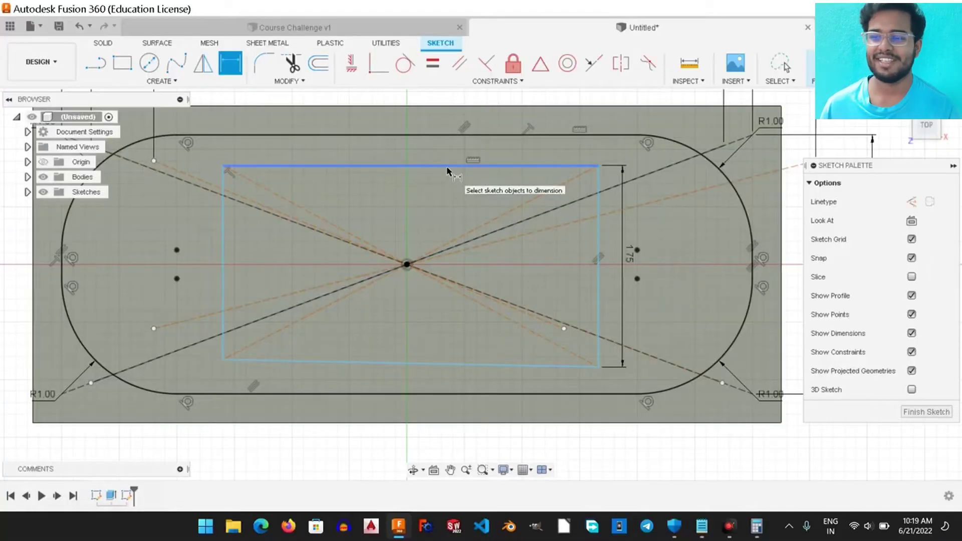
# Dimension the inner rectangle 5.50 wide on its top edge.
pyautogui.click(450, 171)
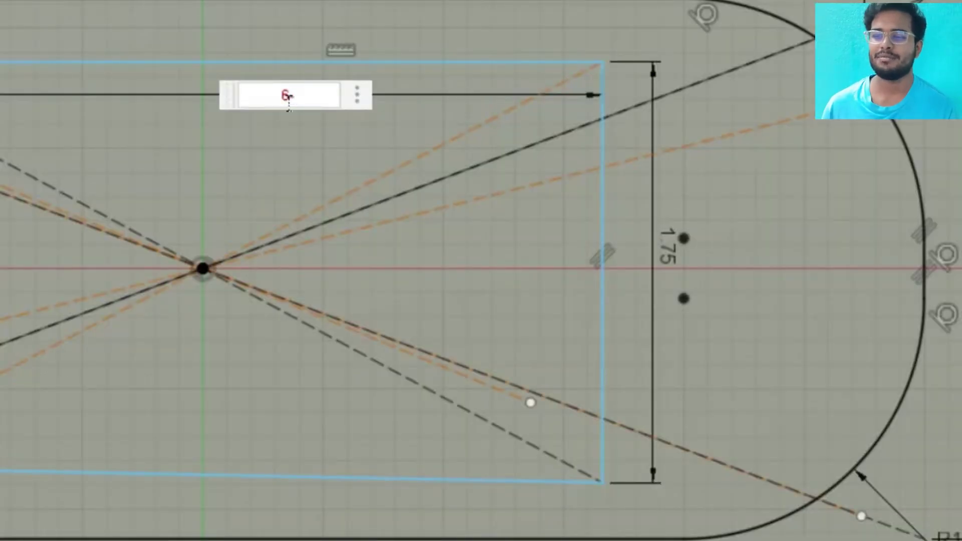
pyautogui.press('super+Return')
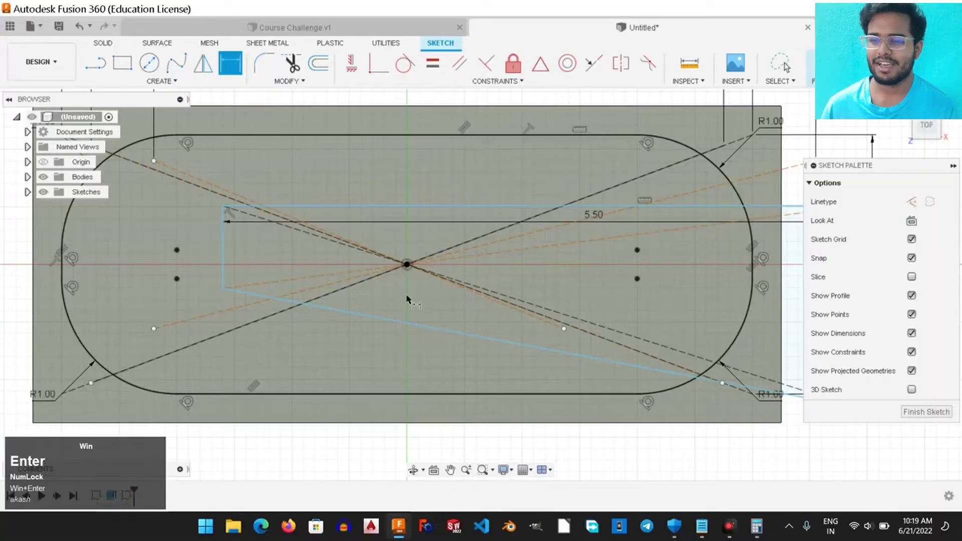
pyautogui.scroll(-3)
pyautogui.scroll(3)
pyautogui.middleClick(568, 308)
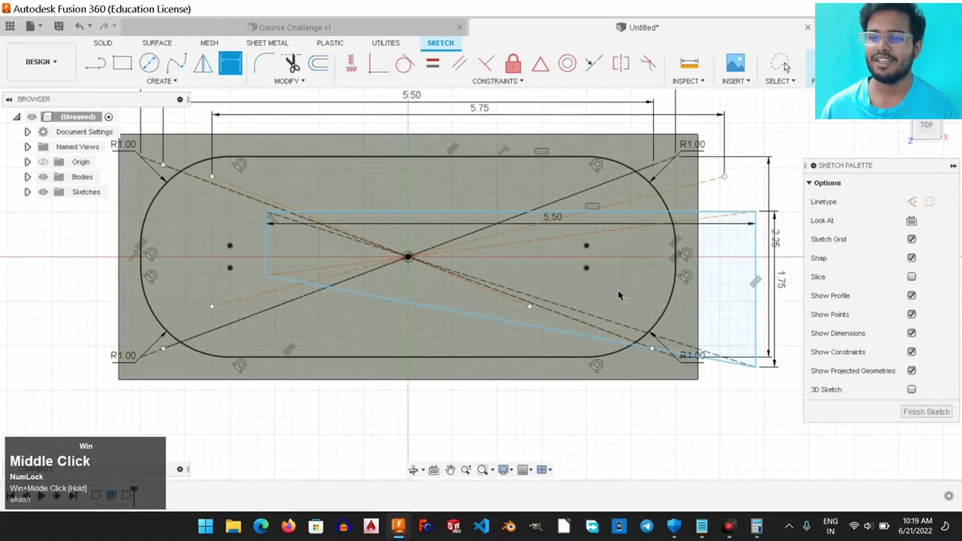
# Complete the inner rectangle at 1.75 tall with sketch lines.
pyautogui.rightClick(422, 414)
pyautogui.click(384, 409)
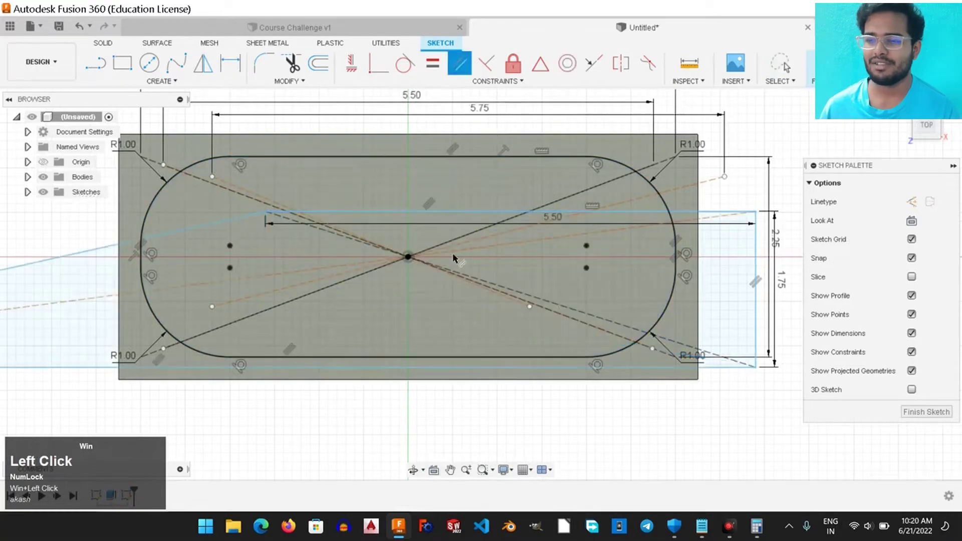
pyautogui.click(284, 393)
pyautogui.moveTo(241, 338); pyautogui.dragTo(253, 241)
pyautogui.click(253, 241)
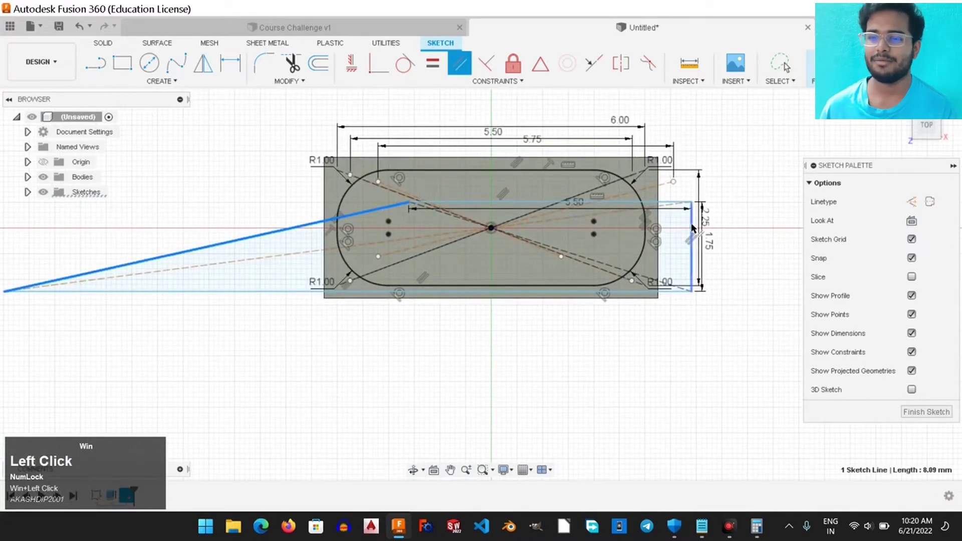
pyautogui.scroll(3)
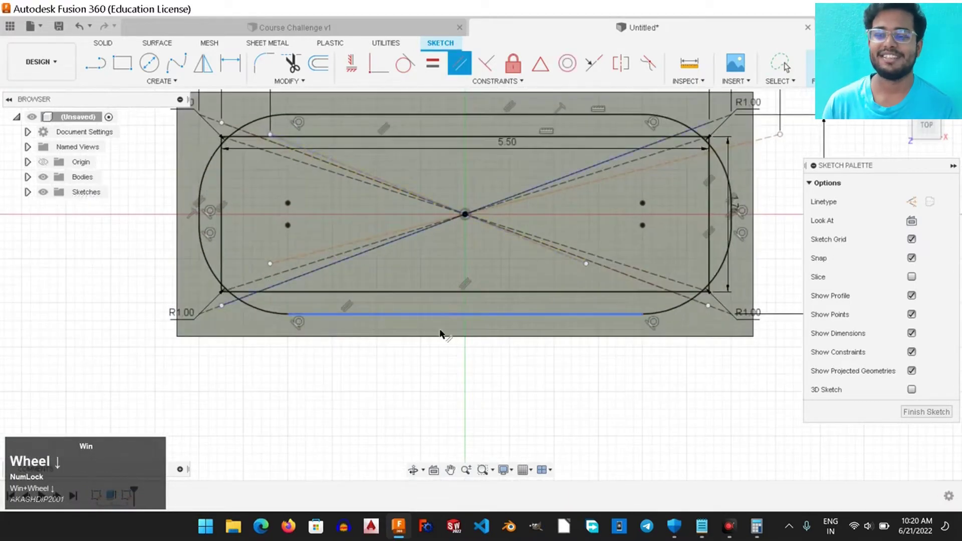
# Select the inner rectangle's corner to begin rounding it.
pyautogui.rightClick(515, 376)
pyautogui.moveTo(481, 375); pyautogui.dragTo(271, 63)
pyautogui.click(261, 66)
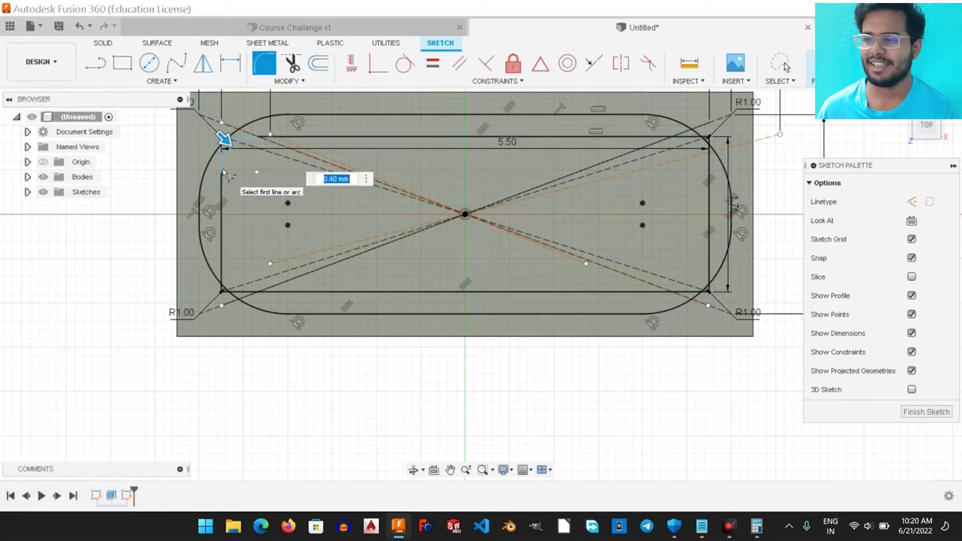
# Round the inner rectangle's top-left and bottom-left corners with R0.75 fillets.
pyautogui.click(229, 174)
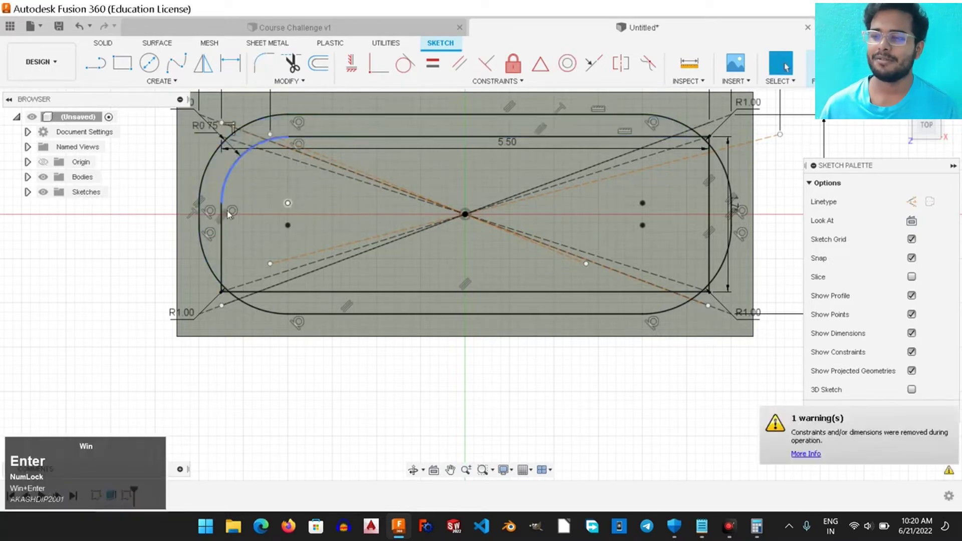
pyautogui.rightClick(119, 273)
pyautogui.click(120, 237)
pyautogui.click(222, 304)
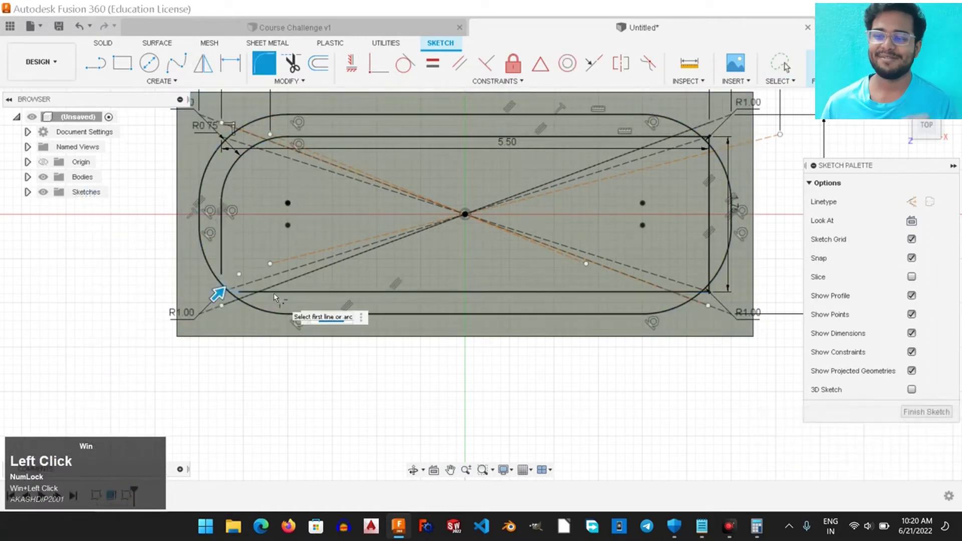
pyautogui.press('super+Return')
# Fillet the remaining inner-rectangle corners to R0.75, completing all four.
pyautogui.rightClick(606, 374)
pyautogui.rightClick(609, 338)
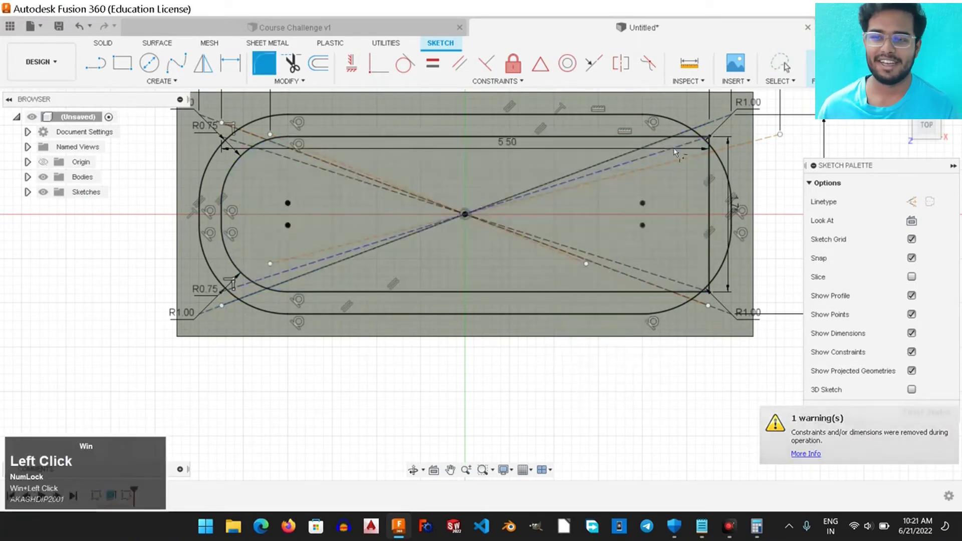
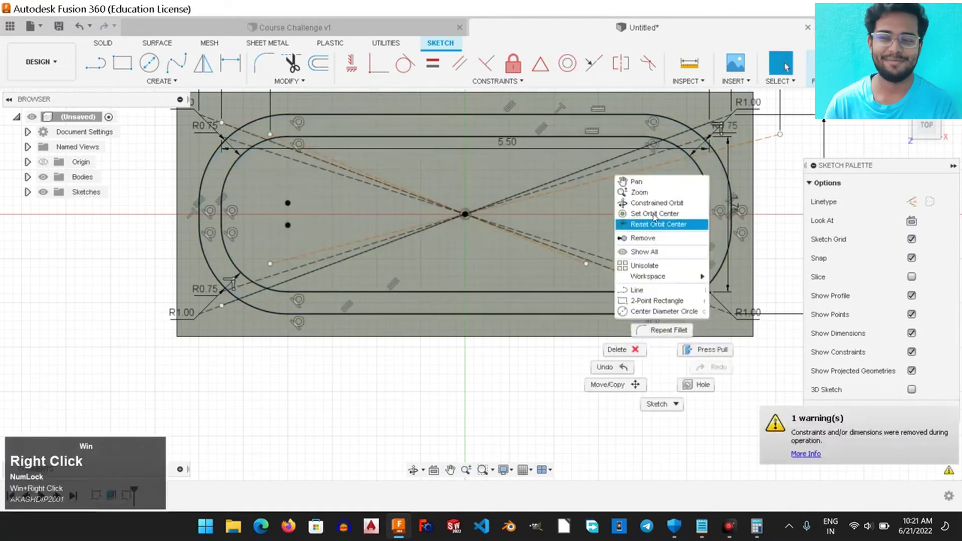
pyautogui.click(663, 333)
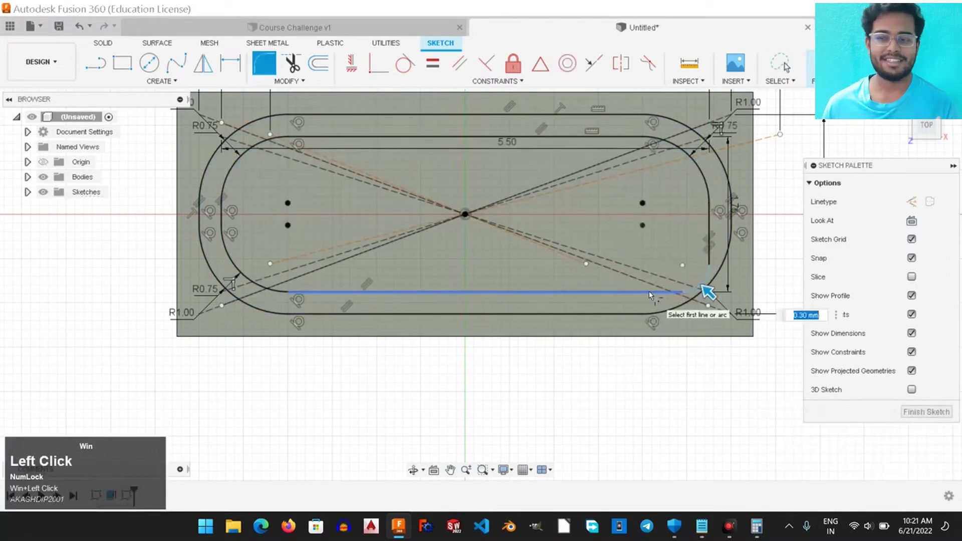
pyautogui.press('super+Return')
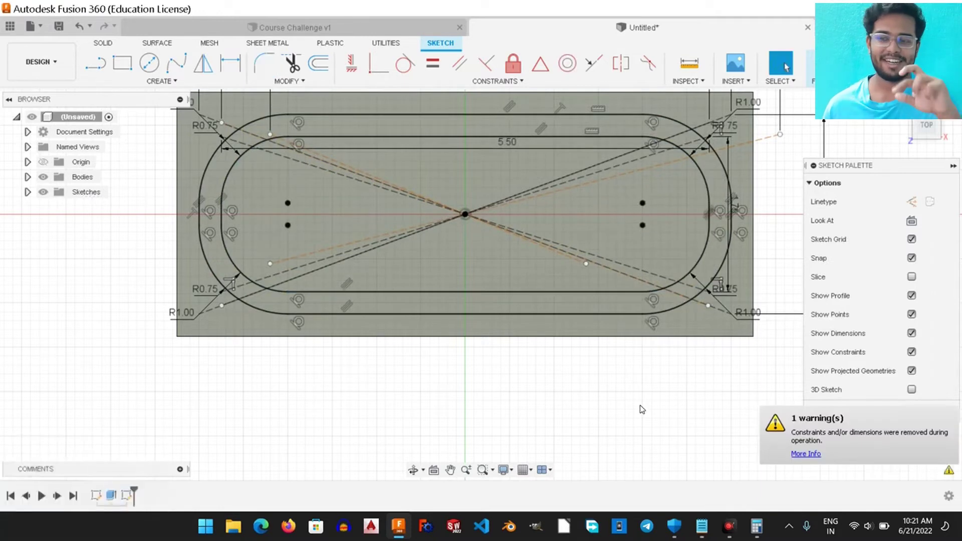
pyautogui.moveTo(638, 393); pyautogui.dragTo(366, 109)
pyautogui.click(275, 305)
# Draw a small rectangle extending upward from the sketch origin.
pyautogui.click(273, 305)
pyautogui.click(273, 305)
pyautogui.rightClick(273, 305)
pyautogui.click(273, 305)
pyautogui.click(525, 260)
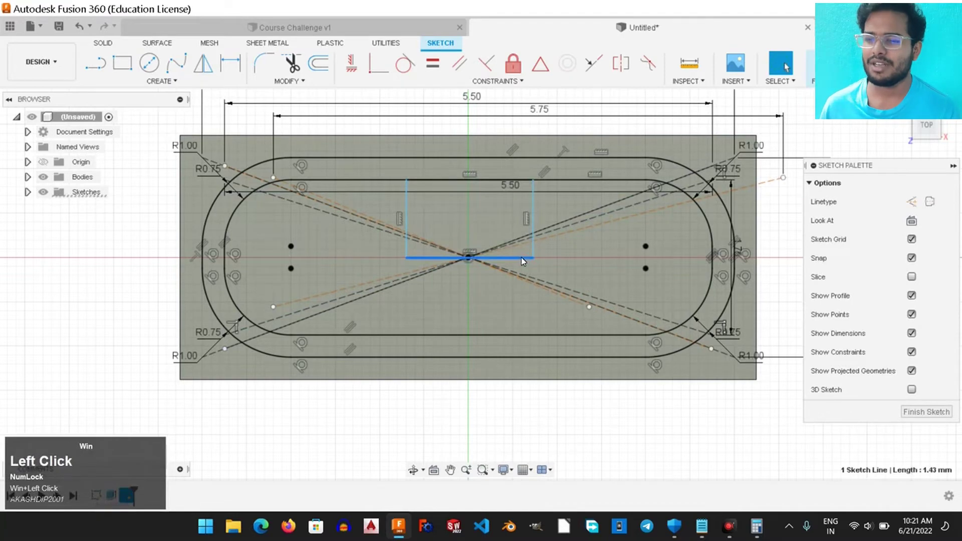
pyautogui.rightClick(516, 258)
# Dimension 0.50 from the origin to the small rectangle's side.
pyautogui.click(507, 337)
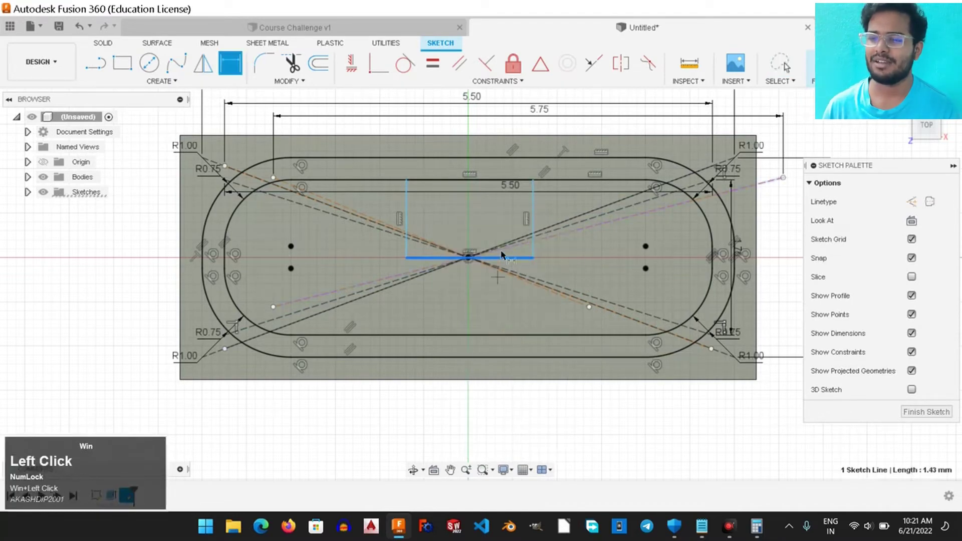
pyautogui.click(496, 294)
pyautogui.press('super+Return')
pyautogui.scroll(3)
pyautogui.scroll(-3)
pyautogui.click(526, 264)
pyautogui.press('super+/')
pyautogui.press('super+Return')
# Dimension the small rectangle 1.00 wide, centred on the origin.
pyautogui.rightClick(504, 209)
pyautogui.click(453, 209)
pyautogui.middleClick(607, 180)
pyautogui.click(521, 193)
pyautogui.press('super+Delete')
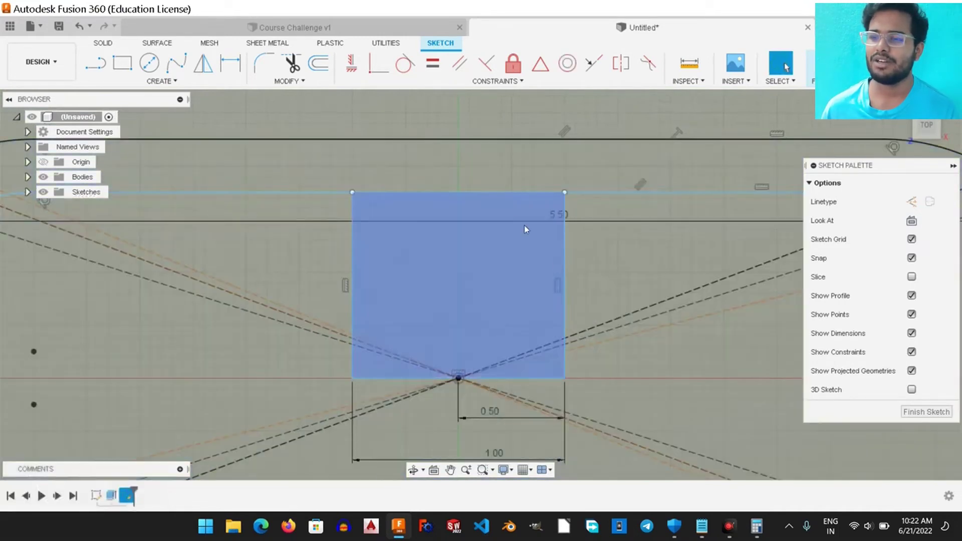
# Round the small central rectangle's corners with R0.25 fillets.
pyautogui.click(265, 69)
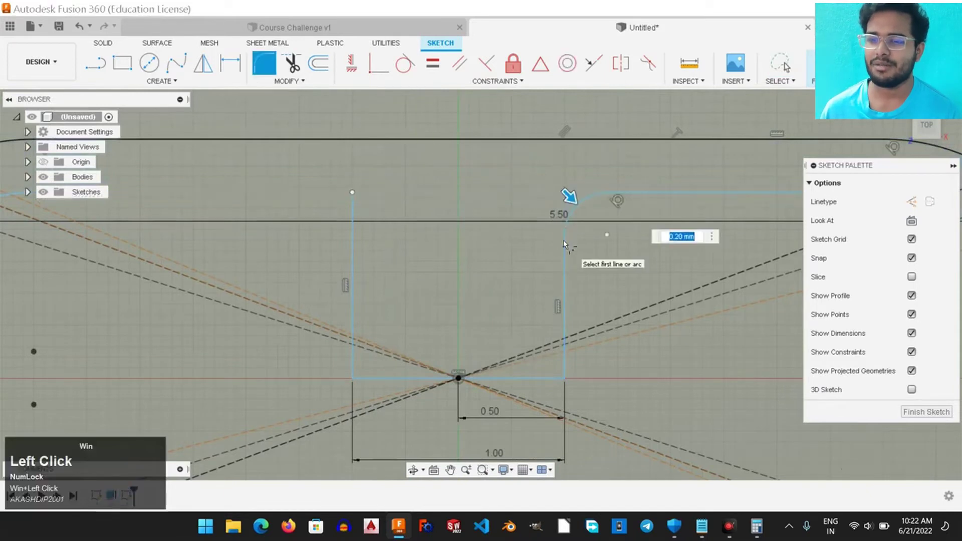
pyautogui.press('super+Return')
pyautogui.click(264, 63)
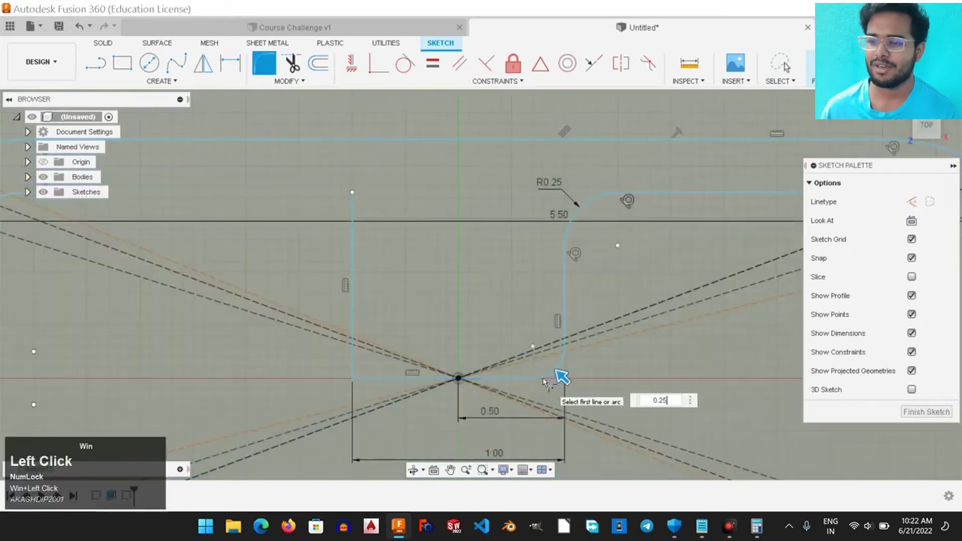
pyautogui.press('super+Return')
pyautogui.press('super+Return')
pyautogui.click(405, 271)
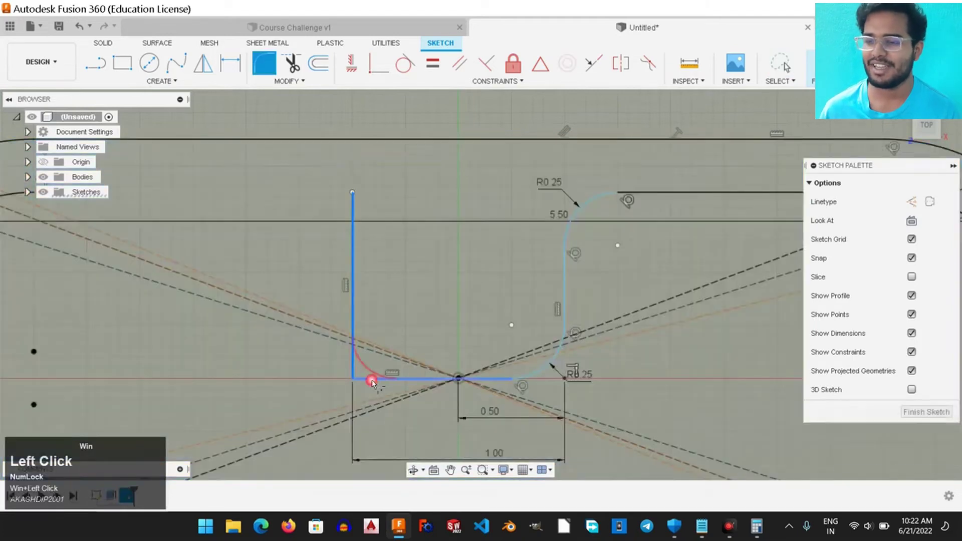
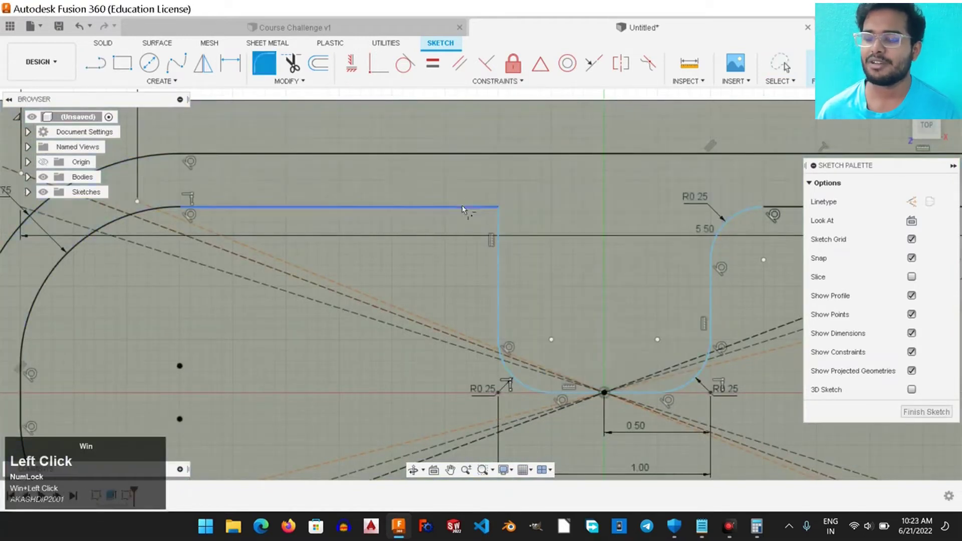
# Place hole circles inside the small rounded rectangle.
pyautogui.press('super+Return')
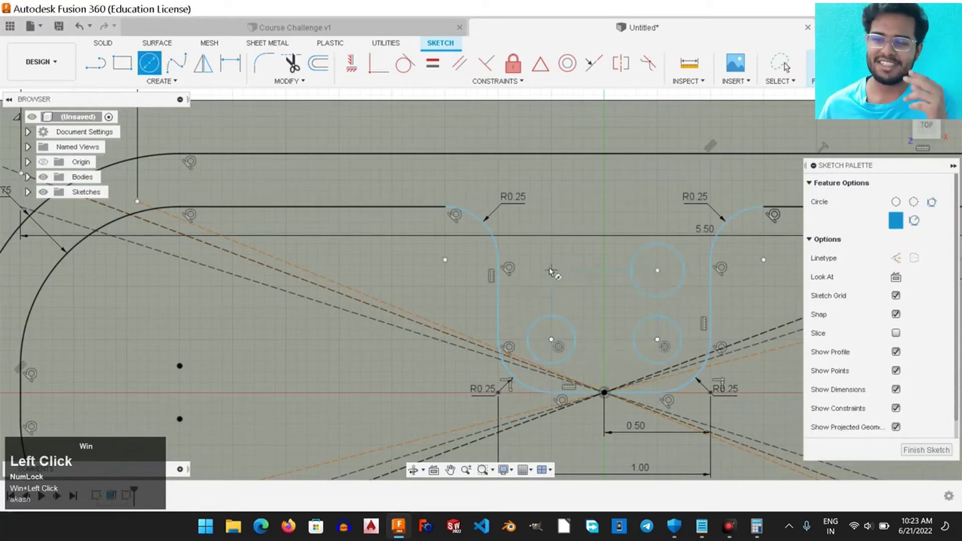
pyautogui.rightClick(551, 337)
pyautogui.click(551, 338)
pyautogui.click(445, 258)
pyautogui.rightClick(445, 258)
# Dimension the hole circles to Ø0.25 diameter each.
pyautogui.click(445, 258)
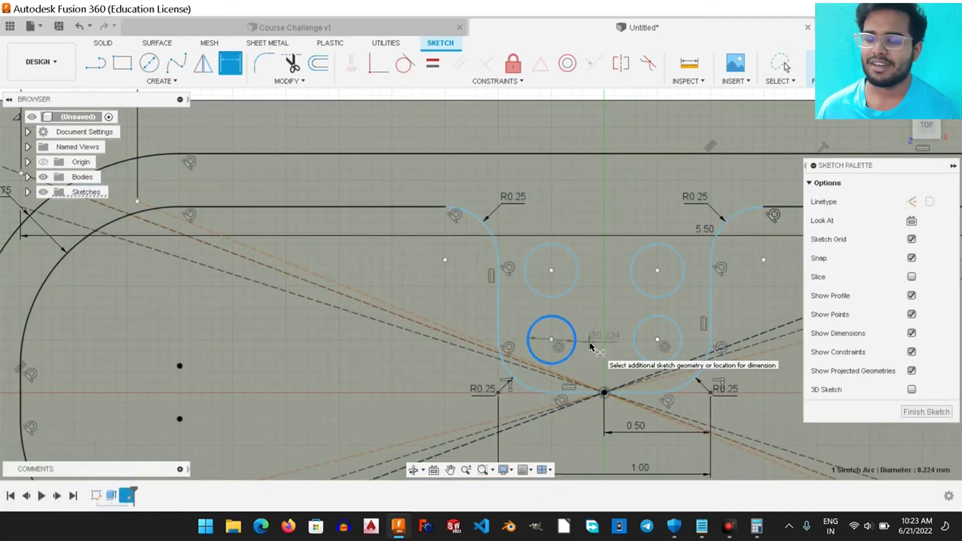
pyautogui.click(444, 258)
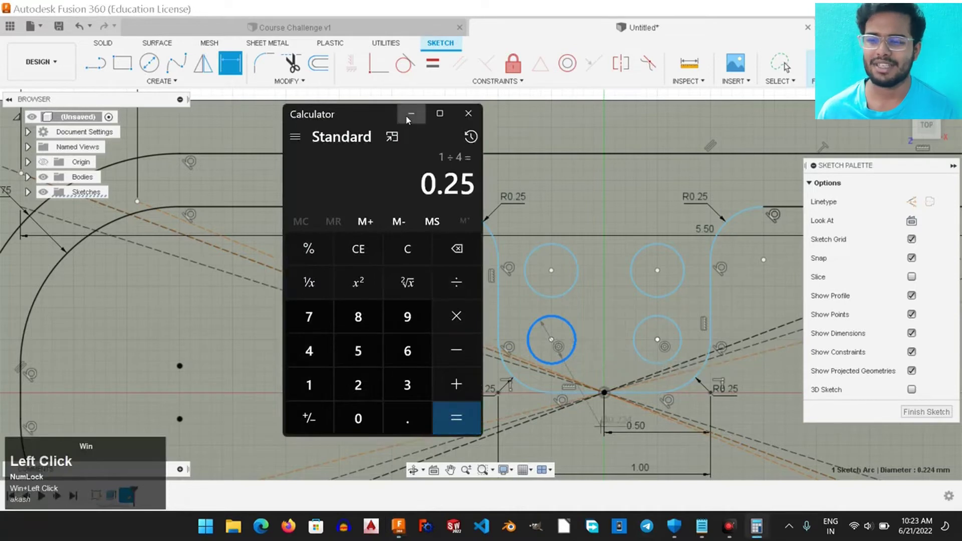
pyautogui.press('super+Return')
pyautogui.click(649, 324)
pyautogui.click(634, 314)
pyautogui.press('super+Return')
pyautogui.click(639, 289)
pyautogui.press('super+Return')
pyautogui.click(579, 266)
pyautogui.press('super+Return')
# Dimension the holes 0.25 from the central pocket's side edge.
pyautogui.rightClick(606, 349)
pyautogui.click(558, 339)
pyautogui.moveTo(584, 308); pyautogui.dragTo(615, 348)
pyautogui.scroll(3)
pyautogui.scroll(-3)
pyautogui.click(592, 350)
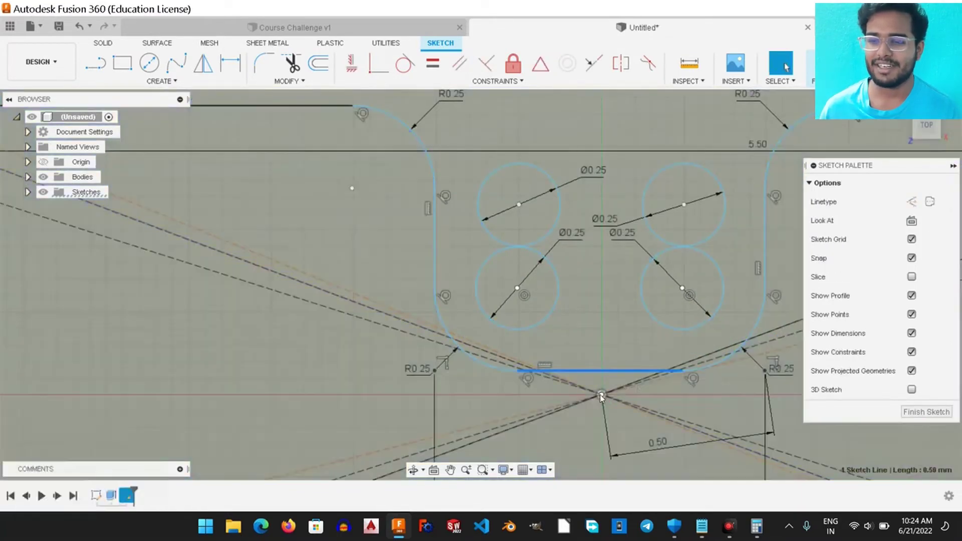
pyautogui.click(603, 397)
pyautogui.click(372, 72)
pyautogui.click(605, 398)
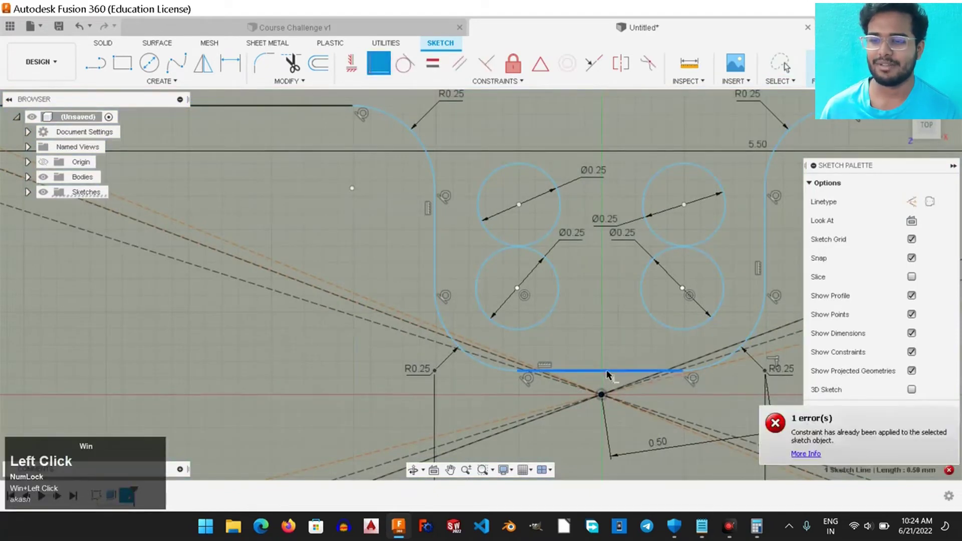
# Place the remaining hole circles to complete the set of four.
pyautogui.scroll(-3)
pyautogui.rightClick(614, 321)
pyautogui.click(572, 320)
pyautogui.click(683, 316)
pyautogui.click(530, 314)
pyautogui.rightClick(530, 314)
pyautogui.click(232, 68)
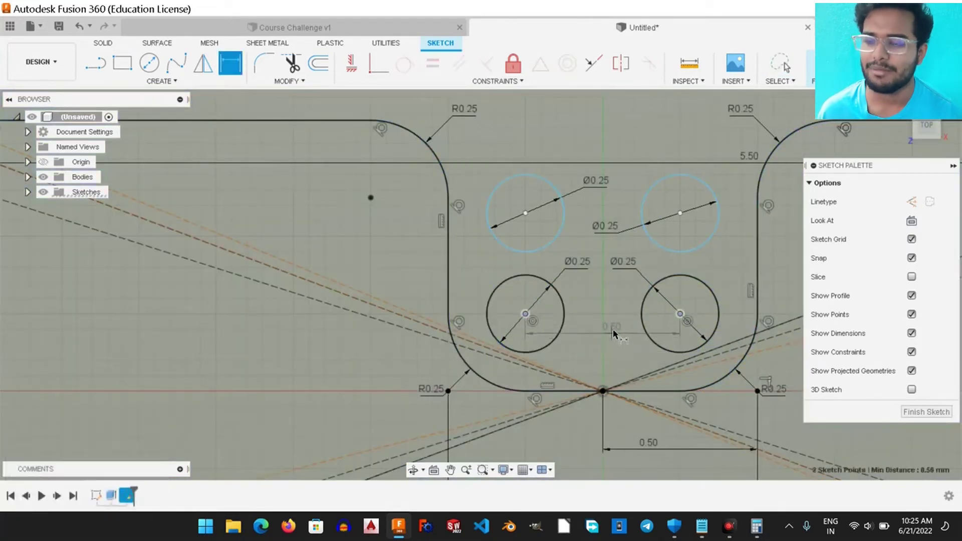
# Dimension the upper pair of hole centres 0.50 apart.
pyautogui.rightClick(616, 332)
pyautogui.click(569, 338)
pyautogui.doubleClick(523, 214)
pyautogui.click(682, 216)
pyautogui.press('super+Return')
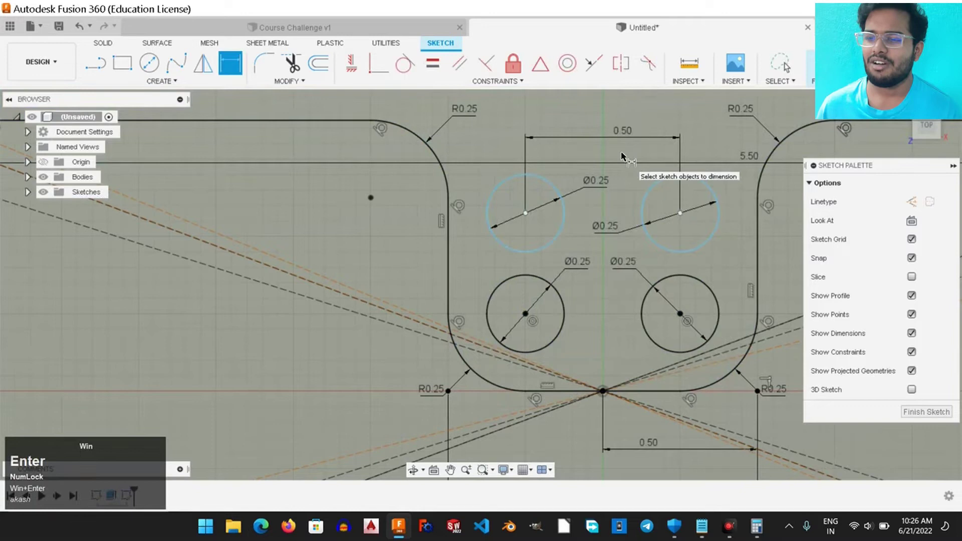
pyautogui.click(530, 316)
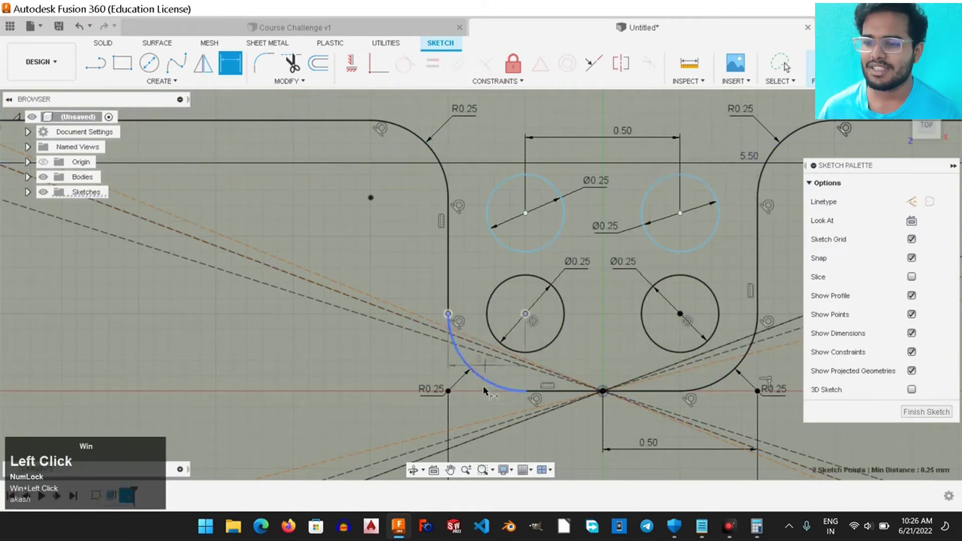
pyautogui.rightClick(487, 401)
pyautogui.click(454, 394)
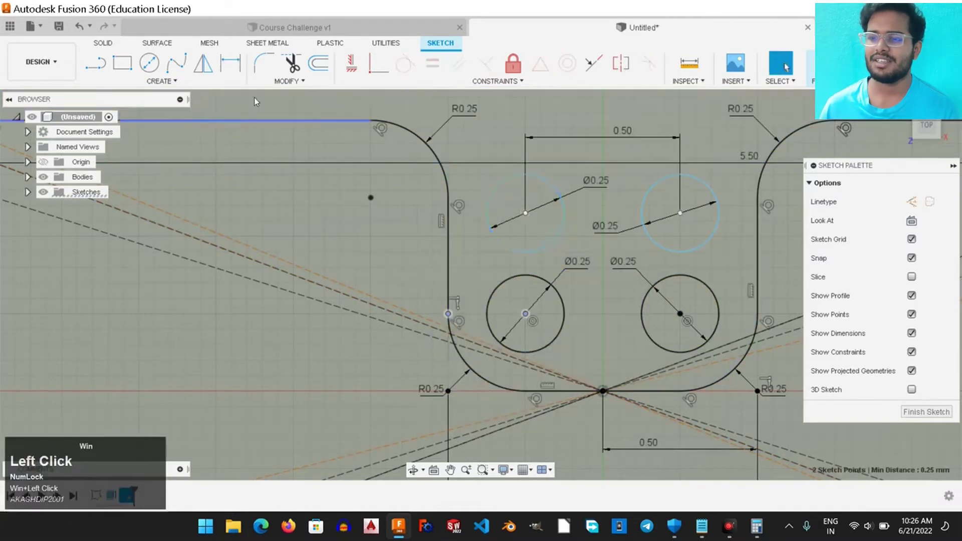
# Check the full tray sketch and finish it, returning to the solid workspace.
pyautogui.doubleClick(429, 251)
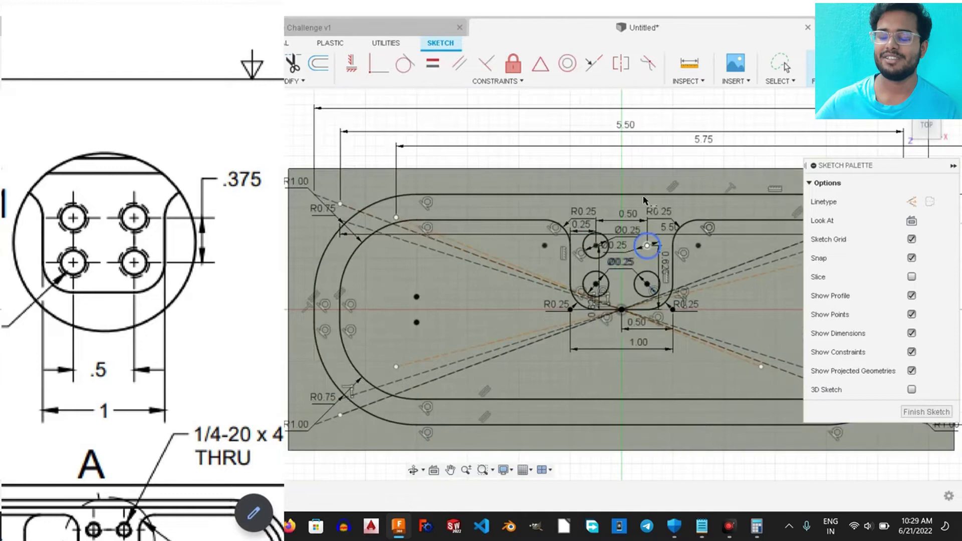
pyautogui.moveTo(674, 320); pyautogui.dragTo(520, 273)
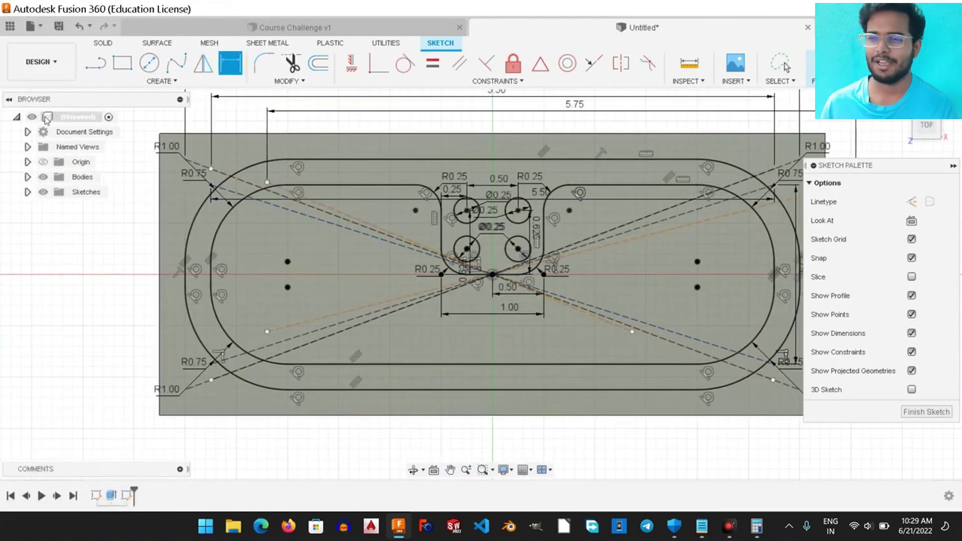
pyautogui.click(788, 64)
pyautogui.click(838, 250)
pyautogui.middleClick(838, 251)
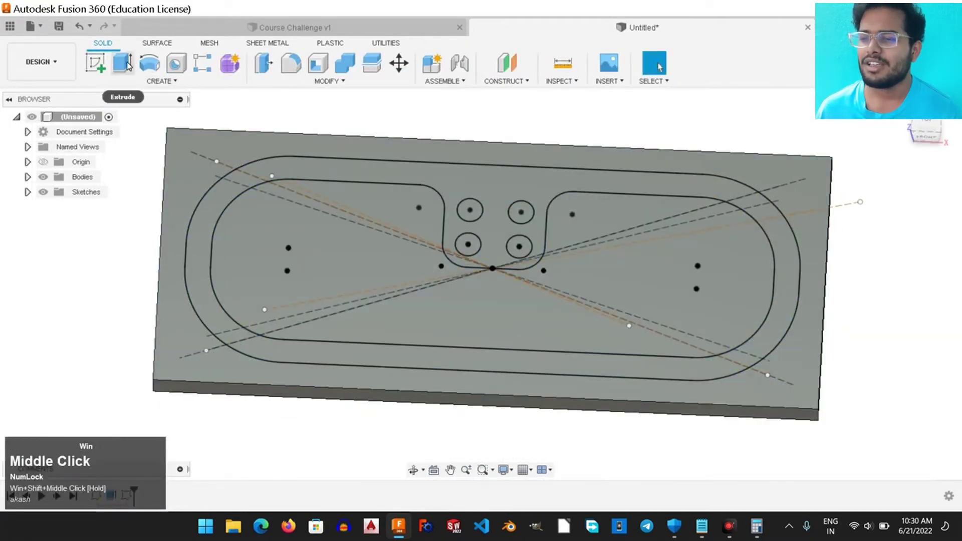
# Extrude the ring profile 1.20 mm with Join to form the tray walls, then start a sketch on top.
pyautogui.click(130, 64)
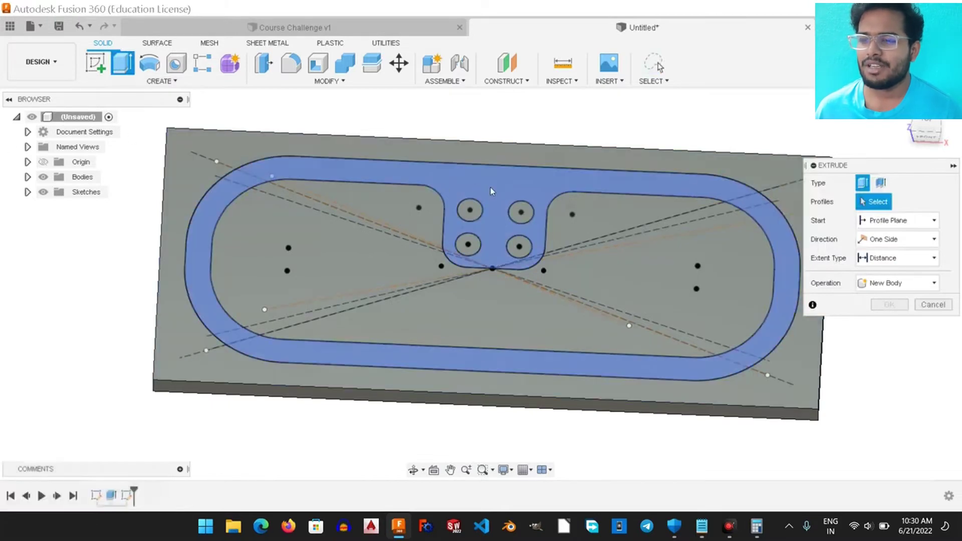
pyautogui.click(862, 199)
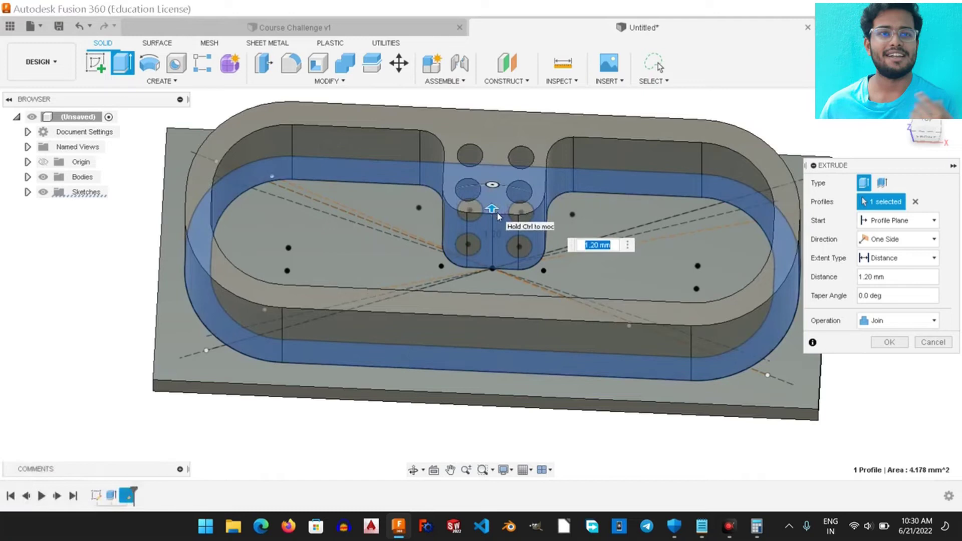
pyautogui.click(863, 199)
pyautogui.moveTo(863, 199); pyautogui.dragTo(863, 199)
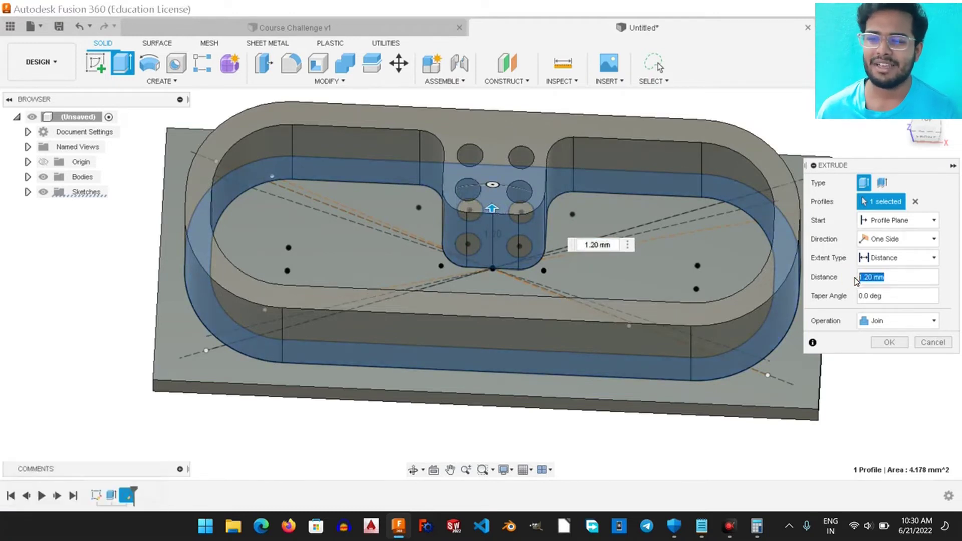
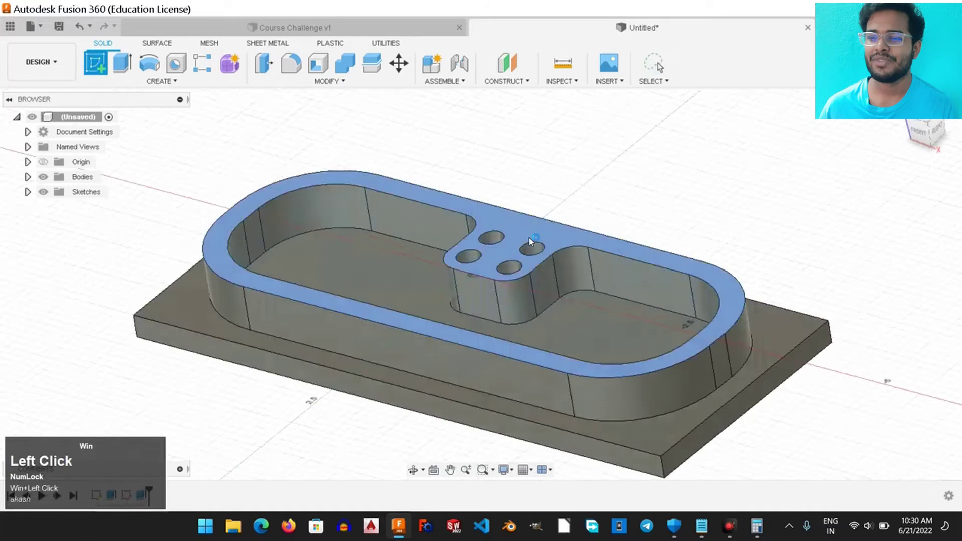
pyautogui.moveTo(532, 207); pyautogui.dragTo(379, 141)
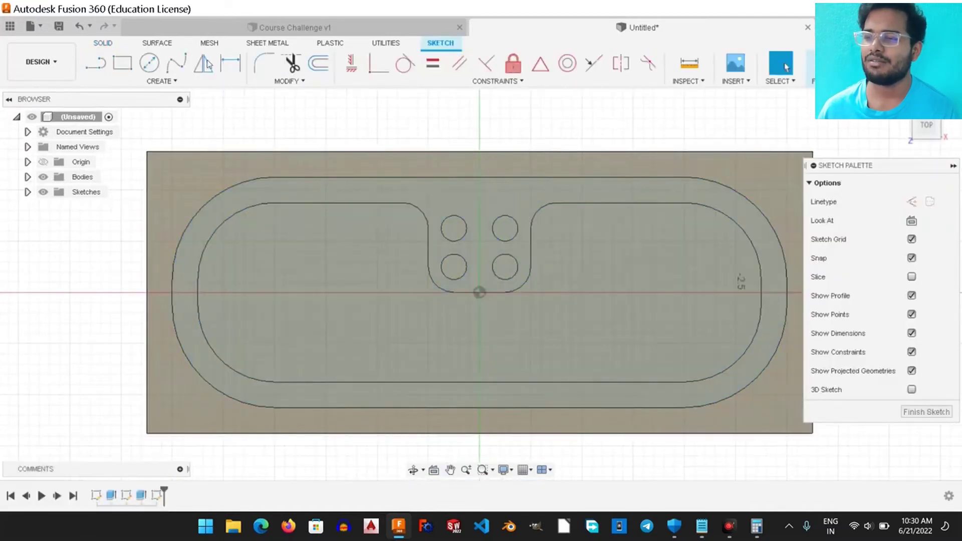
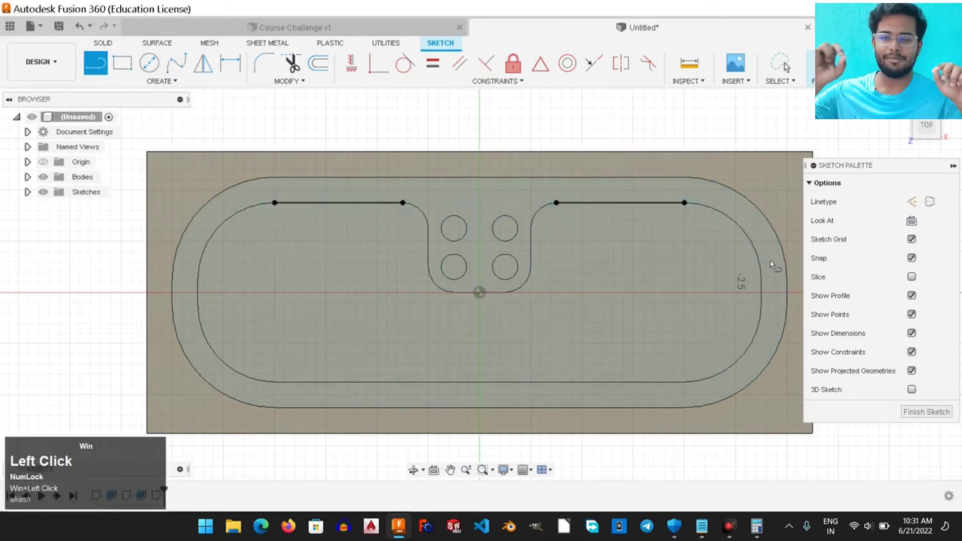
# Trace the inner wall's straight right, bottom and left segments with lines.
pyautogui.click(766, 285)
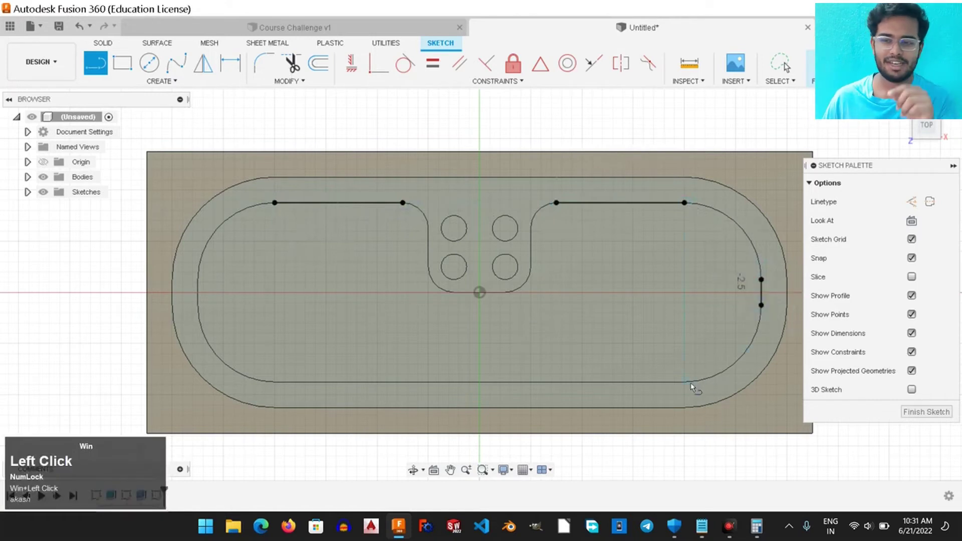
pyautogui.click(694, 388)
pyautogui.click(281, 386)
pyautogui.click(201, 312)
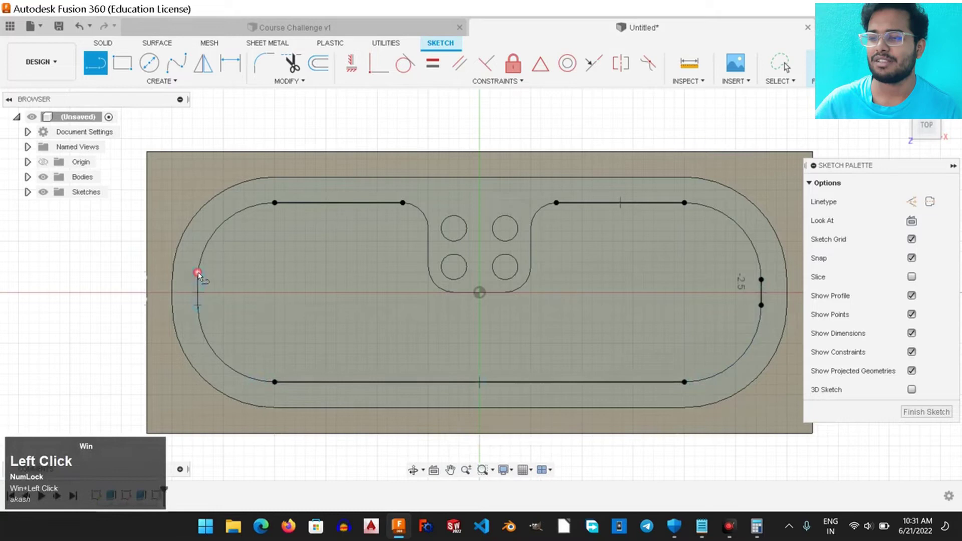
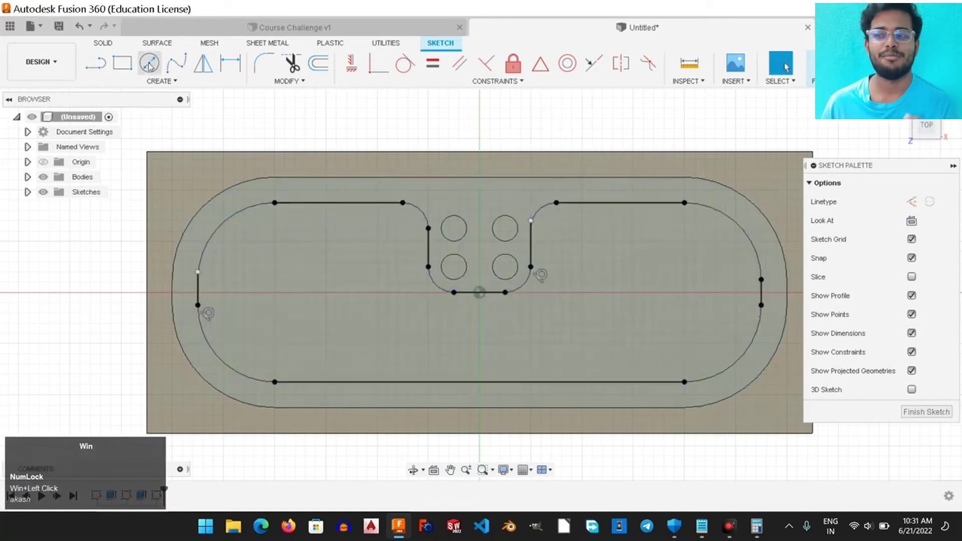
# Draw 3-point corner arcs at the upper-left, along the wall and around a pocket corner.
pyautogui.click(164, 83)
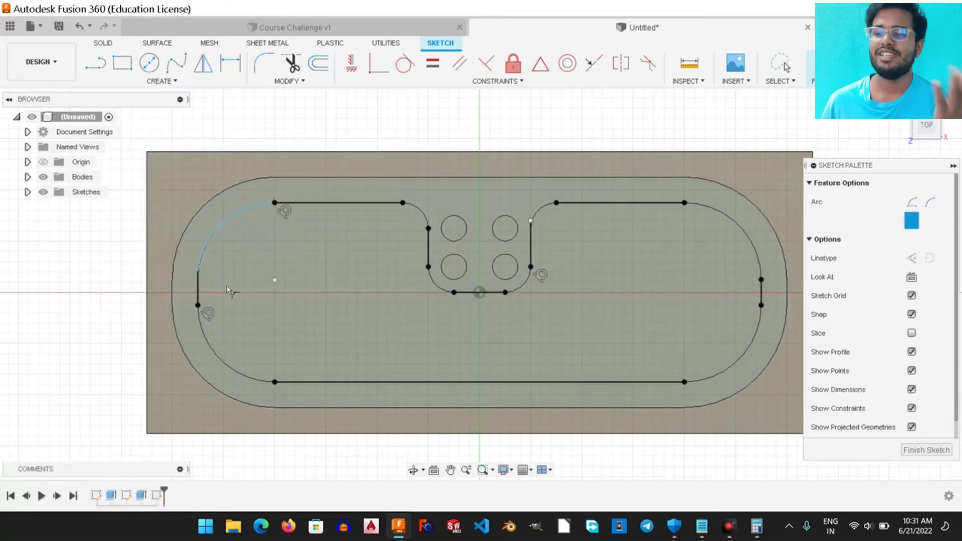
pyautogui.click(206, 311)
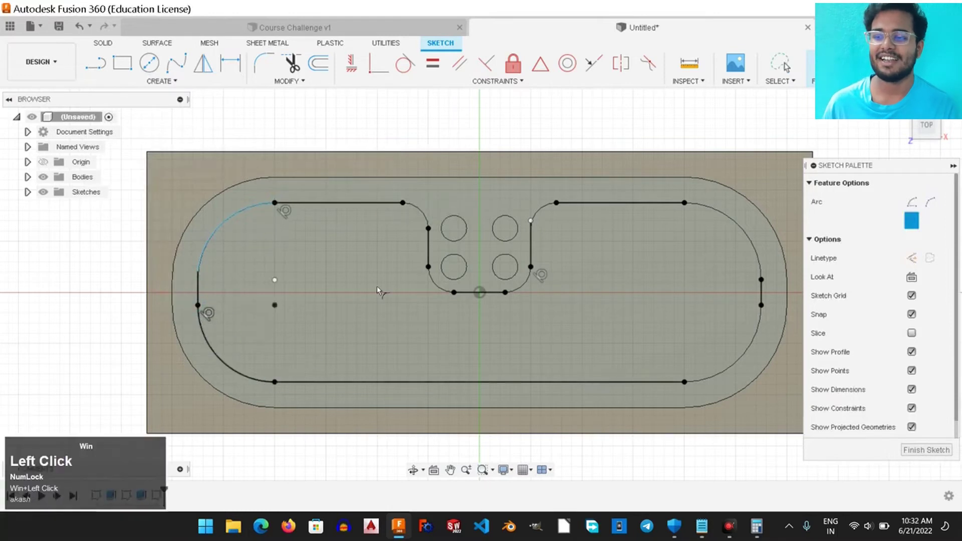
pyautogui.click(692, 205)
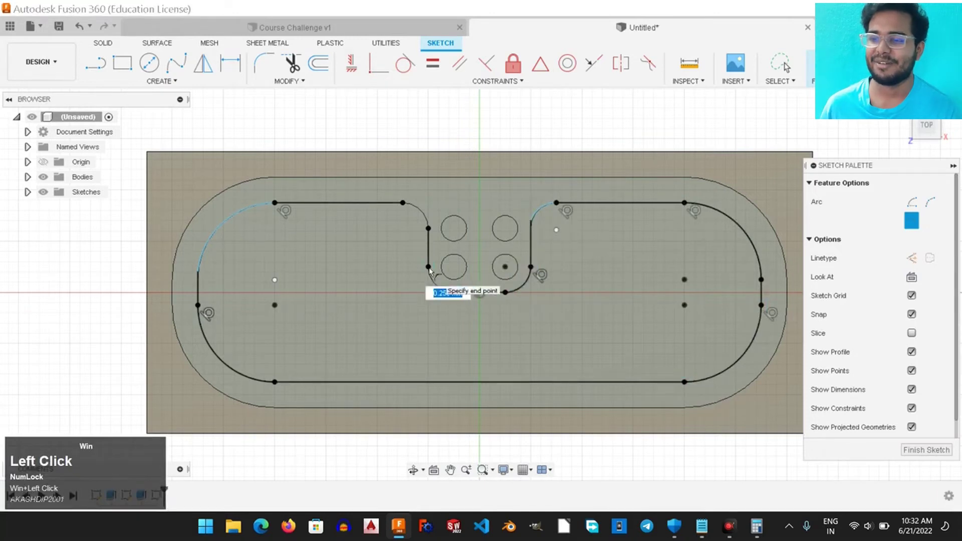
pyautogui.rightClick(443, 124)
pyautogui.click(396, 123)
# Draw the remaining corner arcs of the inner outline.
pyautogui.press('super+Delete')
pyautogui.click(264, 207)
pyautogui.press('super+Delete')
pyautogui.press('super+Delete')
pyautogui.scroll(3)
pyautogui.scroll(-3)
pyautogui.click(194, 268)
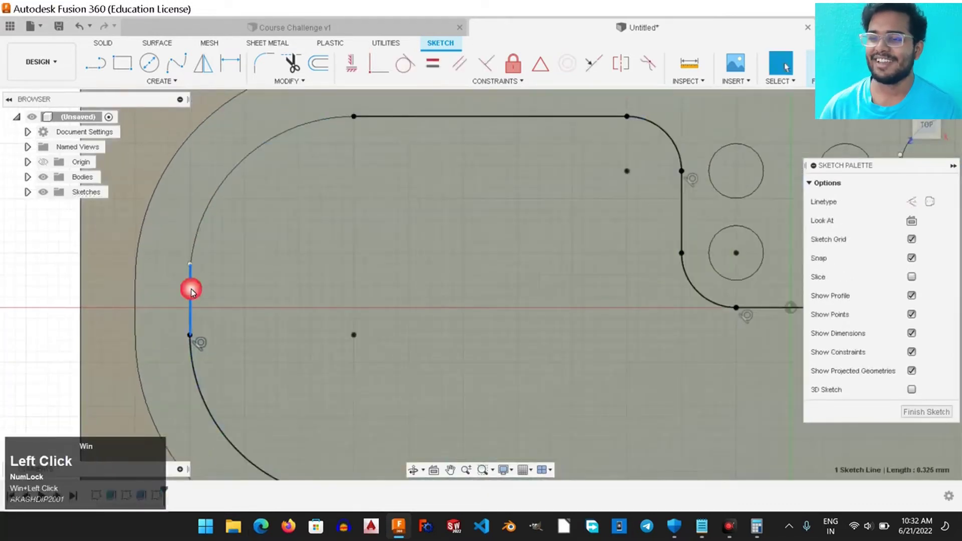
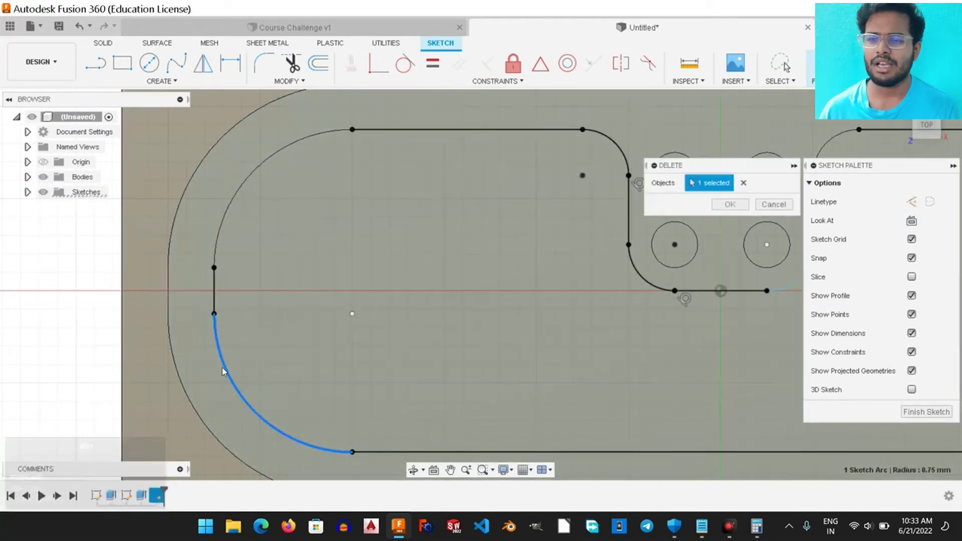
# Select and delete the faulty lower-left arc and stray outline segments.
pyautogui.click(228, 370)
pyautogui.press('super+Delete')
pyautogui.click(786, 289)
pyautogui.press('super+Delete')
pyautogui.click(692, 180)
pyautogui.press('super+Delete')
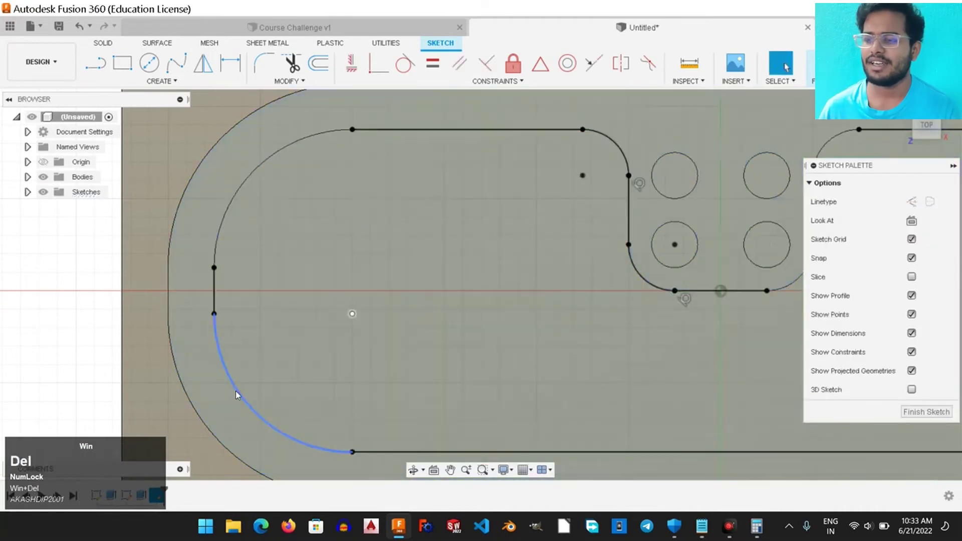
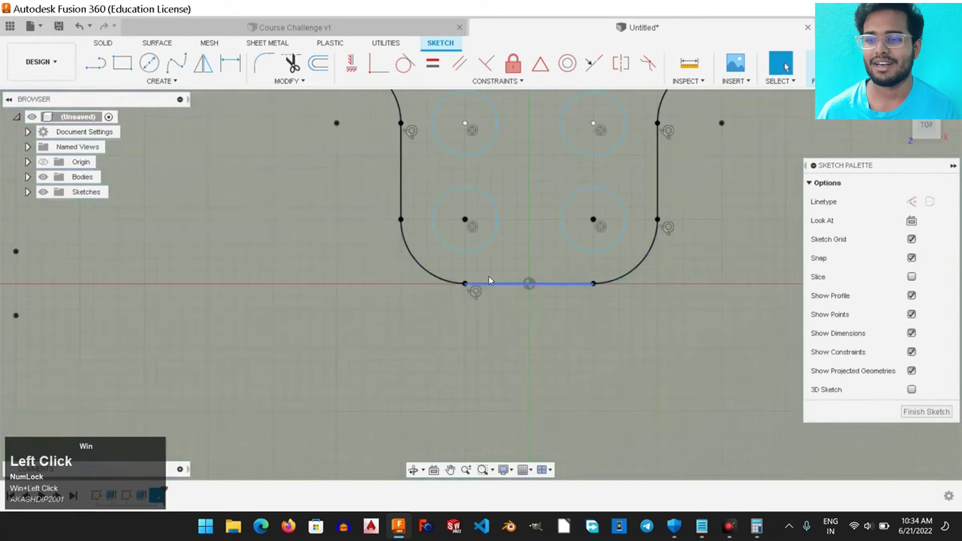
# Dimension all four hole circles at 0.25 diameter.
pyautogui.click(495, 203)
pyautogui.click(234, 65)
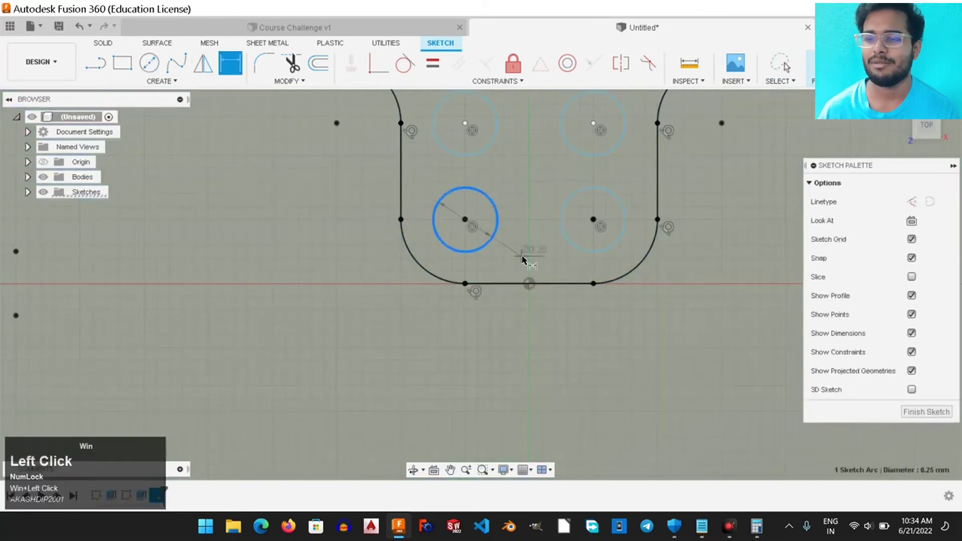
pyautogui.press('super+Return')
pyautogui.press('super+Return')
pyautogui.click(568, 231)
pyautogui.press('super+Return')
pyautogui.click(566, 145)
pyautogui.press('super+Return')
pyautogui.click(489, 150)
pyautogui.press('super+Return')
pyautogui.scroll(-3)
pyautogui.scroll(3)
# Sketch a 5.75 by 2.00 two-point rectangle over the tray walls.
pyautogui.rightClick(99, 260)
pyautogui.click(67, 262)
pyautogui.click(131, 66)
pyautogui.click(215, 138)
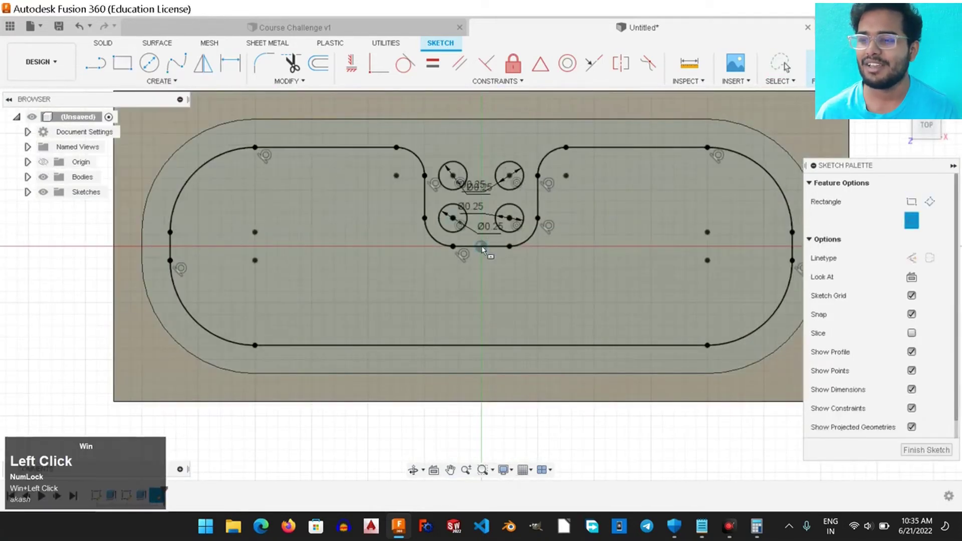
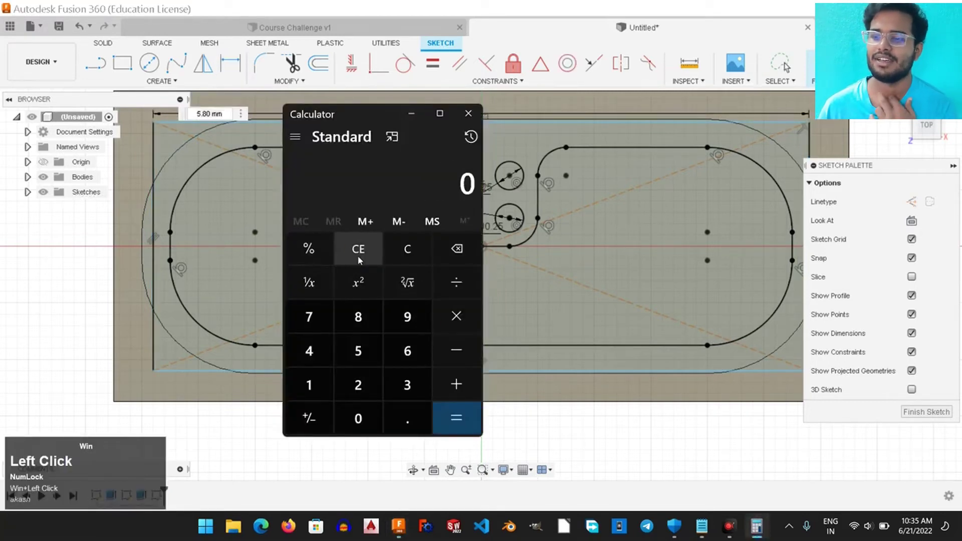
pyautogui.click(361, 259)
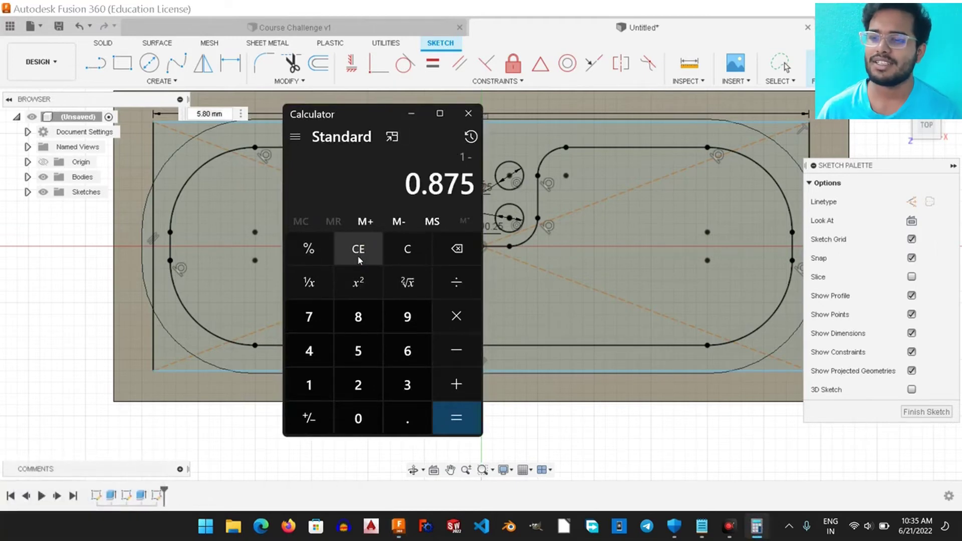
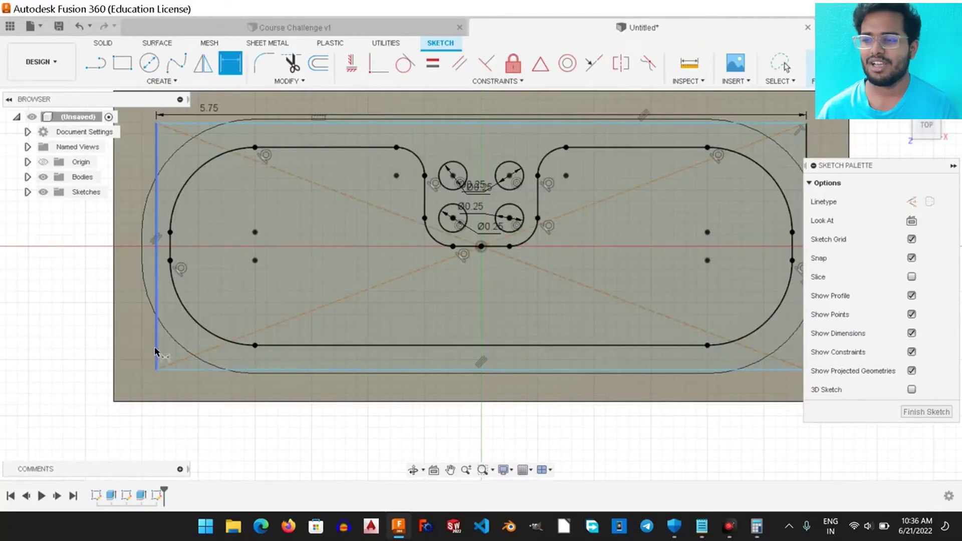
pyautogui.click(159, 352)
pyautogui.click(98, 335)
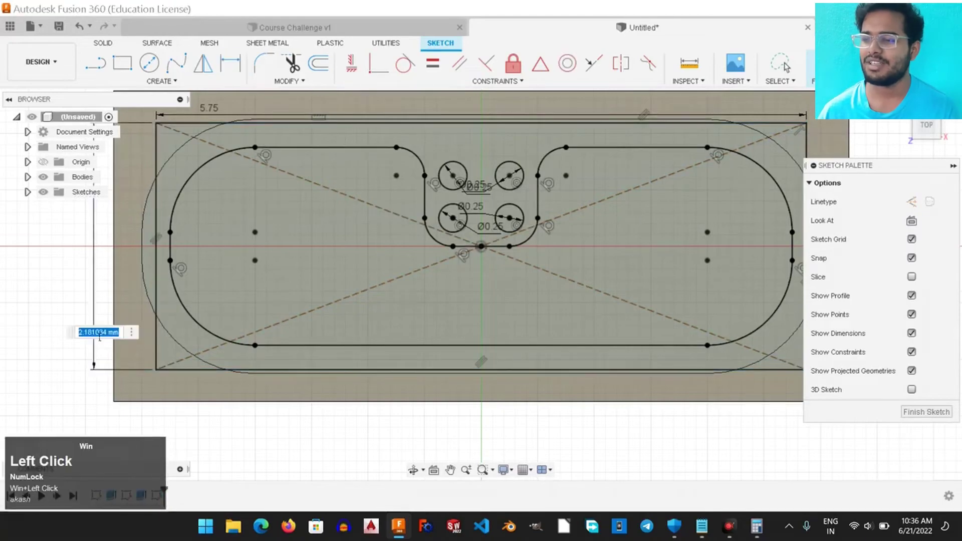
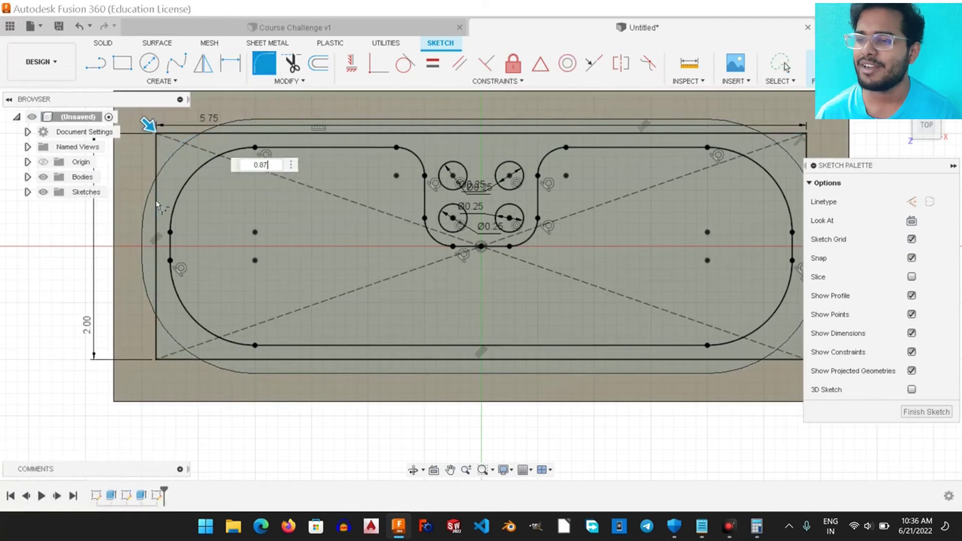
# Round the rectangle's corners with R0.875 sketch fillets.
pyautogui.press('super+Return')
pyautogui.rightClick(93, 375)
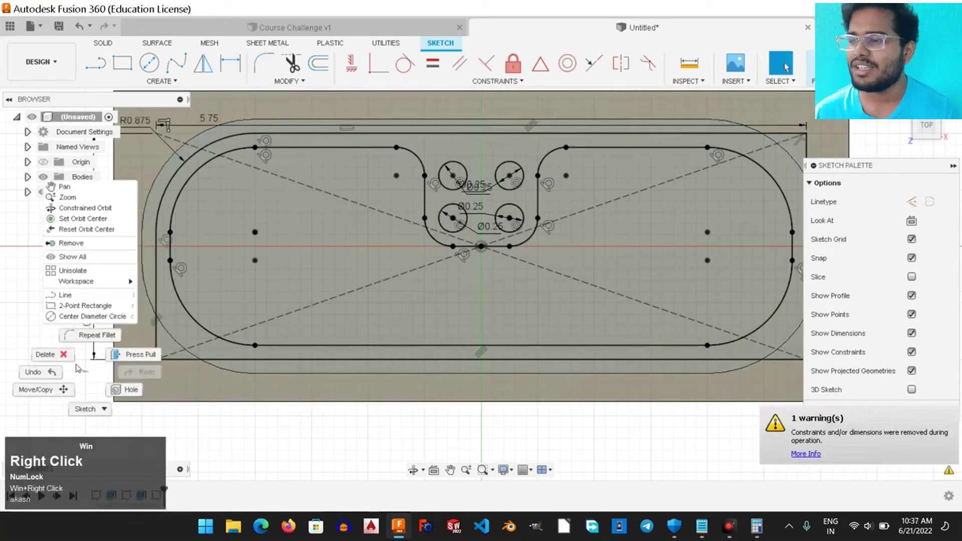
pyautogui.click(86, 337)
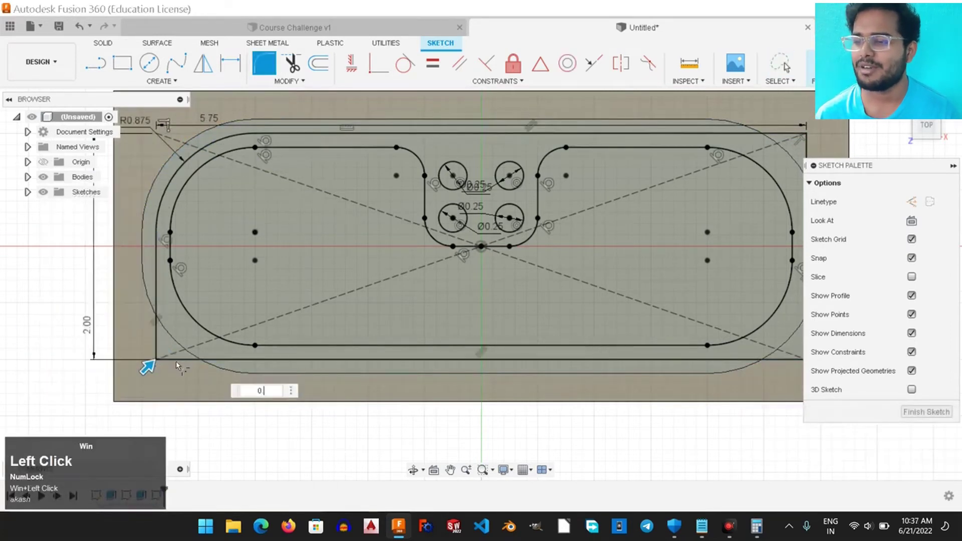
pyautogui.press('super+Return')
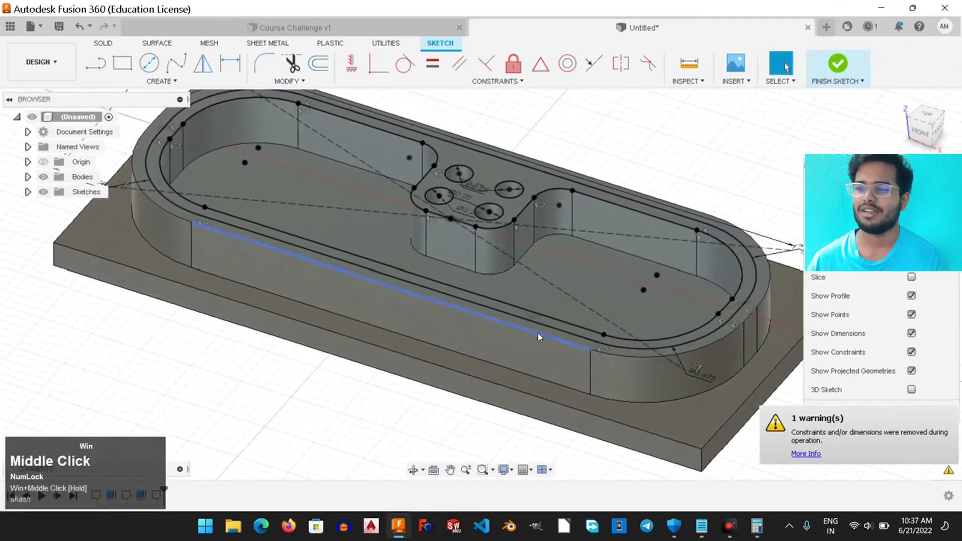
# Finish the sketch and extrude the thin rim ring profile 0.875 as a Join.
pyautogui.click(829, 81)
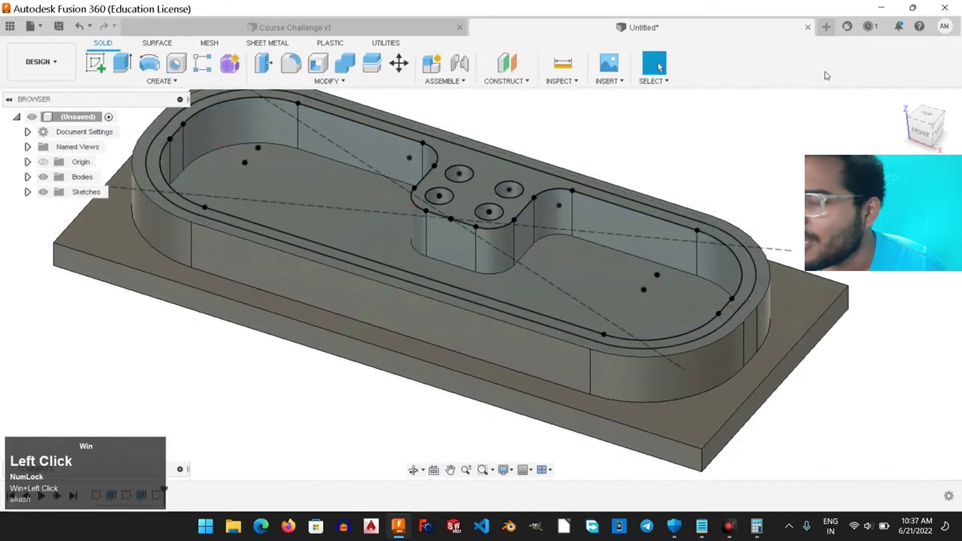
pyautogui.doubleClick(160, 168)
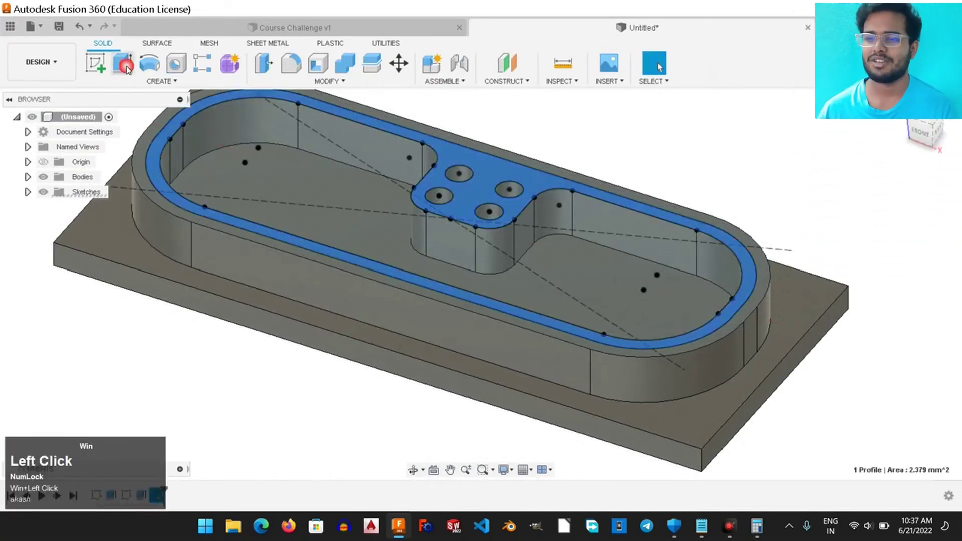
pyautogui.click(863, 199)
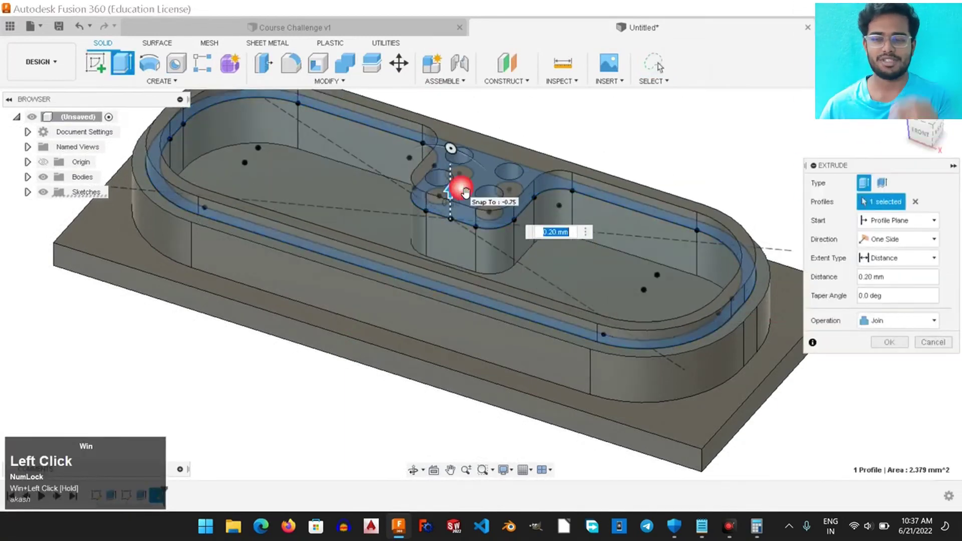
pyautogui.click(864, 199)
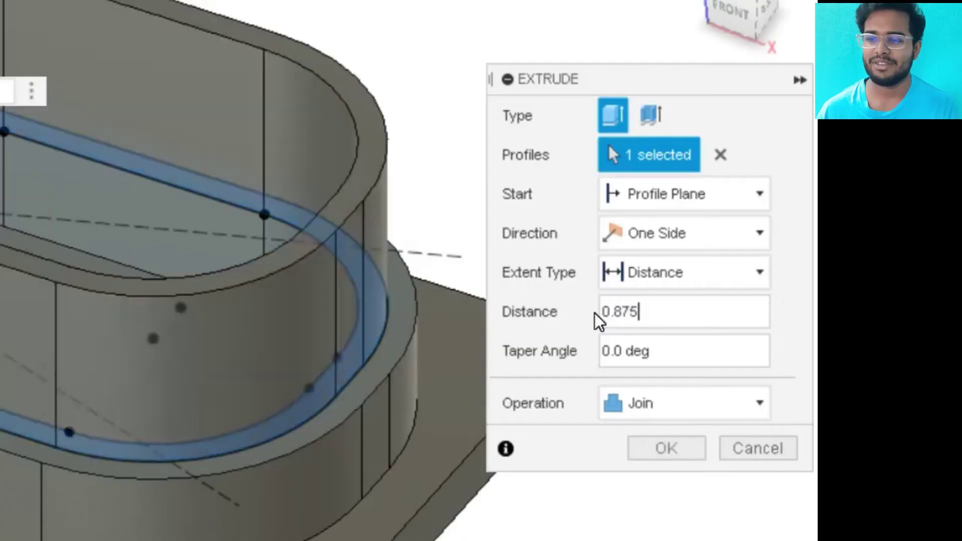
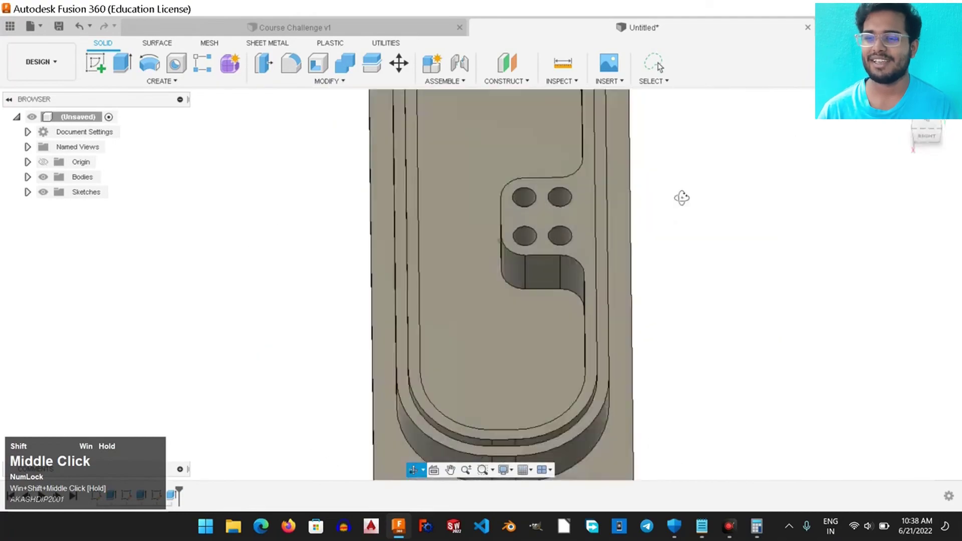
pyautogui.click(312, 187)
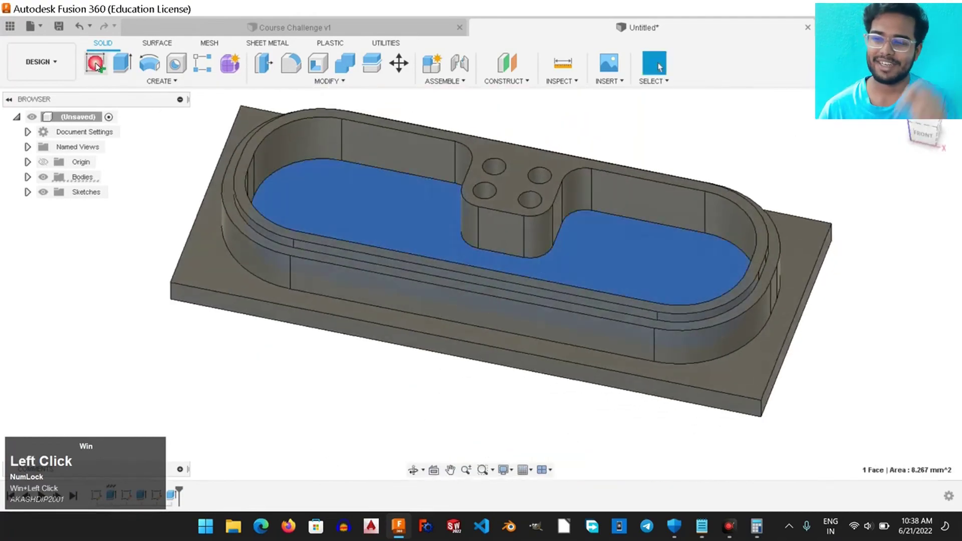
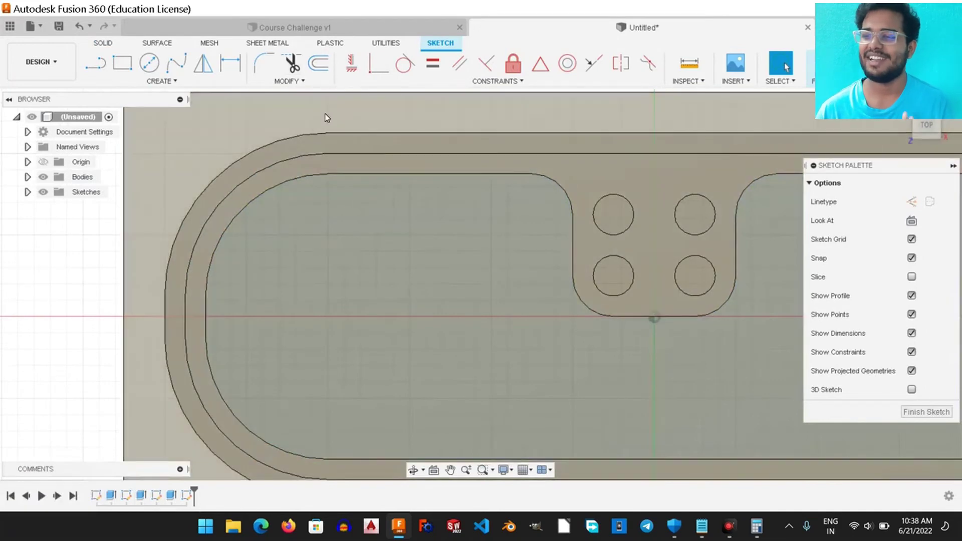
# Sketch a rectangle over the left pocket end and drag its left edge onto the pocket arc.
pyautogui.click(119, 63)
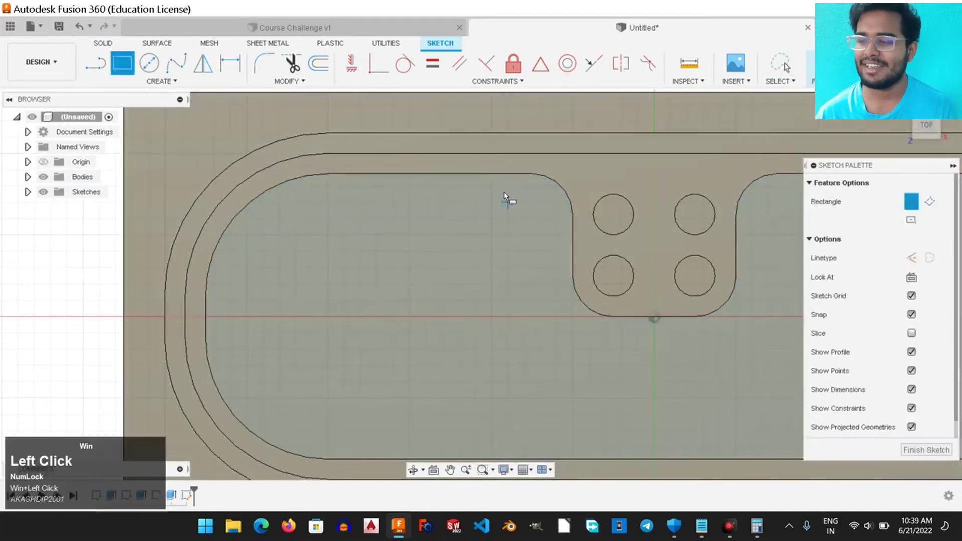
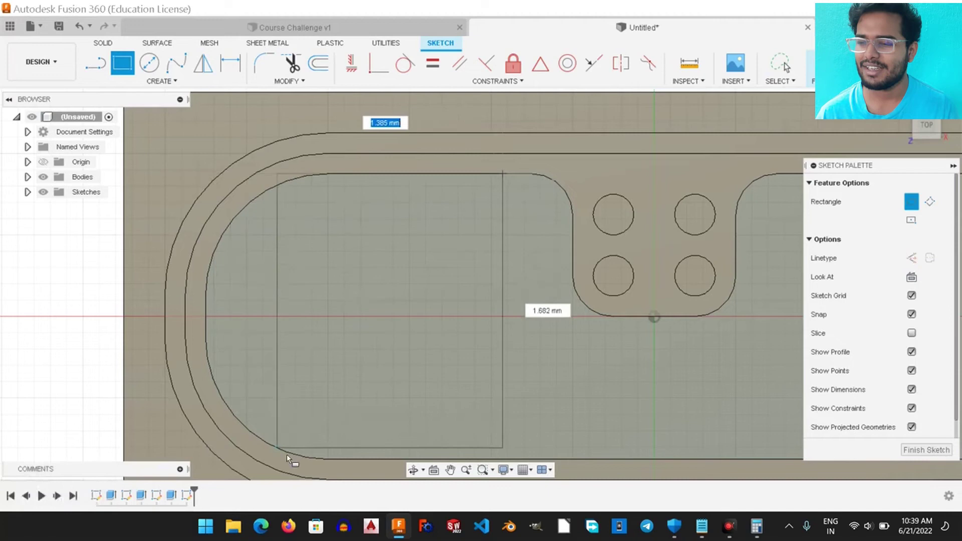
pyautogui.click(346, 462)
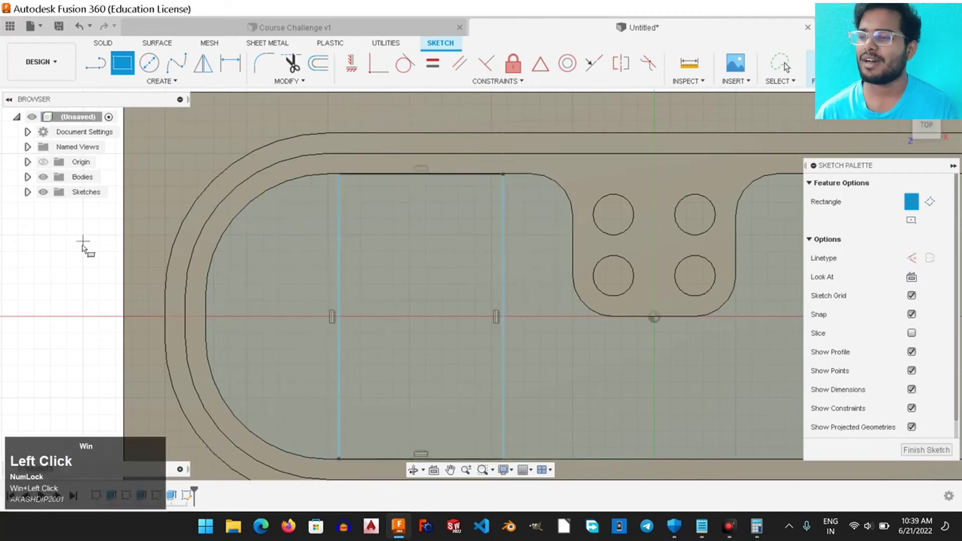
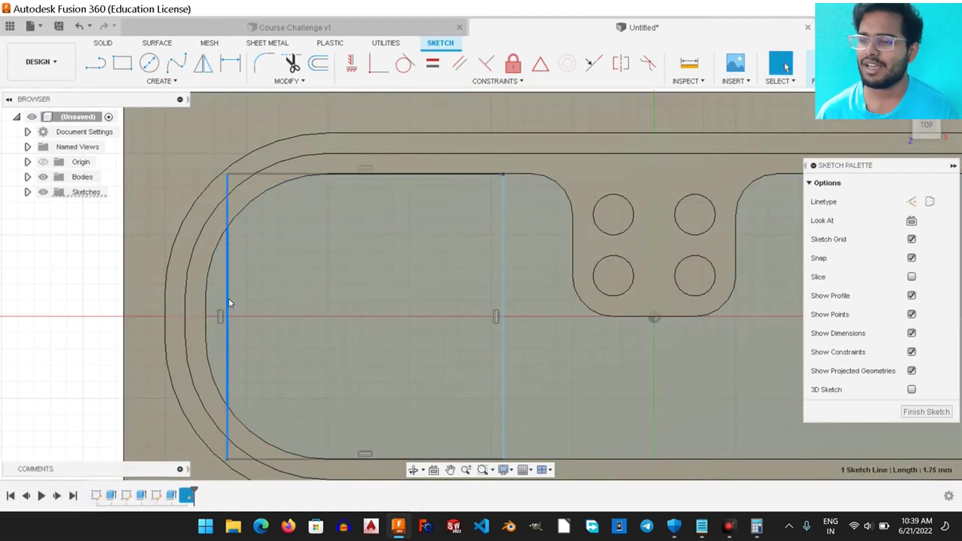
pyautogui.moveTo(230, 301); pyautogui.dragTo(364, 69)
pyautogui.click(380, 69)
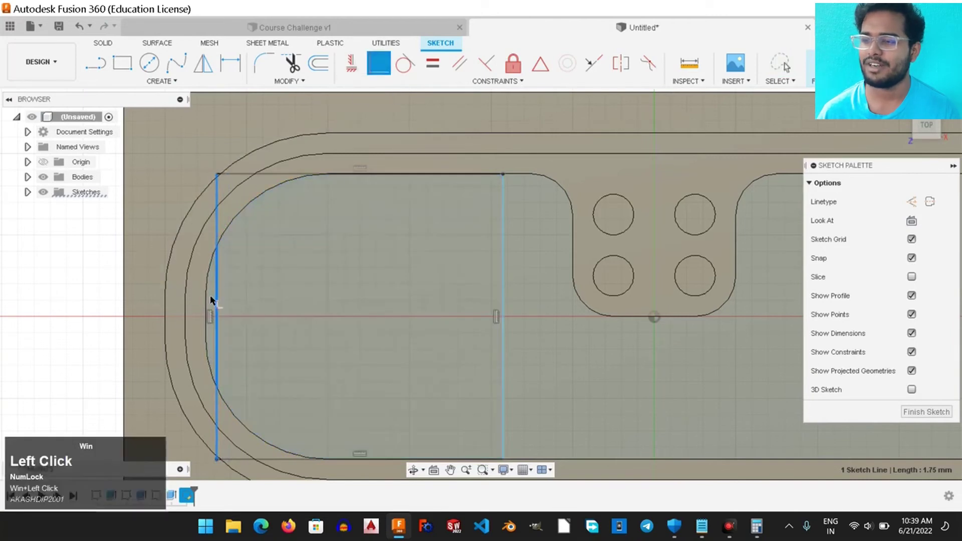
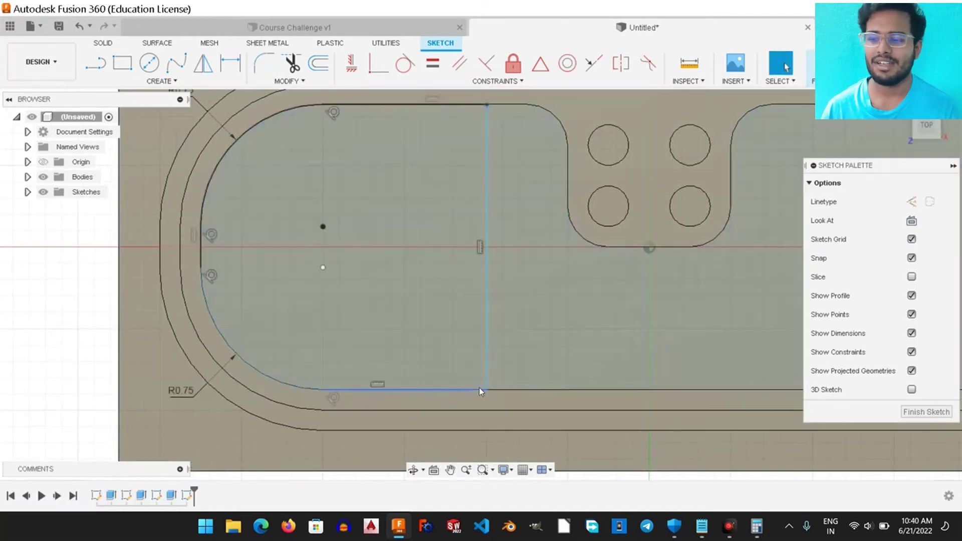
# Dimension the divider line 0.875 from the central island.
pyautogui.click(570, 210)
pyautogui.rightClick(570, 210)
pyautogui.click(230, 58)
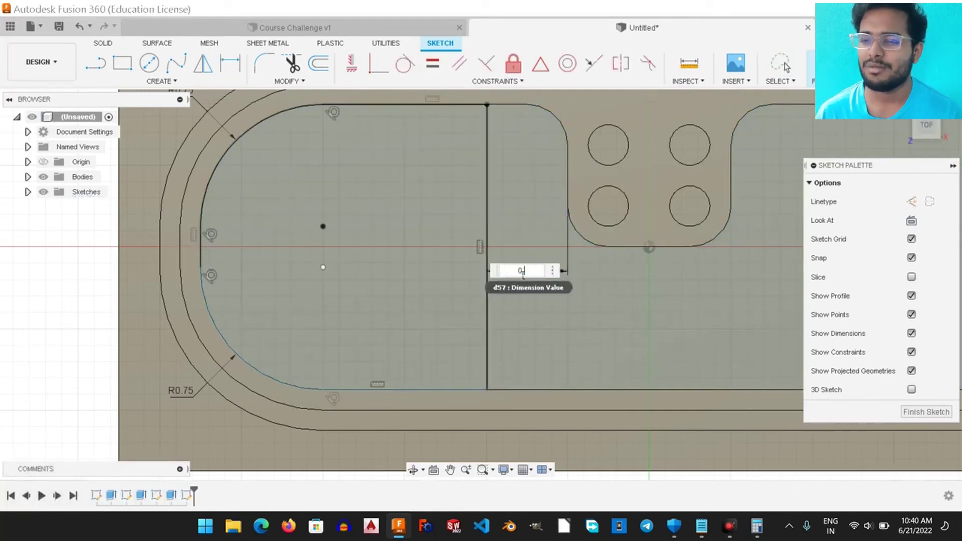
pyautogui.click(521, 272)
pyautogui.press('super+Return')
# Dimension the region's top and bottom lines at 0.625 each.
pyautogui.rightClick(99, 337)
pyautogui.click(53, 332)
pyautogui.click(326, 392)
pyautogui.doubleClick(340, 391)
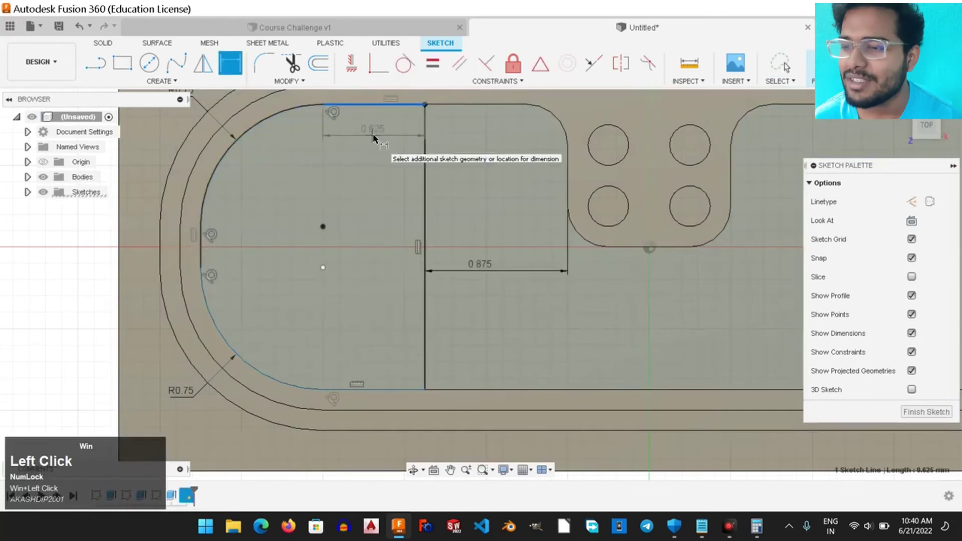
pyautogui.scroll(3)
pyautogui.scroll(-3)
pyautogui.scroll(3)
pyautogui.rightClick(788, 64)
pyautogui.click(48, 270)
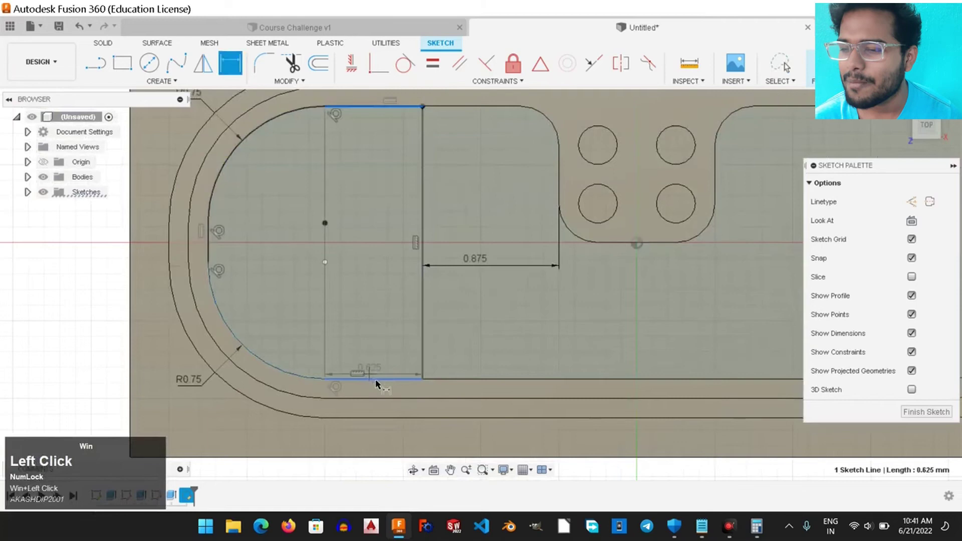
pyautogui.click(787, 65)
pyautogui.click(332, 382)
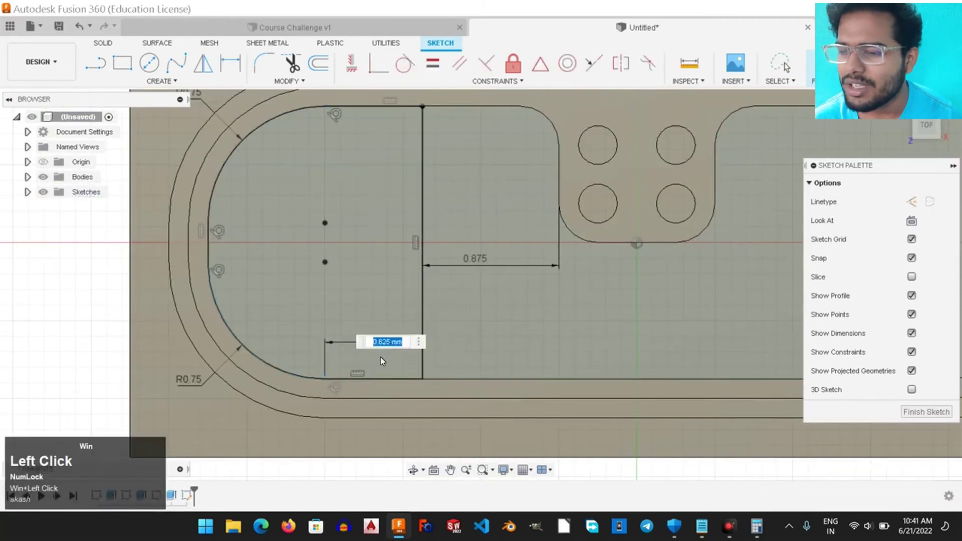
pyautogui.press('super+Return')
# Finish the sketch and start a join extrusion raising the left-end region toward 0.5.
pyautogui.rightClick(86, 321)
pyautogui.click(53, 321)
pyautogui.scroll(-3)
pyautogui.scroll(3)
pyautogui.scroll(-3)
pyautogui.scroll(3)
pyautogui.scroll(-3)
pyautogui.scroll(3)
pyautogui.moveTo(788, 64); pyautogui.dragTo(802, 70)
pyautogui.click(839, 71)
# Set the extrusion height to 0.5 and confirm the left-end block.
pyautogui.click(132, 62)
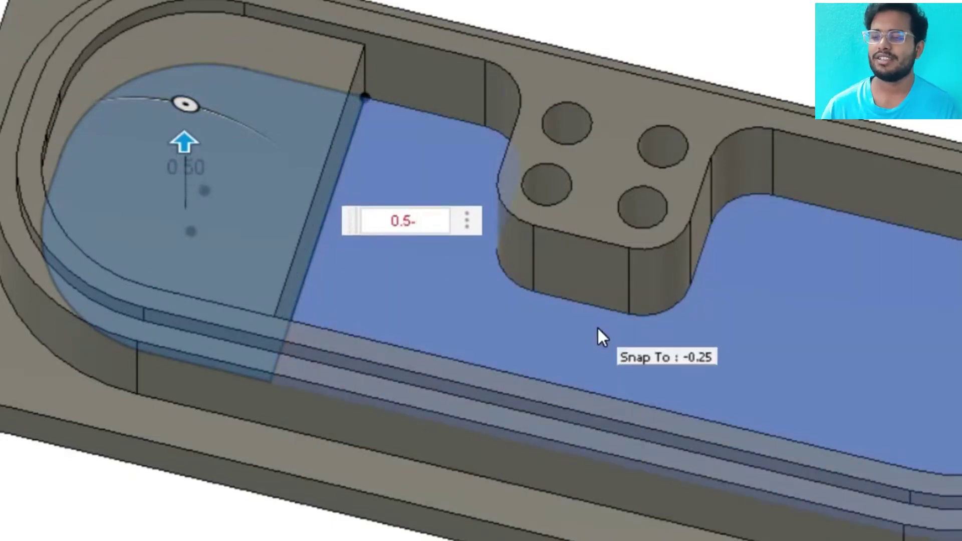
pyautogui.press('super+Return')
pyautogui.scroll(3)
pyautogui.scroll(-3)
pyautogui.scroll(3)
# Fillet an inner edge of the block at 0.25 and select another edge to round.
pyautogui.click(461, 141)
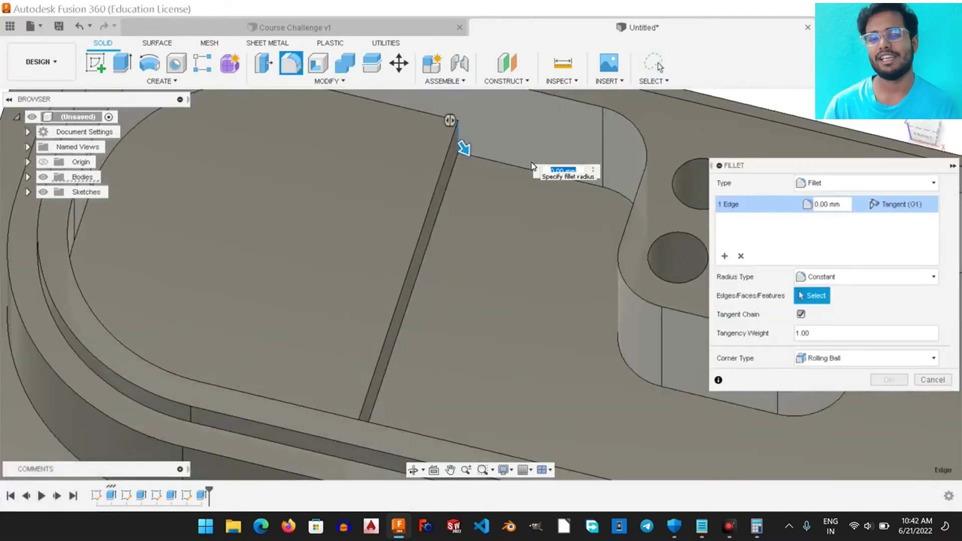
pyautogui.click(577, 109)
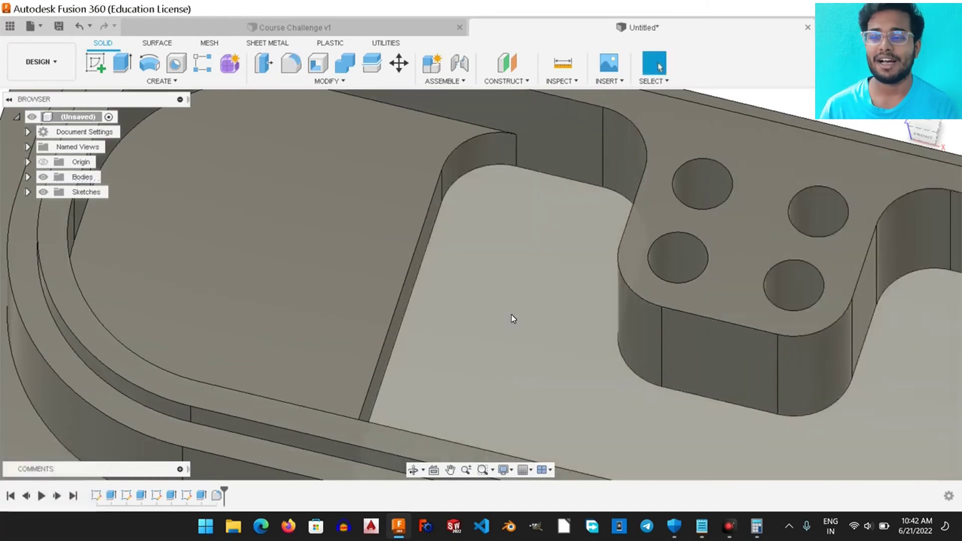
pyautogui.press('super+Return')
pyautogui.middleClick(514, 317)
pyautogui.click(417, 159)
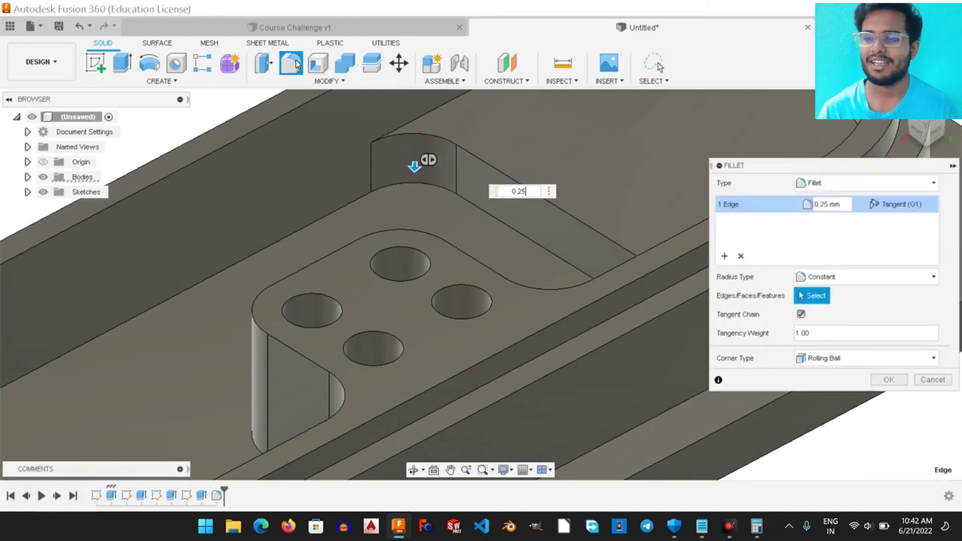
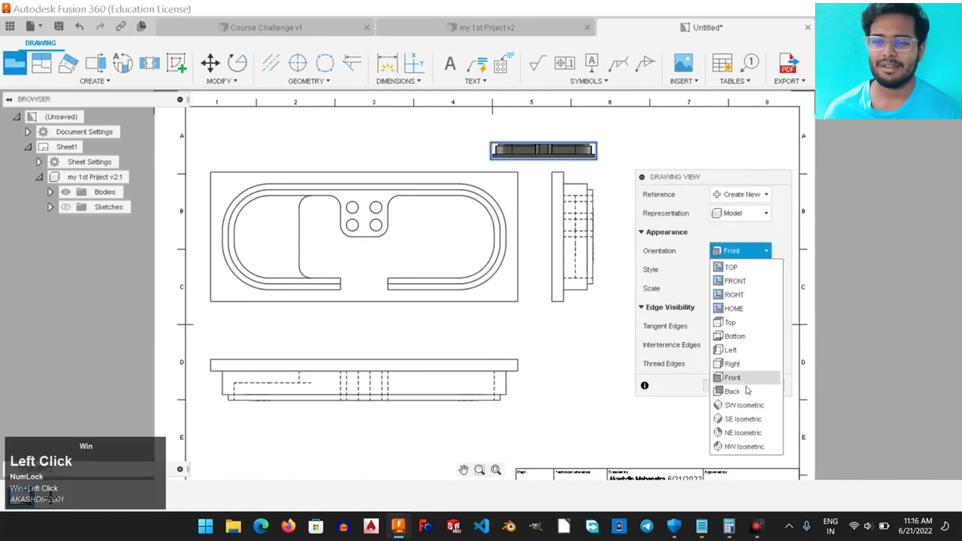
# Place a shaded isometric view and dimension the .5 thickness, 1 gap, 2.75 height and .25 lip.
pyautogui.click(728, 389)
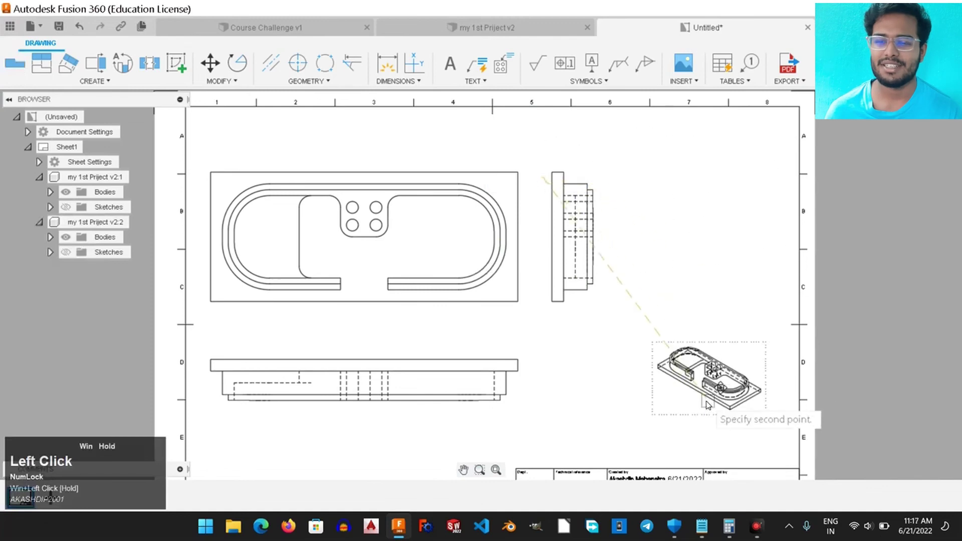
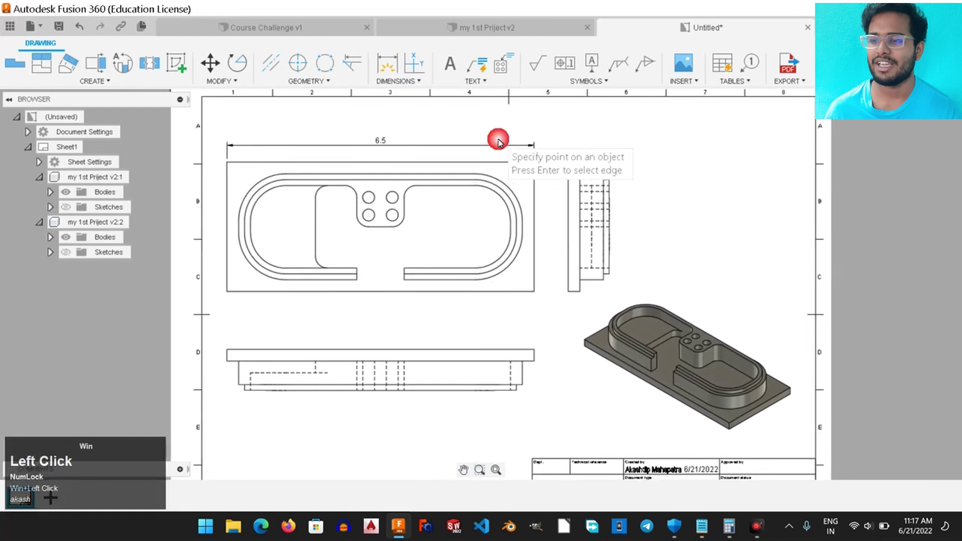
pyautogui.click(245, 365)
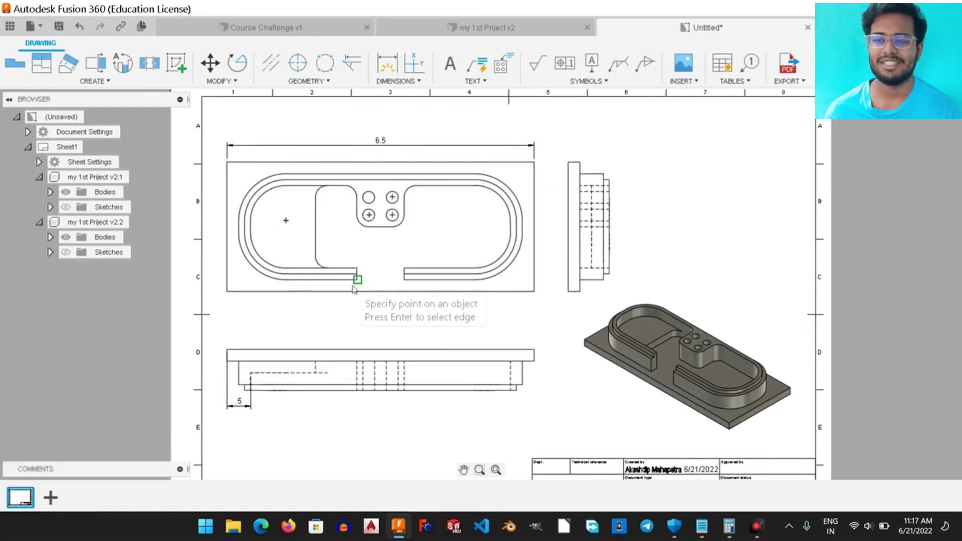
pyautogui.click(358, 284)
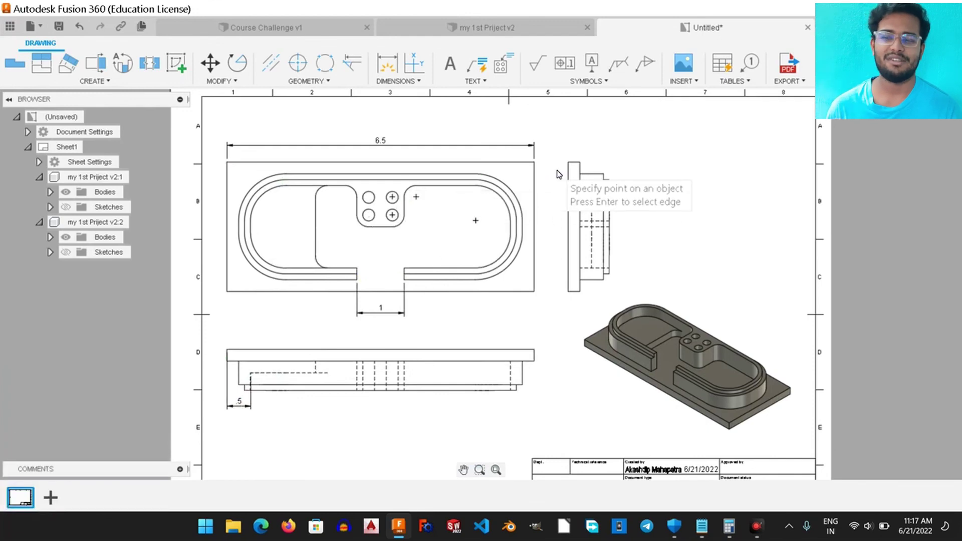
pyautogui.click(572, 168)
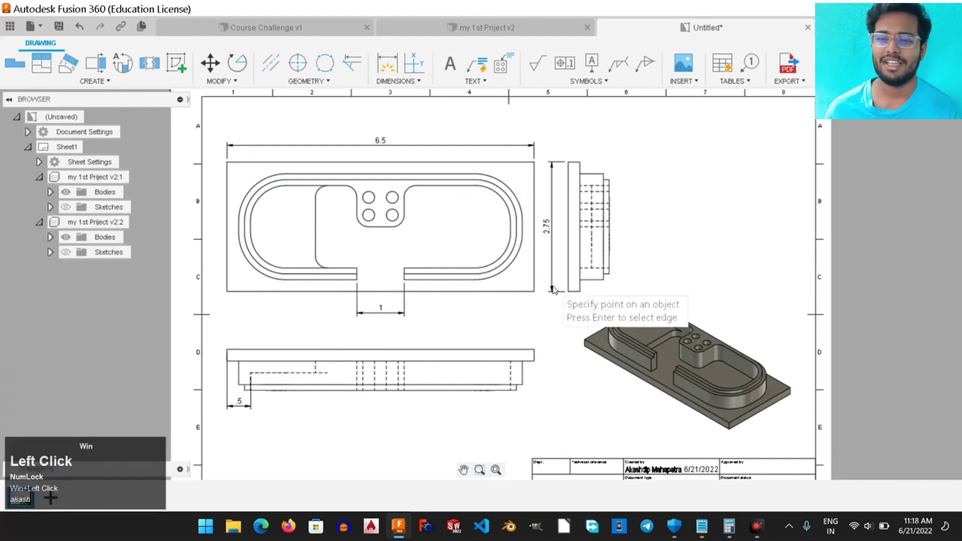
pyautogui.click(571, 164)
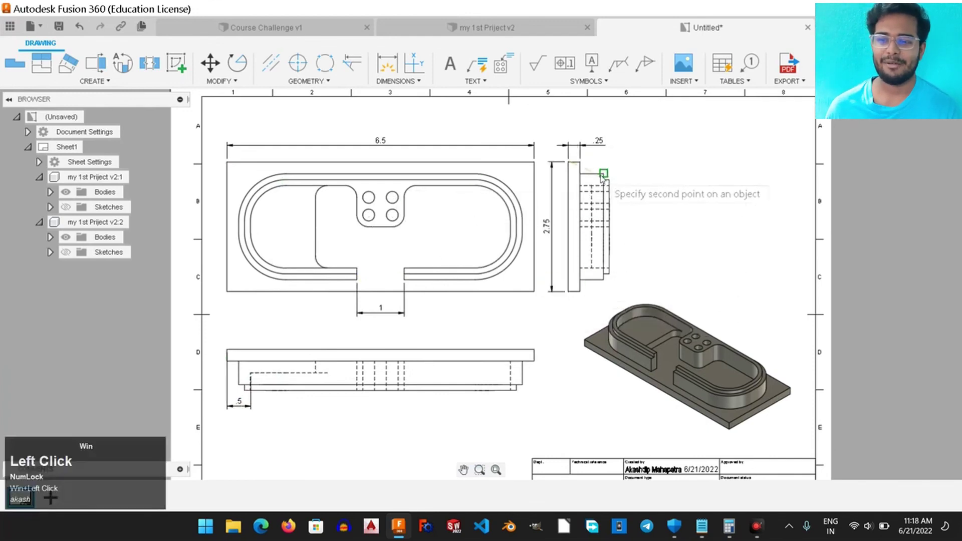
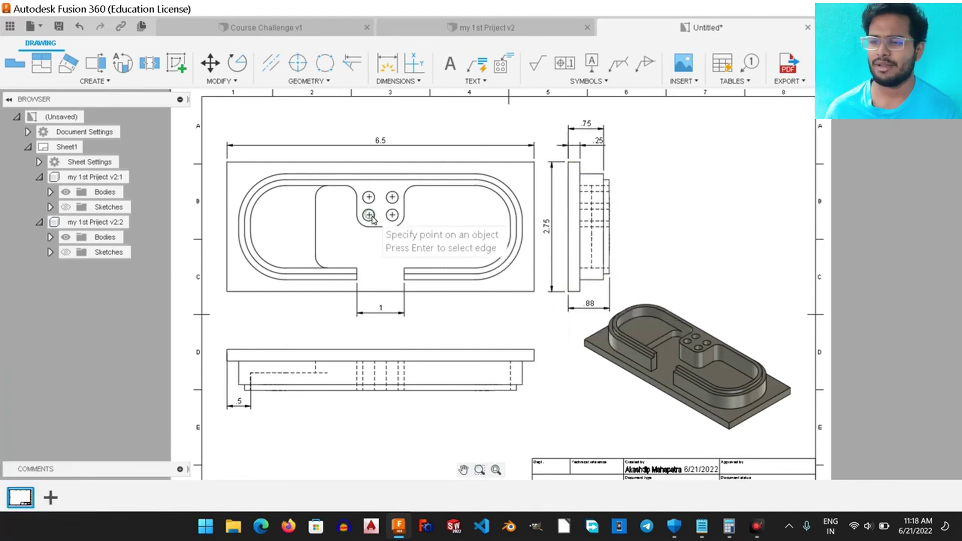
# Add the .88 end width, radii on the end and middle arcs, R.25 island corner and Ø.25 hole.
pyautogui.click(340, 221)
pyautogui.click(343, 265)
pyautogui.click(396, 86)
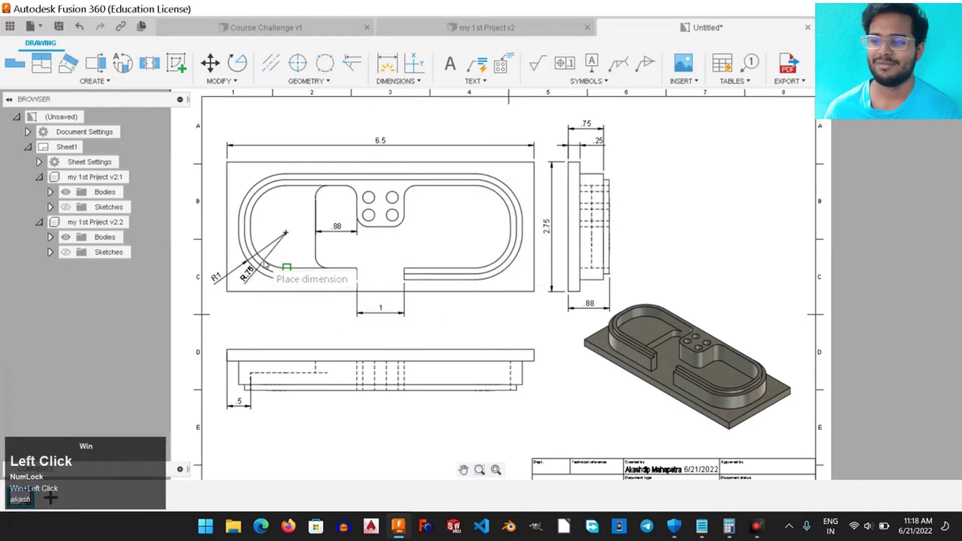
pyautogui.rightClick(257, 316)
pyautogui.click(221, 302)
pyautogui.click(811, 159)
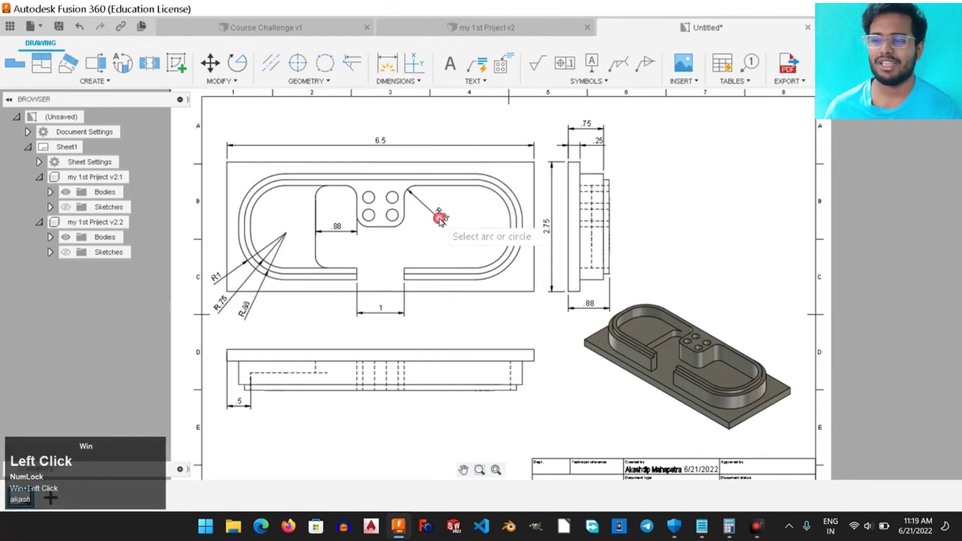
pyautogui.click(392, 80)
pyautogui.click(421, 240)
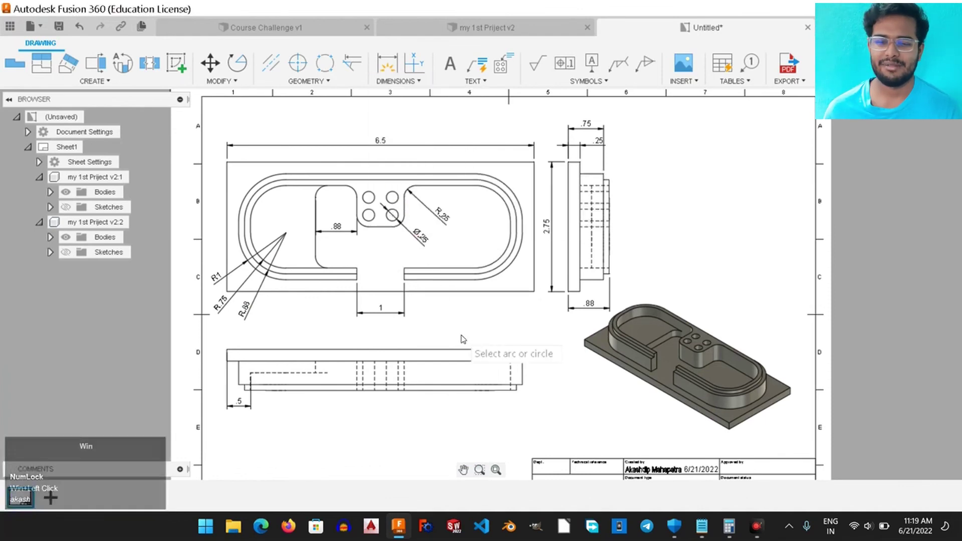